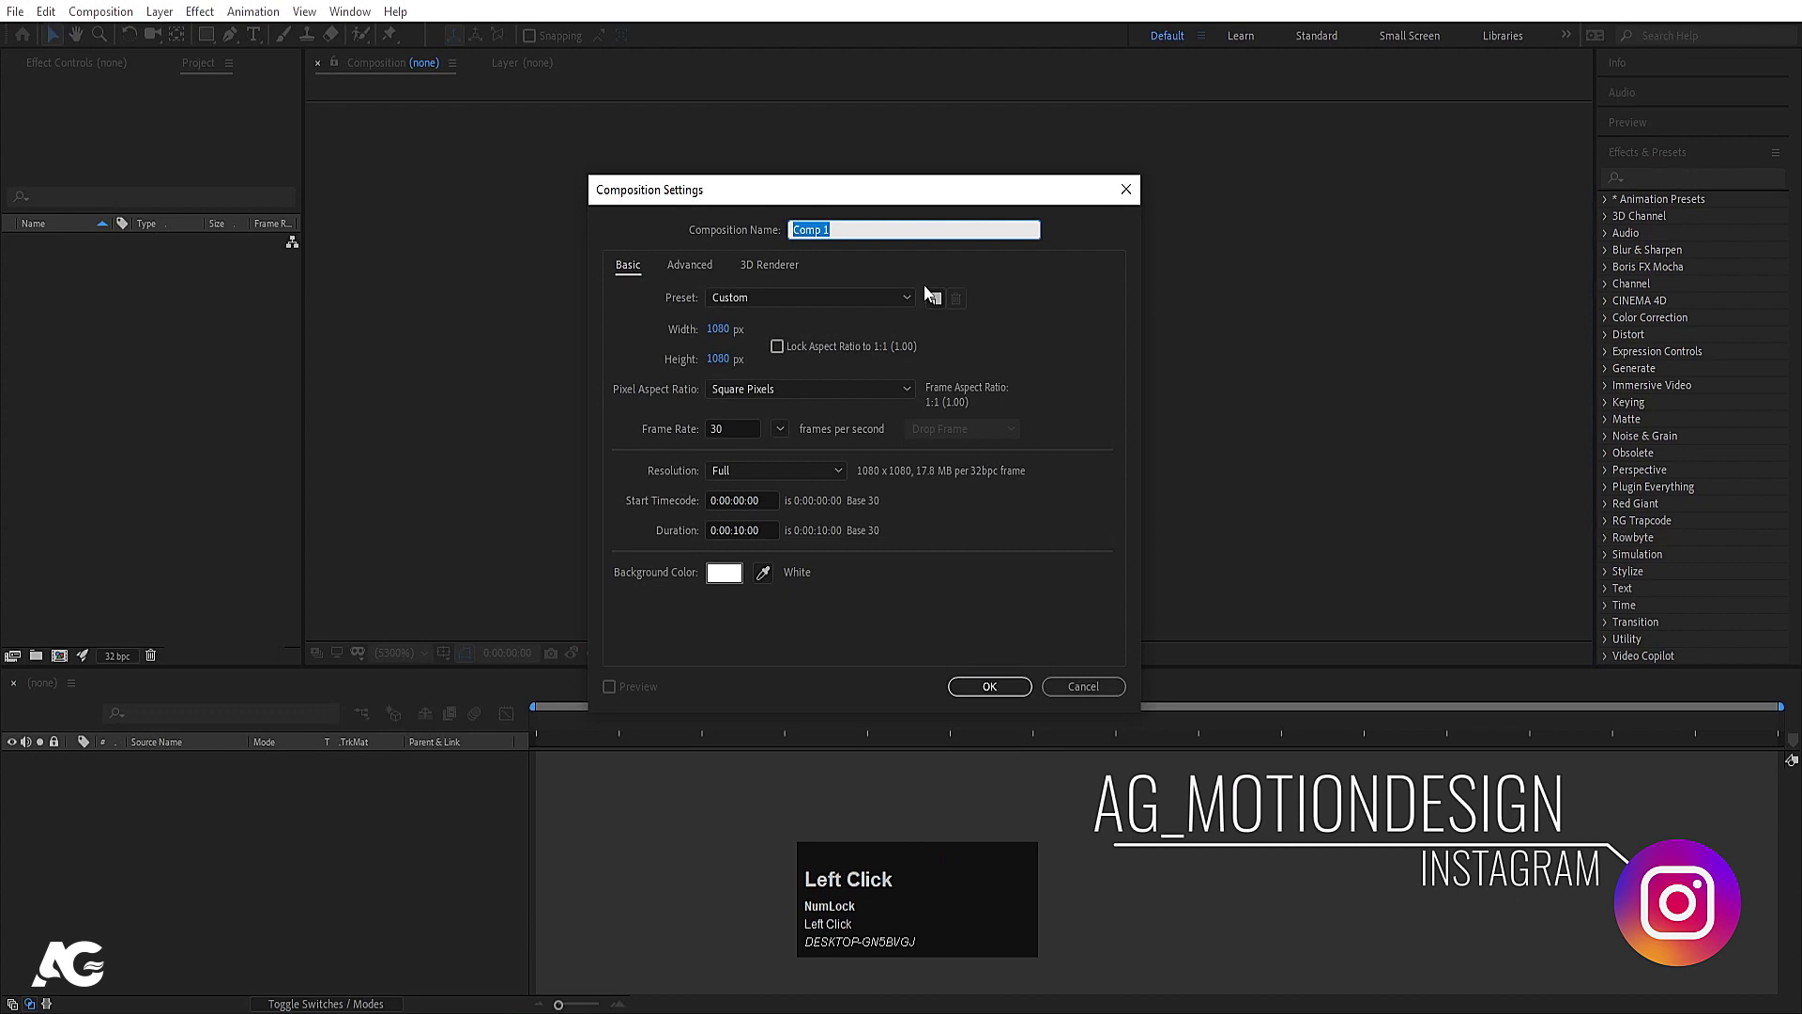
Step: Name the new composition Main Animation and begin editing its 1080×1080 size
type("ain")
key("space")
type("imation")
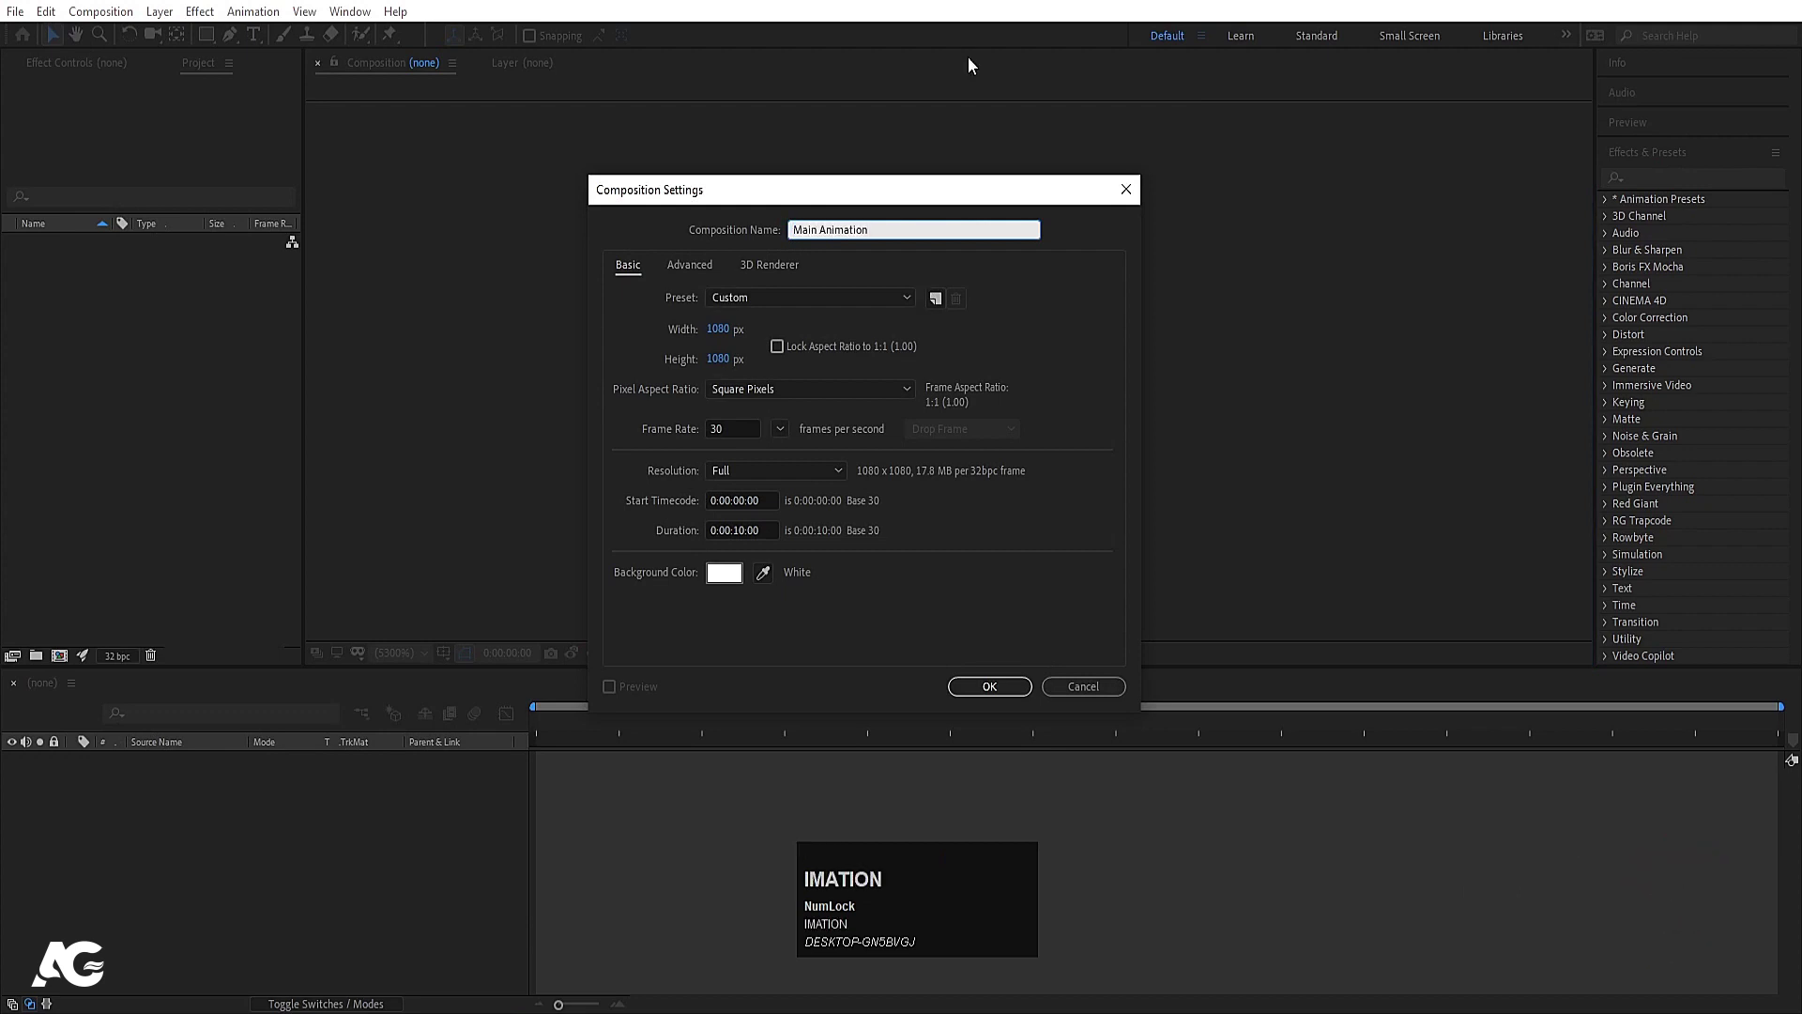
left_click(736, 343)
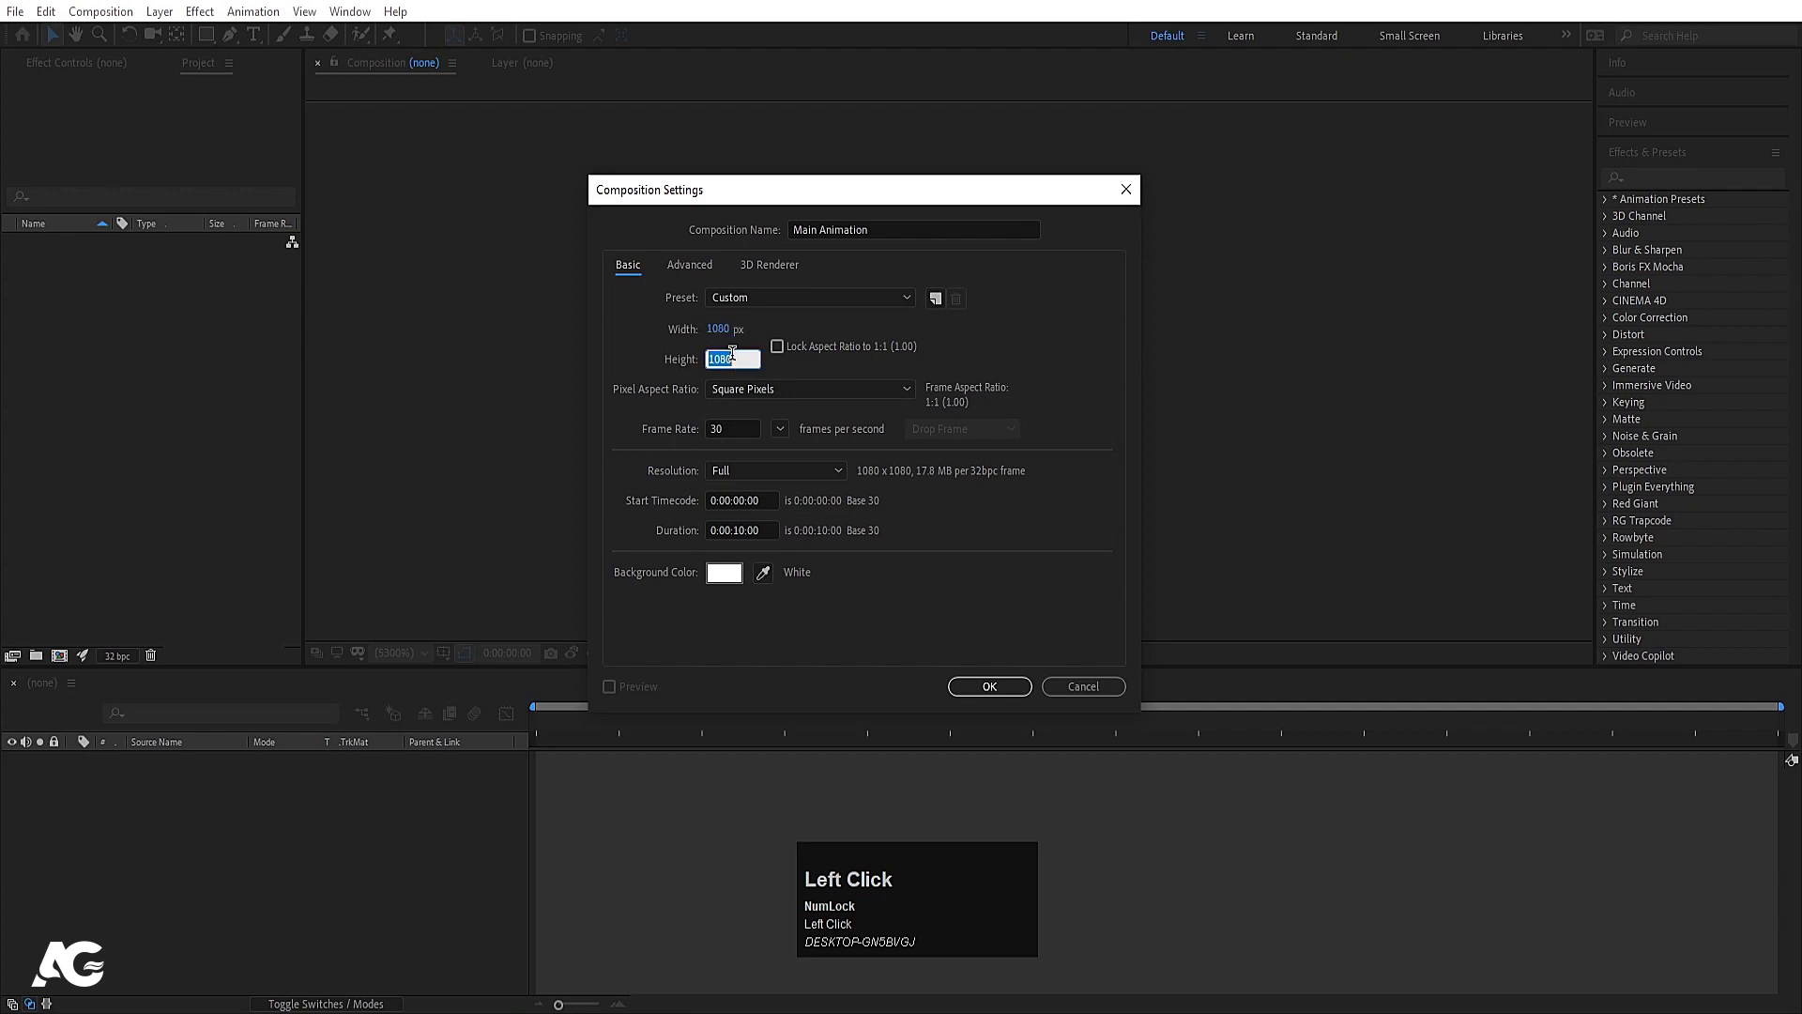
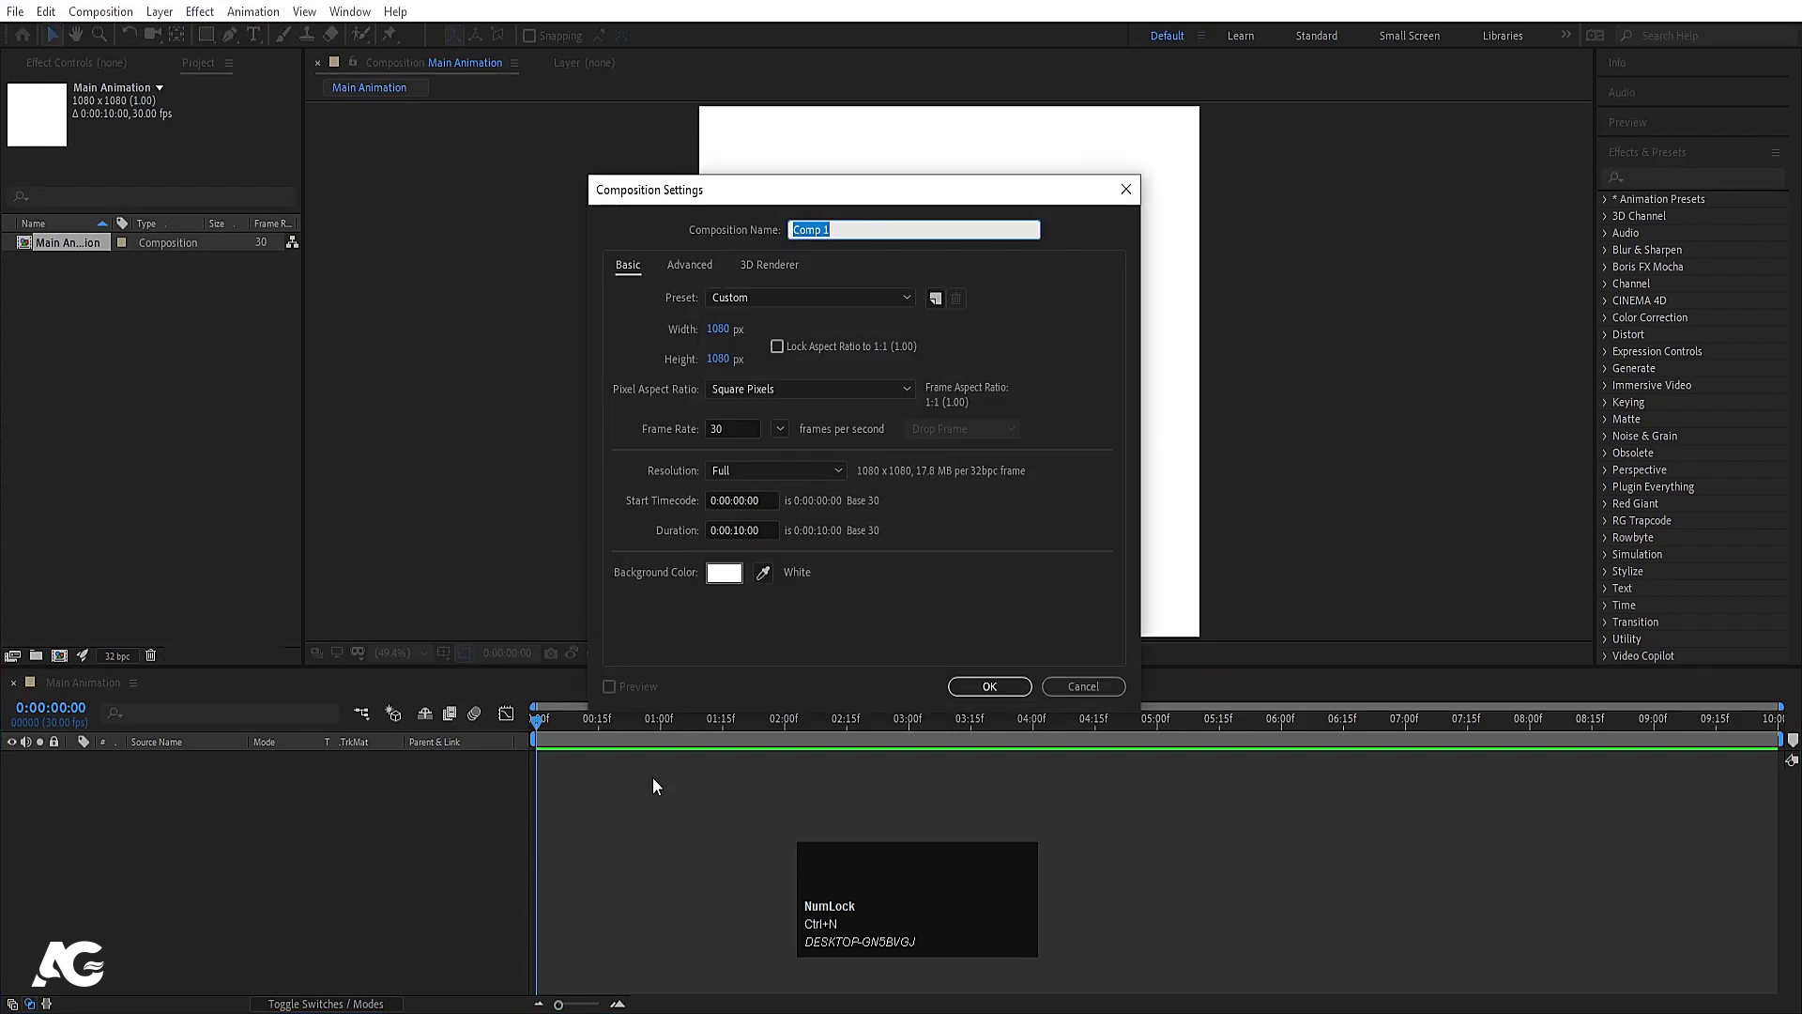
Step: Create a composition named cube with a blue rectangle shape filling the frame
type("cube")
key("Return")
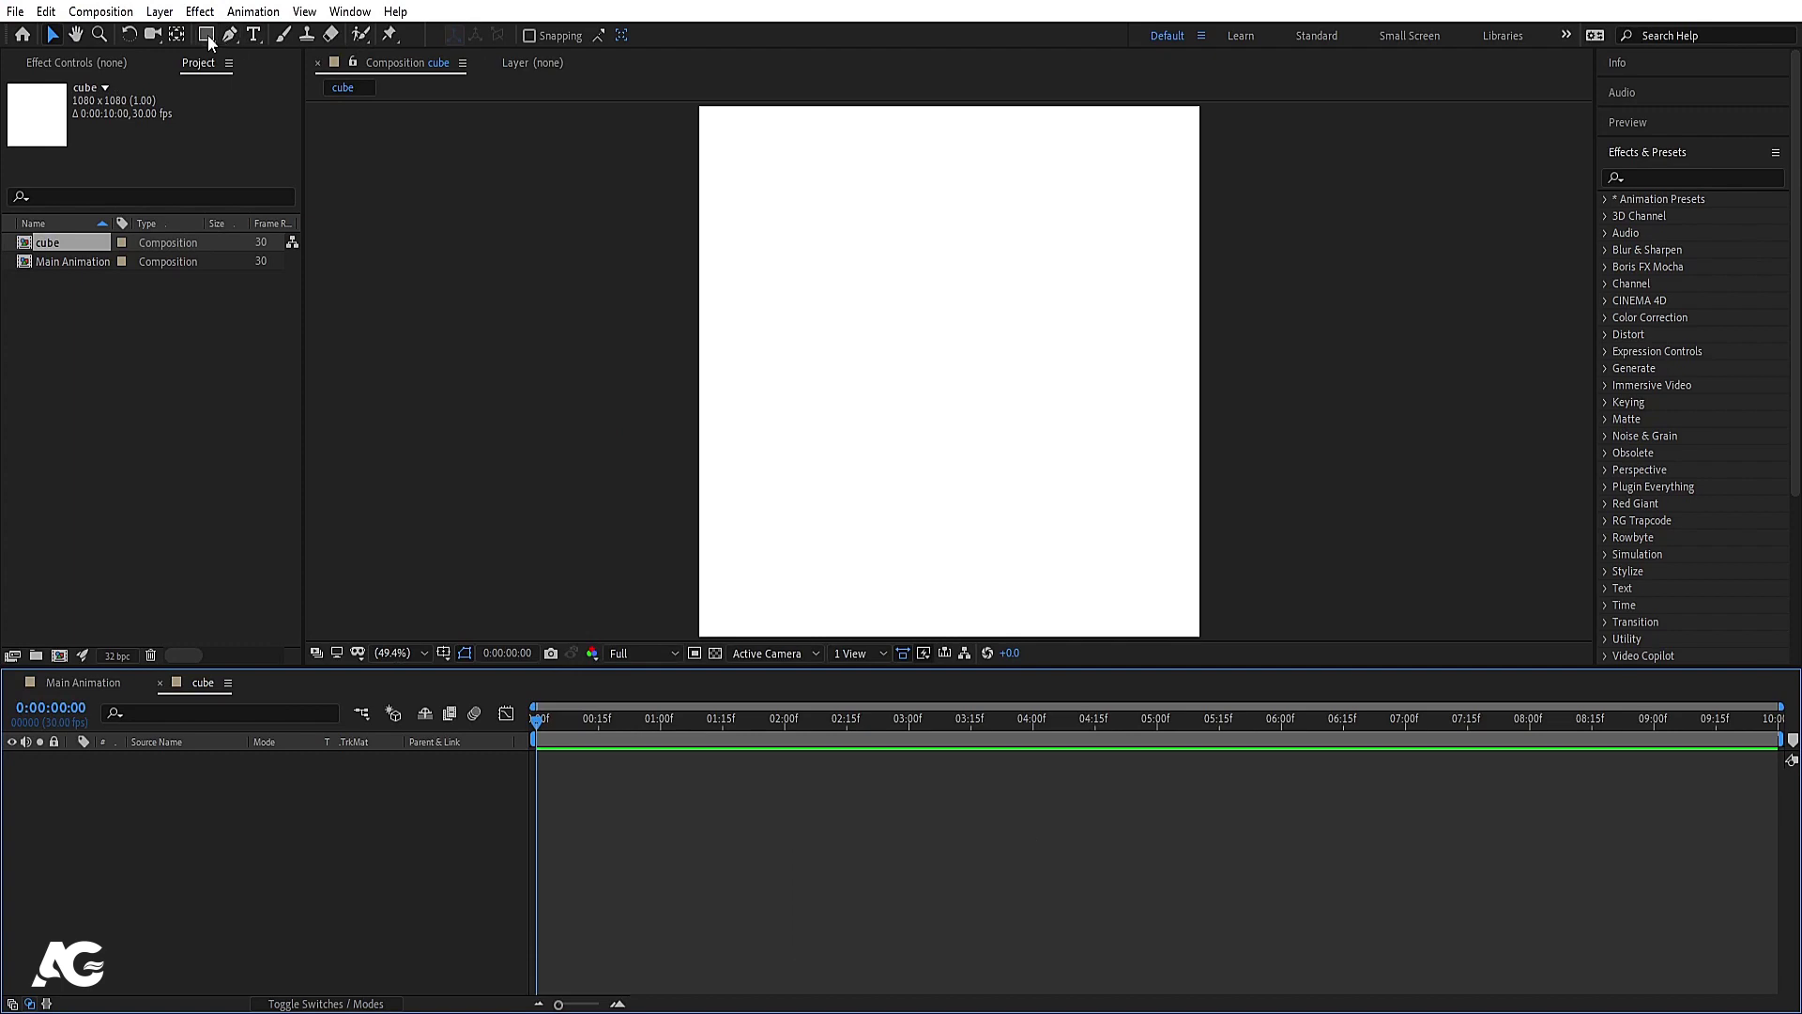
double_click(217, 40)
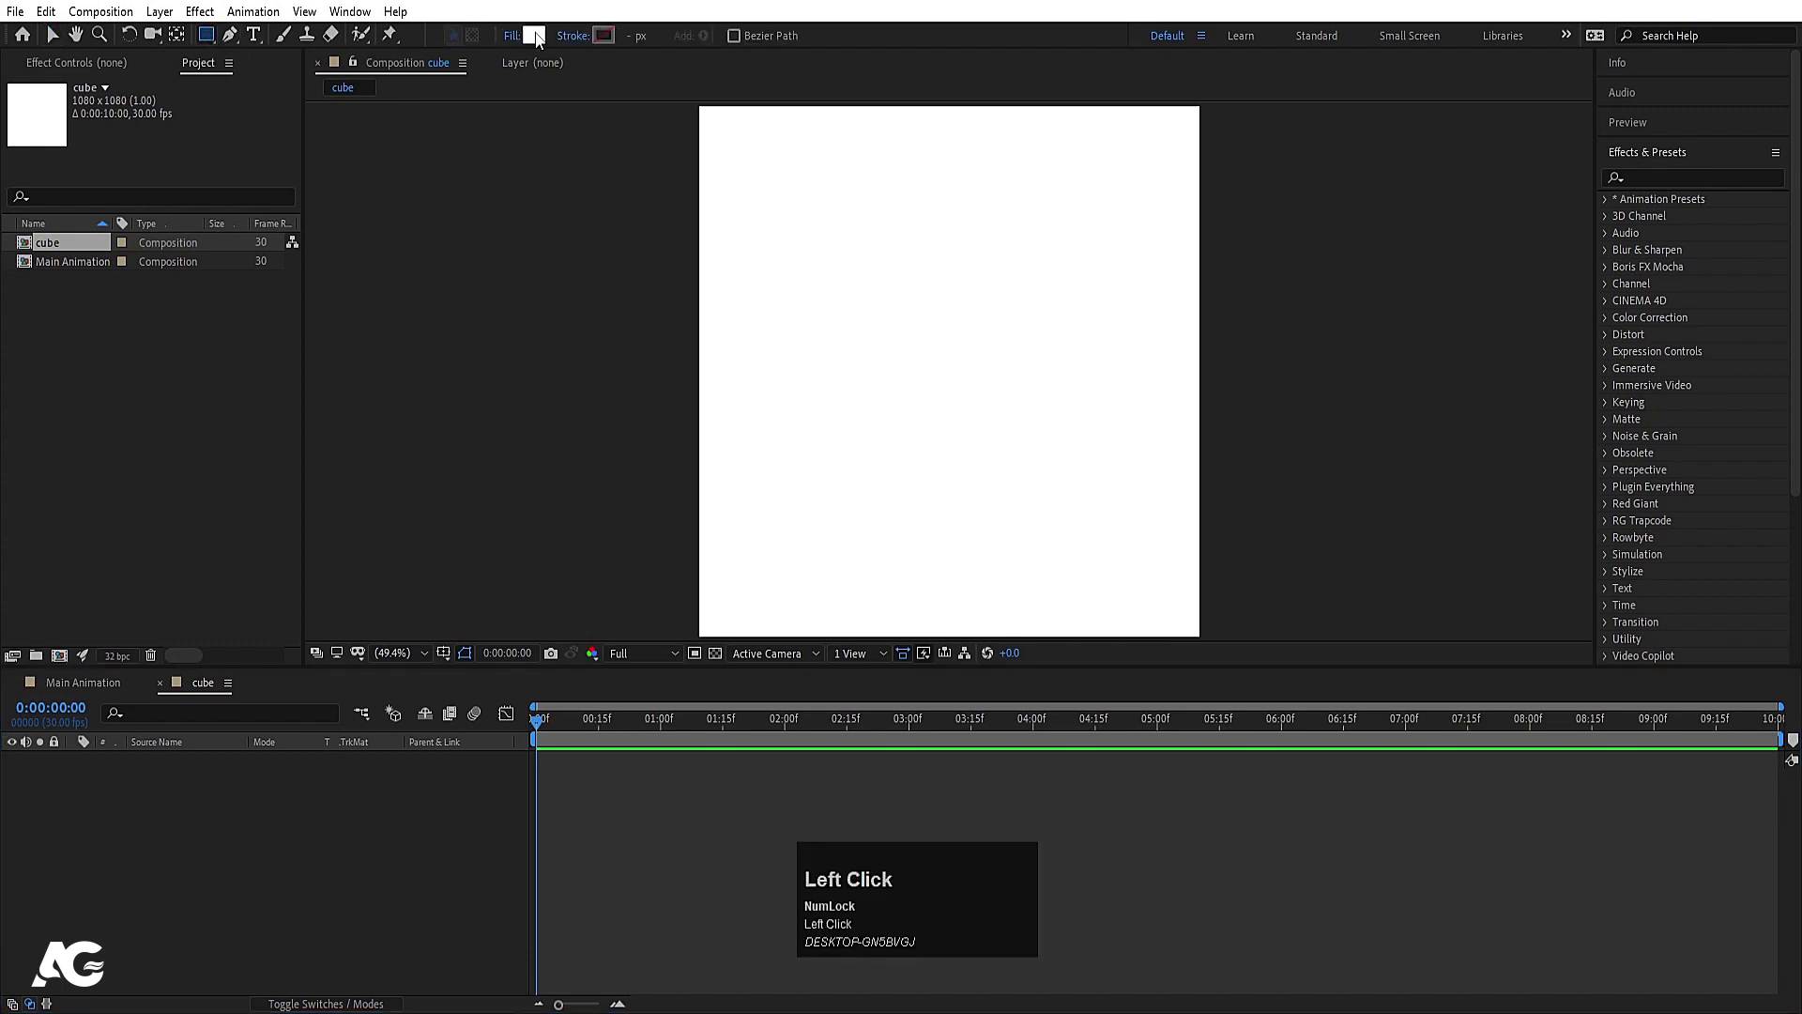
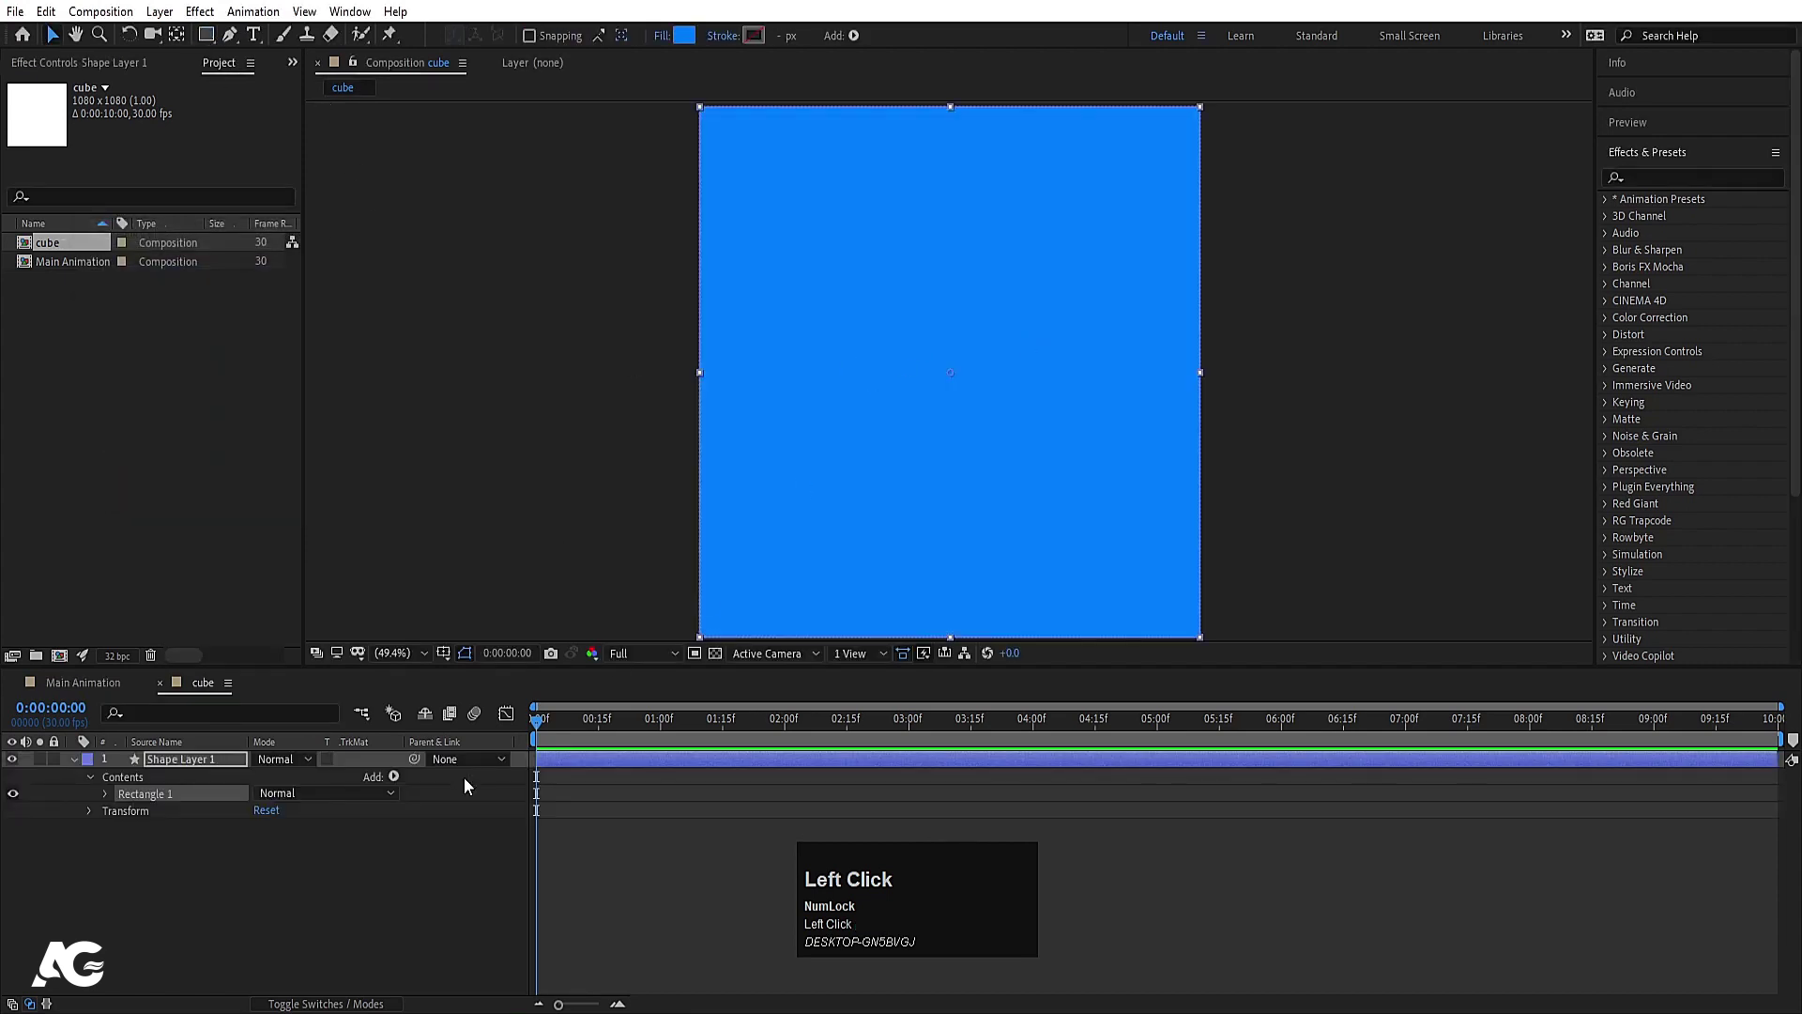
Step: Animate the rectangle's Scale from 0% to 100% over two seconds with eased keyframes
left_click(237, 768)
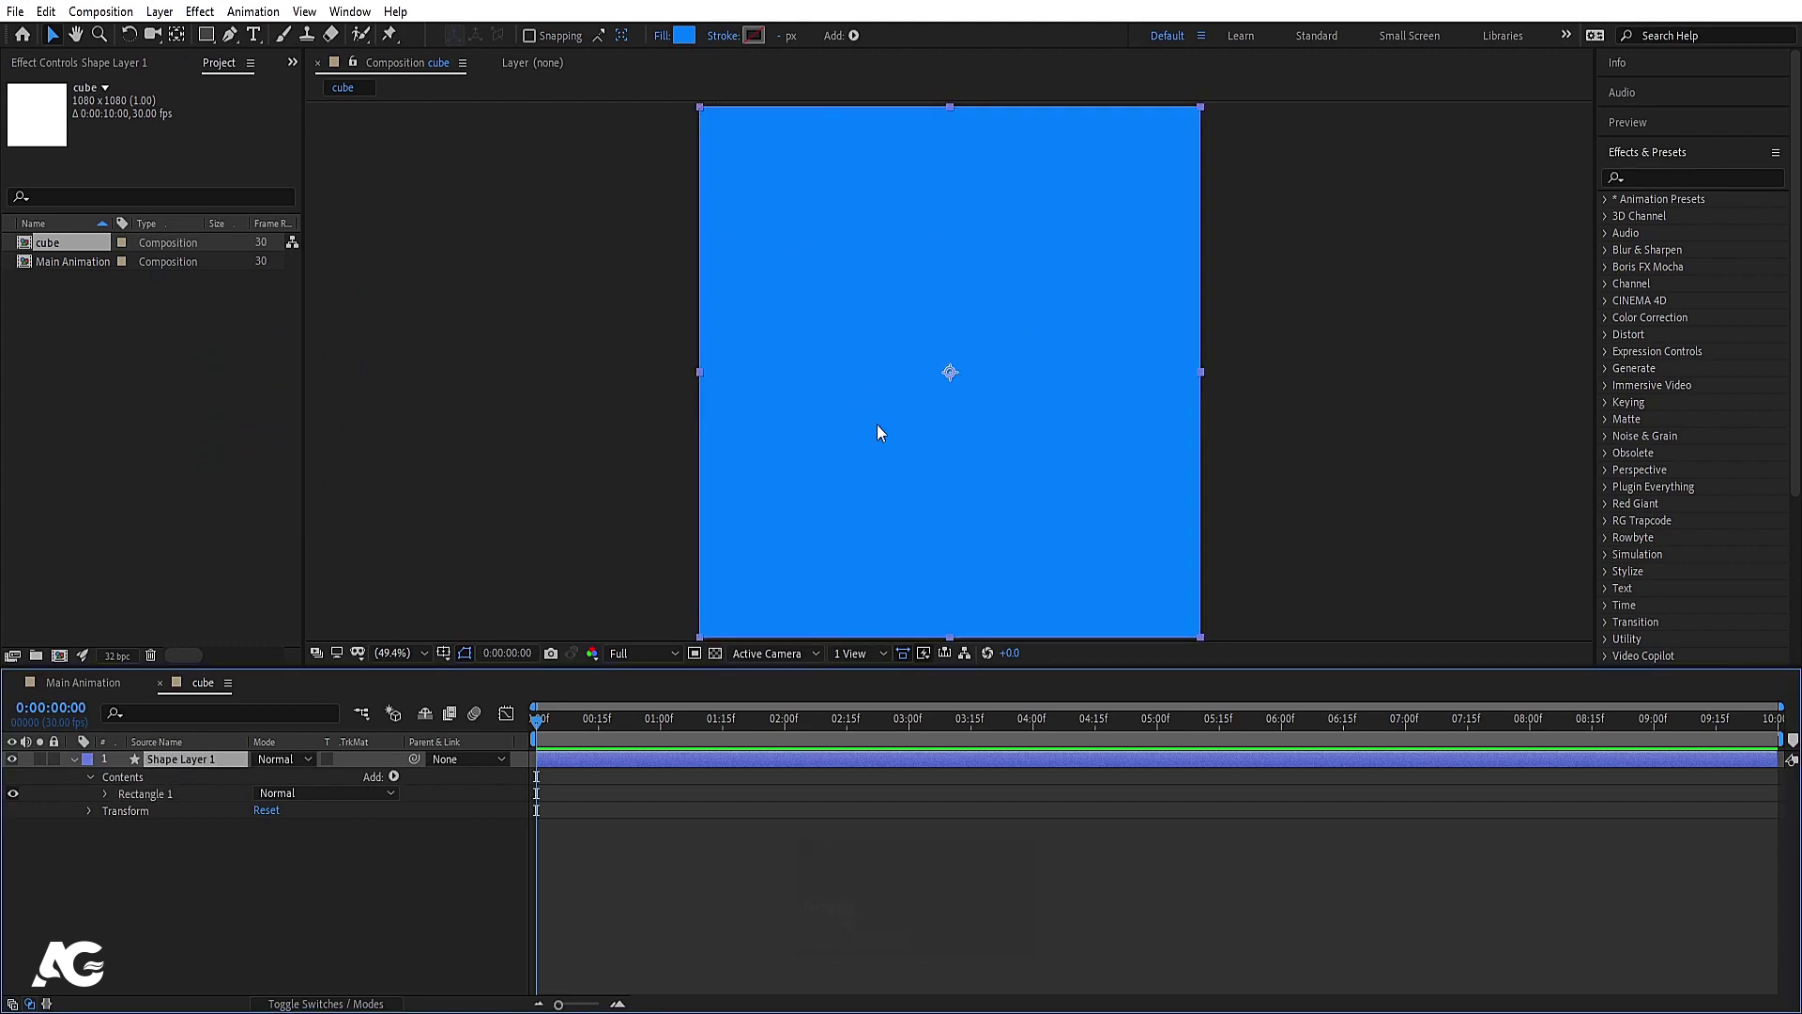
key("s")
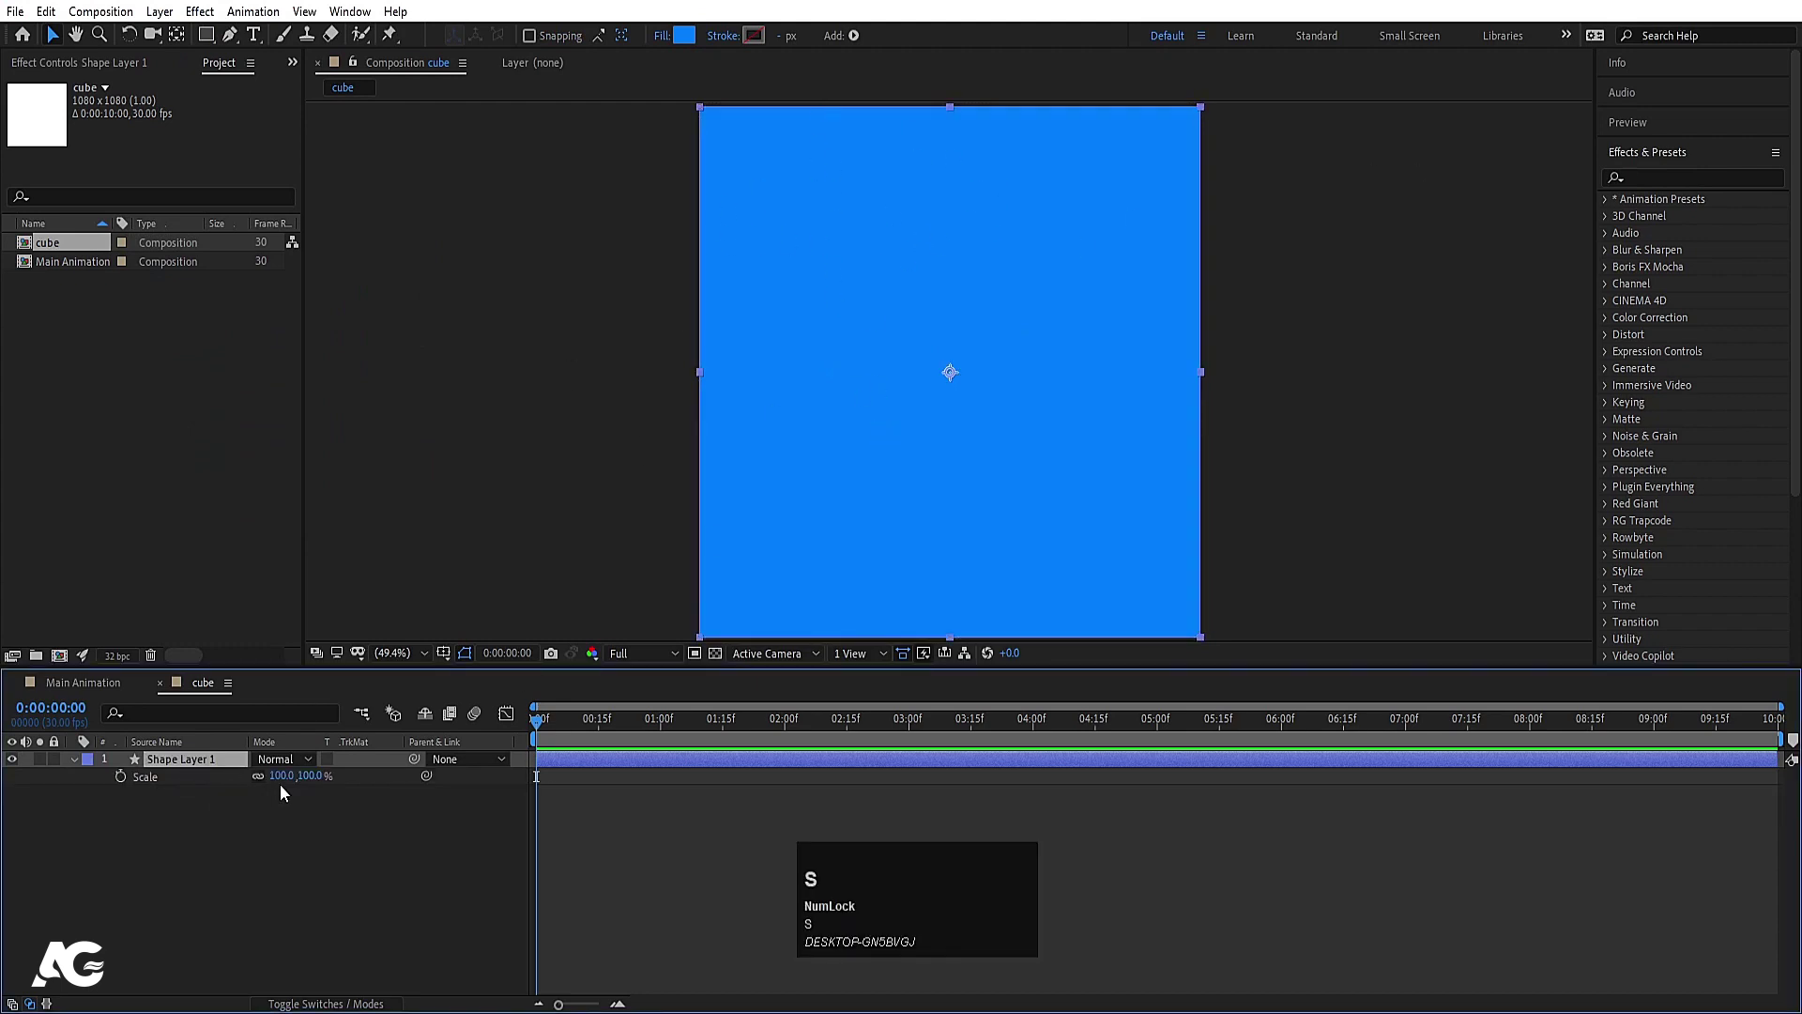
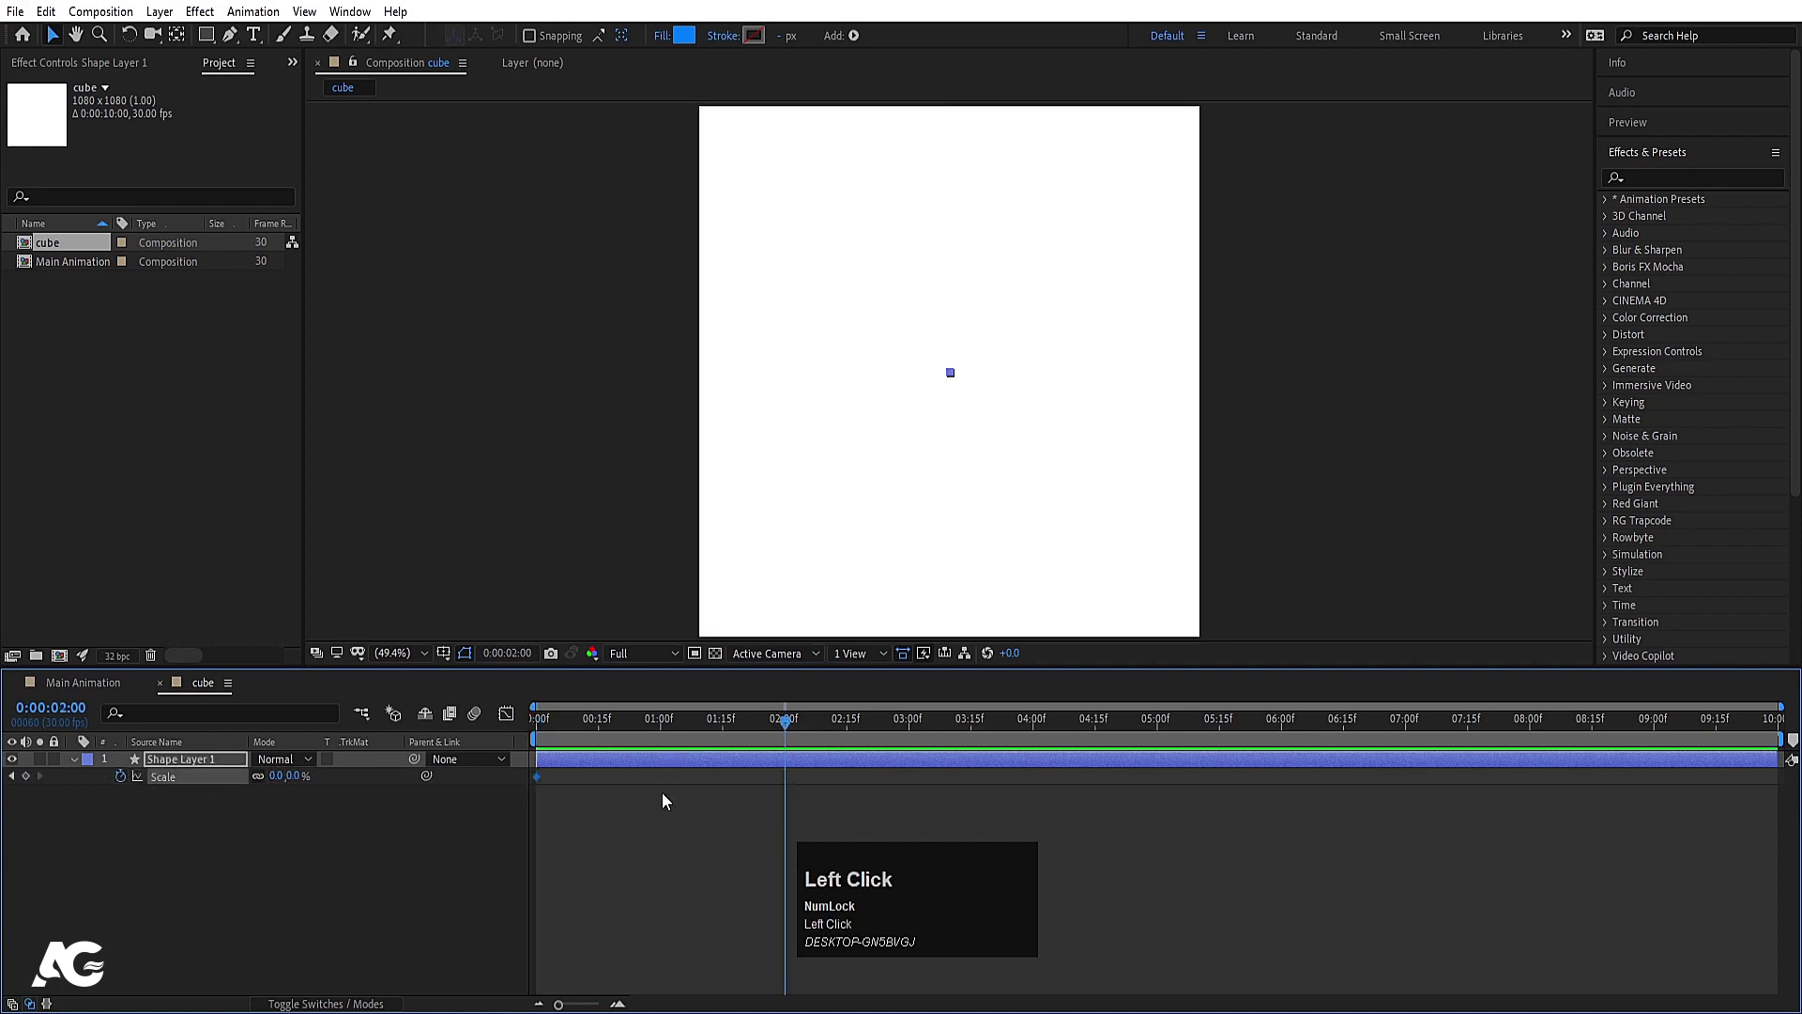
key("Return")
left_click_drag(848, 811, 459, 664)
key("F9")
left_click(574, 716)
key("space")
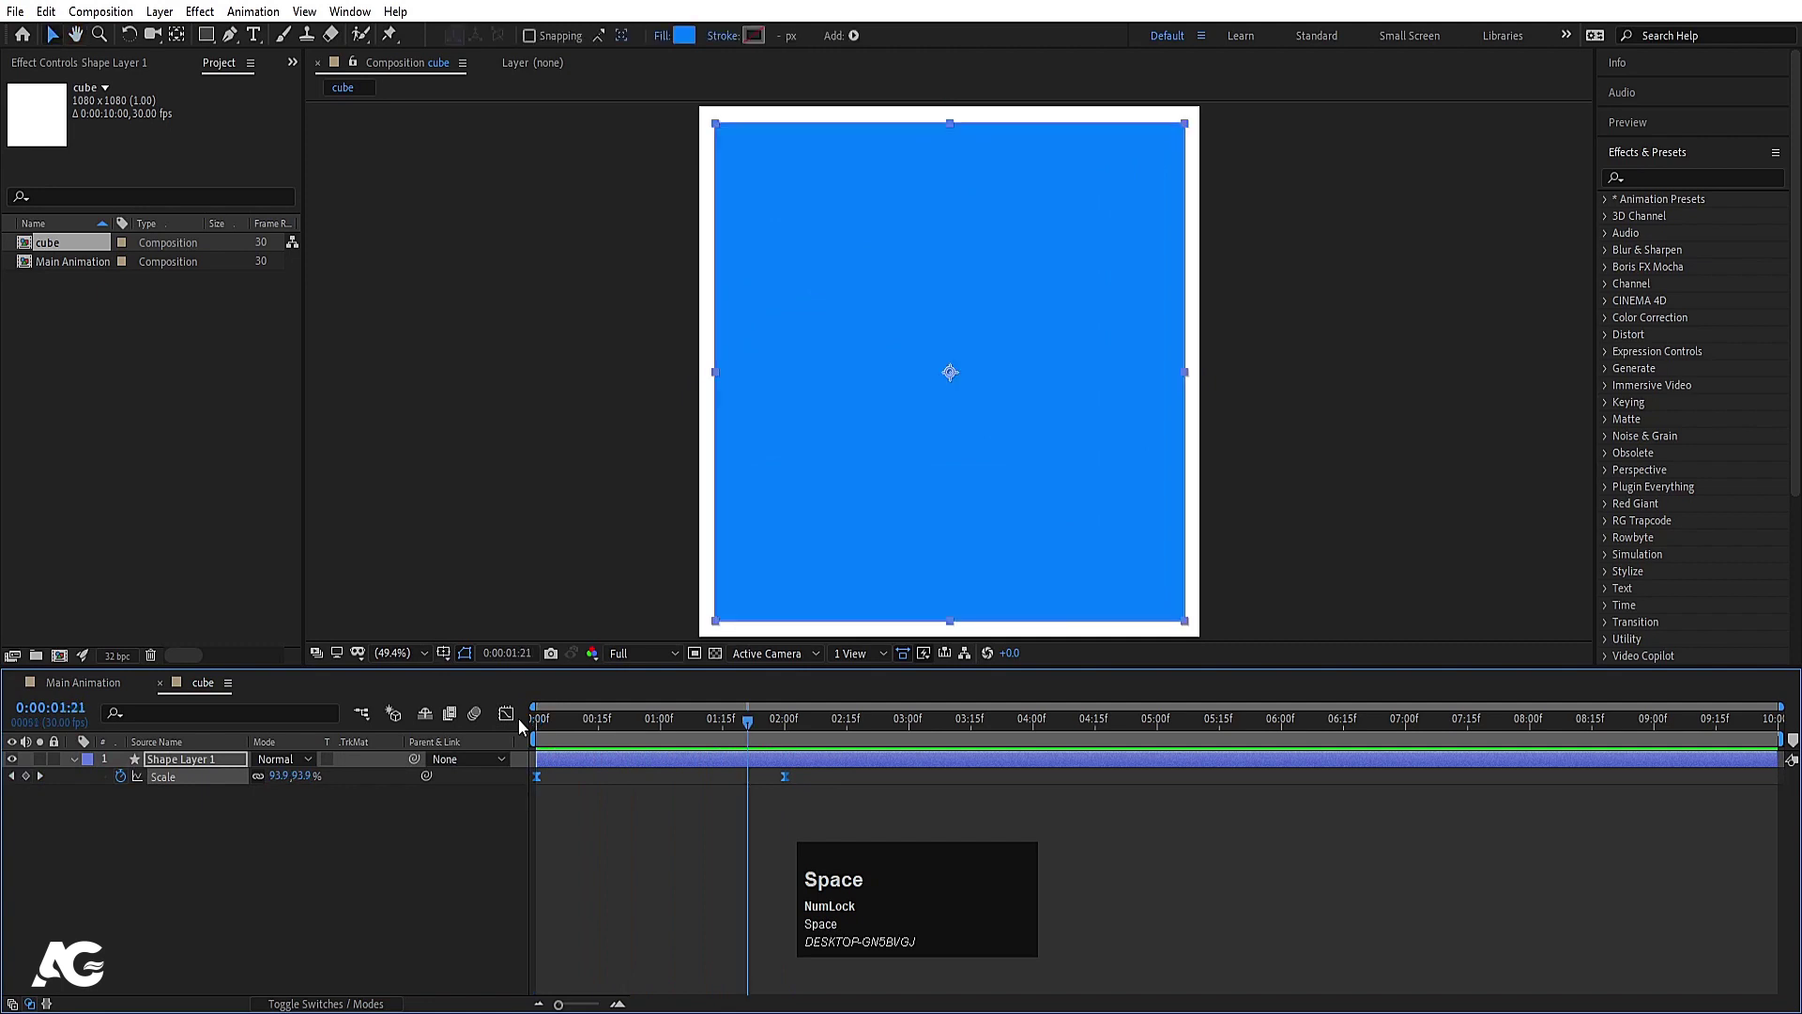
key("k")
Step: Draw a white star shape layer over the blue rectangle
left_click_drag(276, 829, 184, 767)
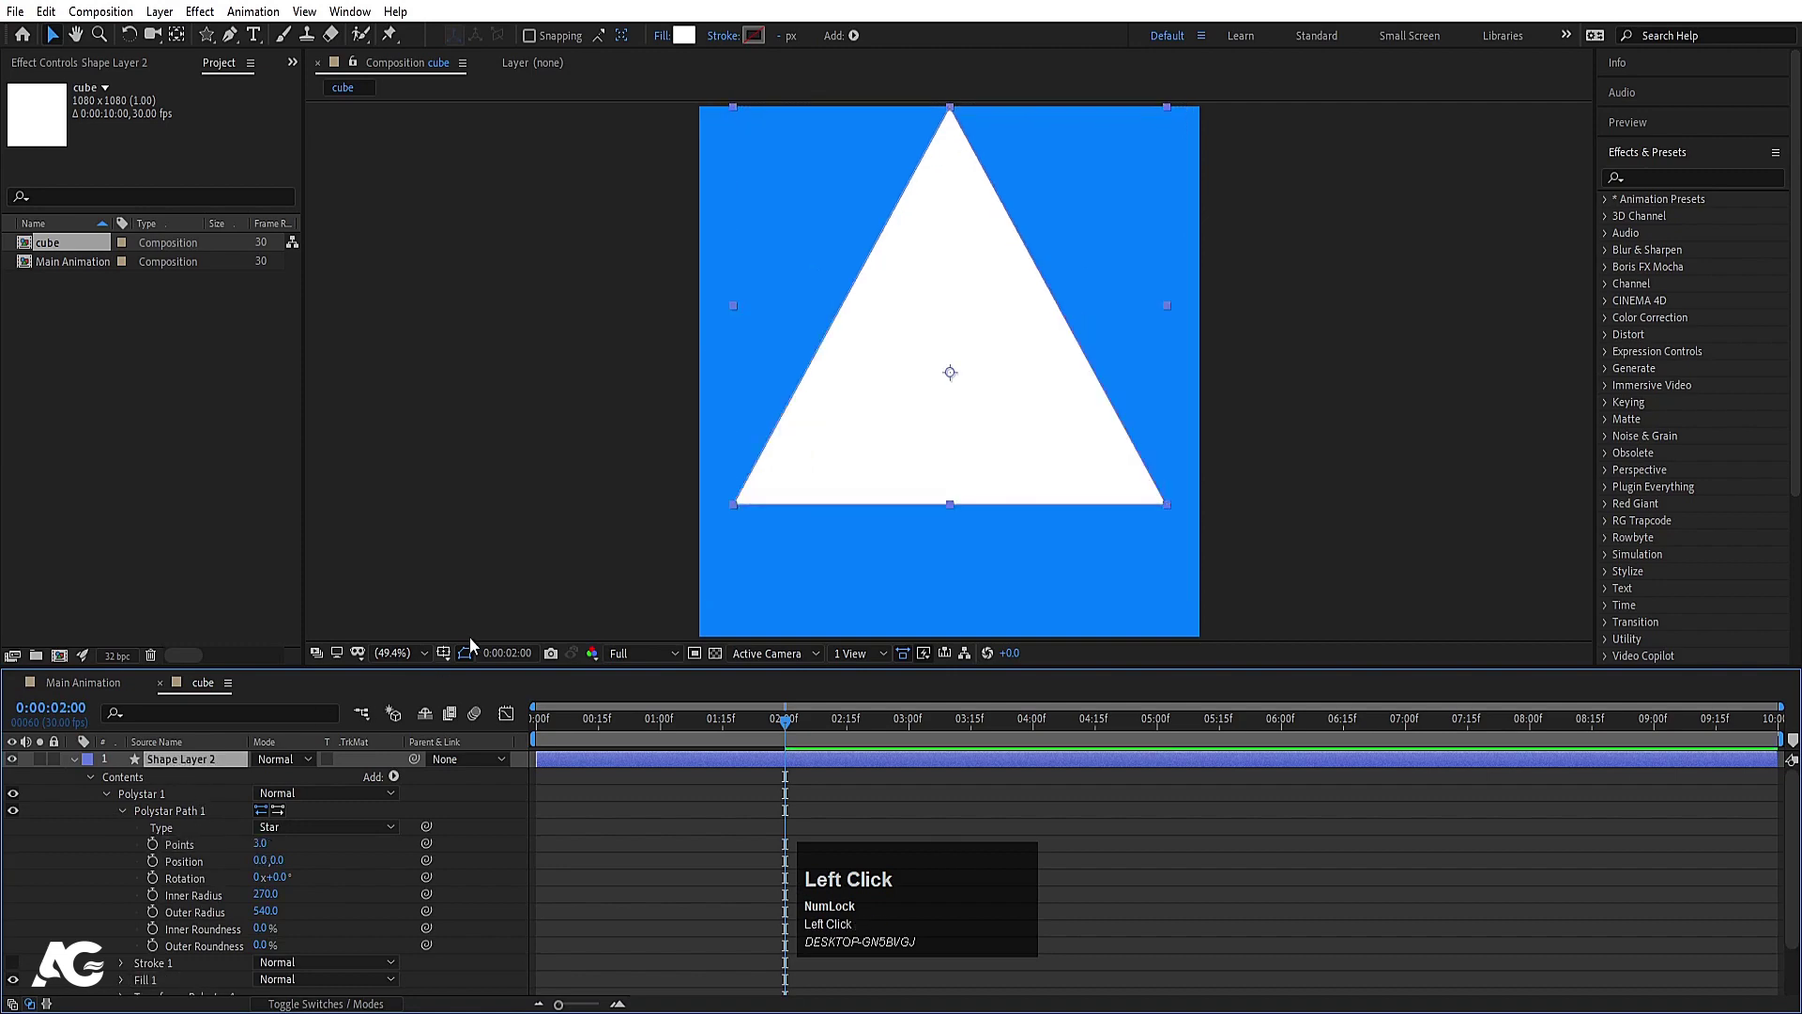
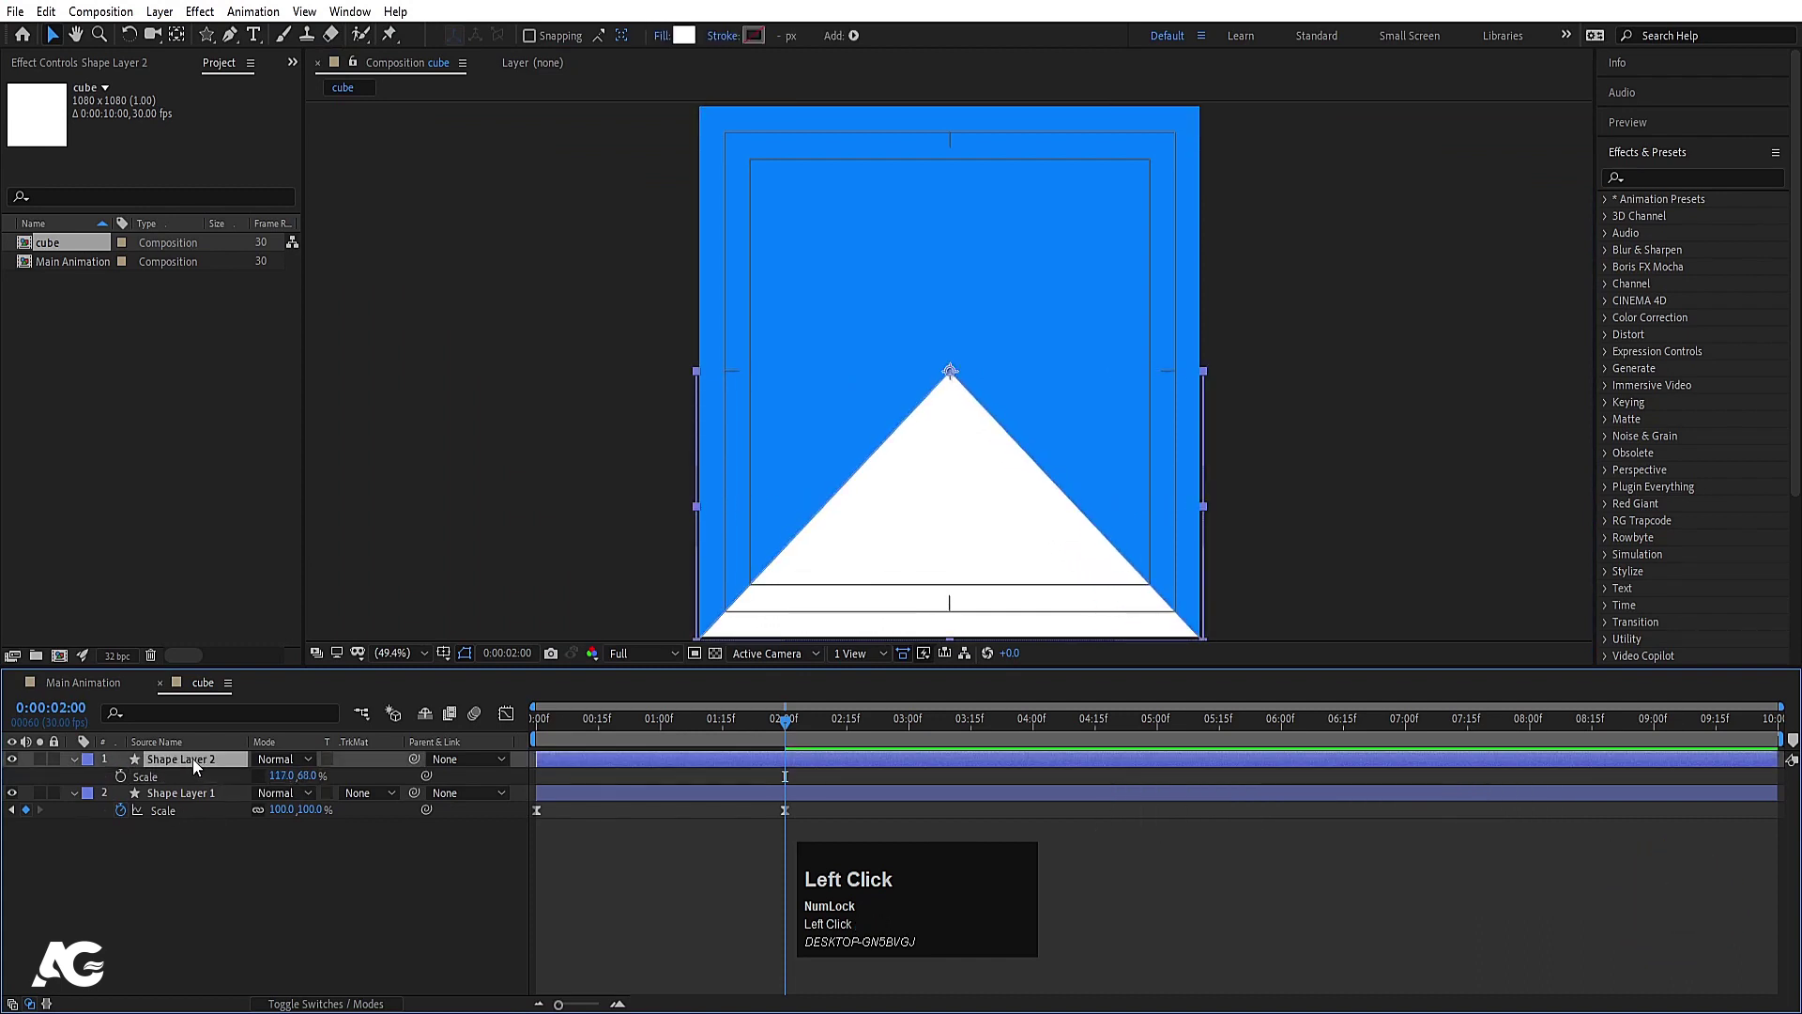
Step: Duplicate the white triangle and rotate the copy 180° to form an hourglass
key("ctrl+d")
key("r")
left_click(289, 776)
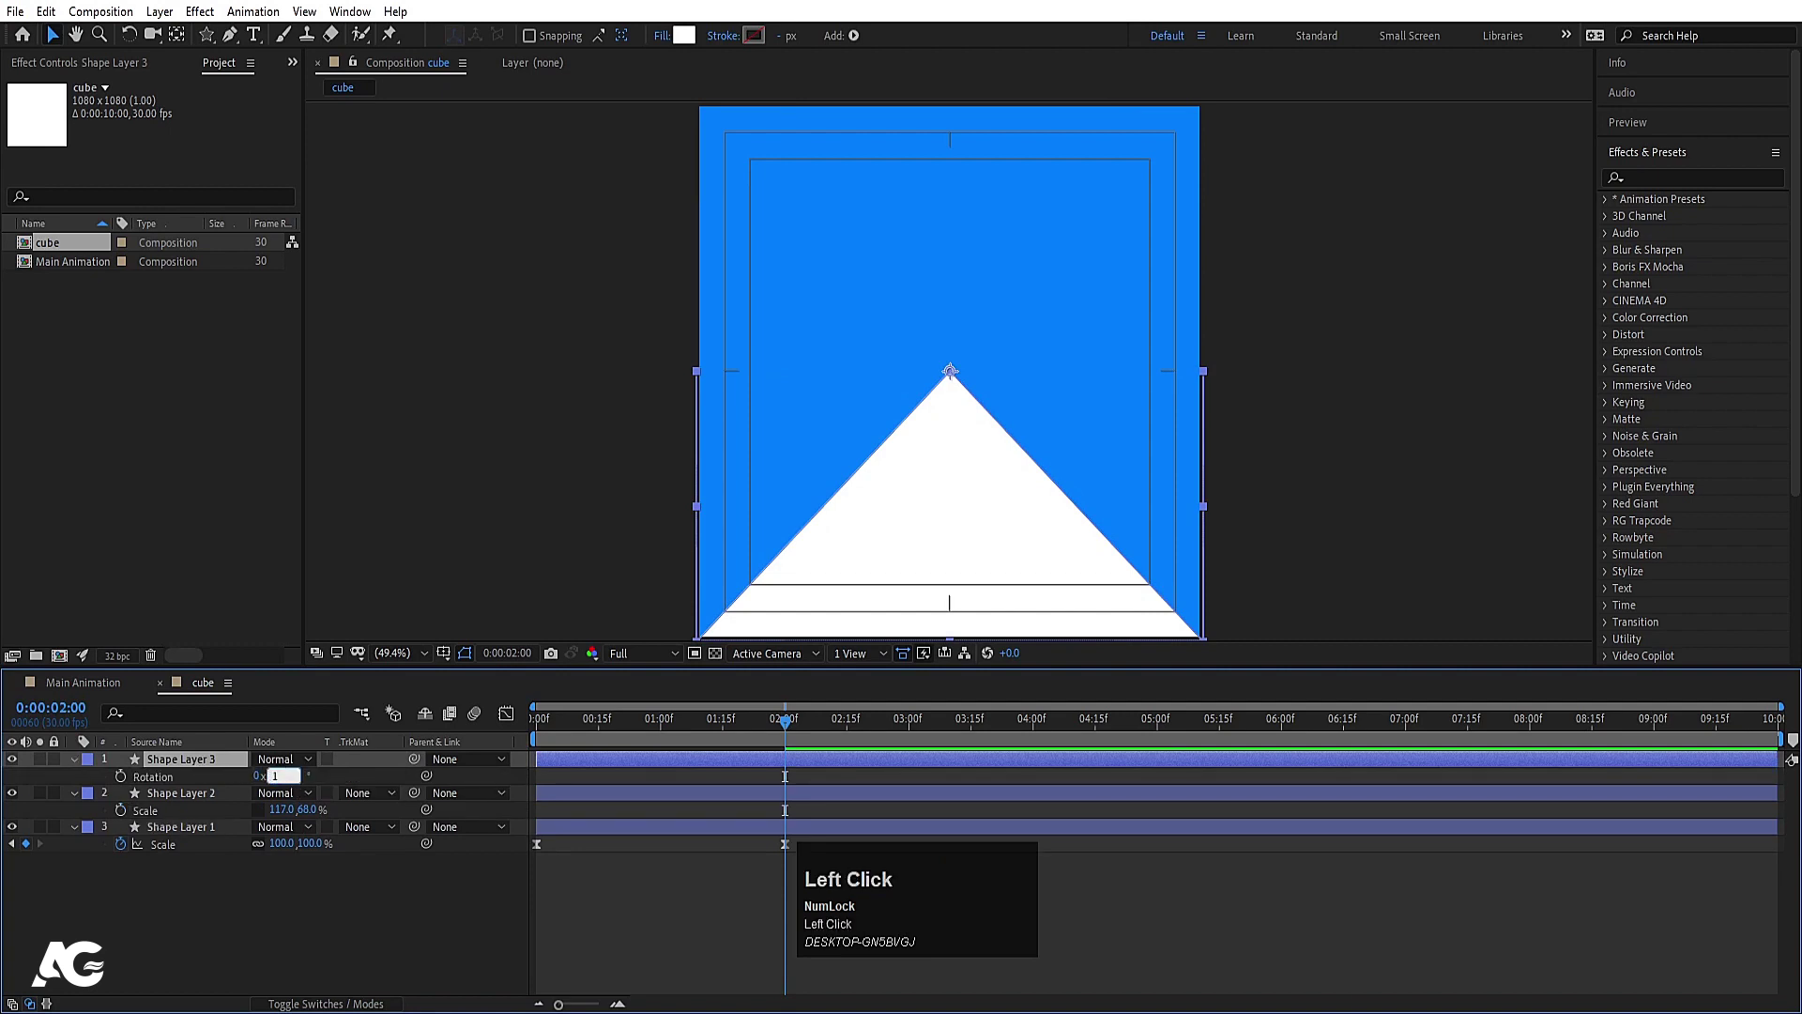
key("Return")
Step: Precompose both triangle layers as a composition named White portion
left_click(198, 800)
key("ctrl+shift+c")
type("ht")
type("ite")
key("space")
type("portion")
key("Return")
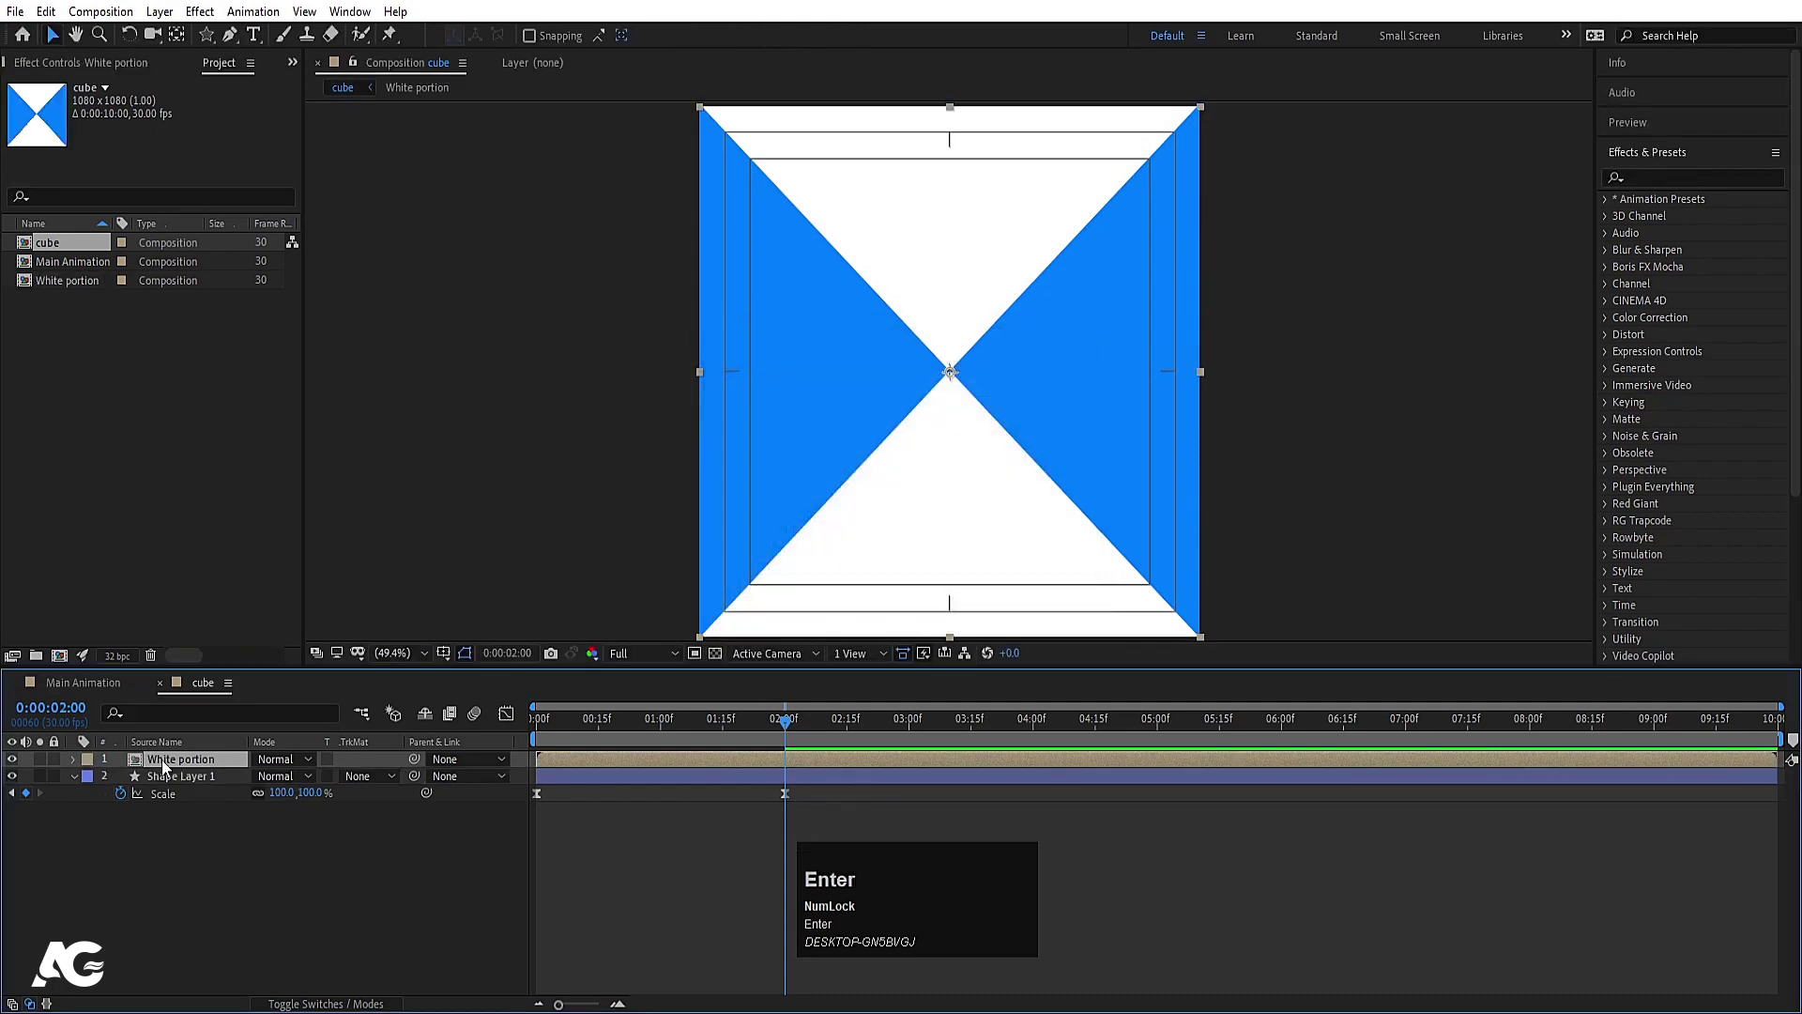
Step: Duplicate the blue rectangle and place the copy above White portion as its alpha matte
left_click(232, 781)
key("ctrl+d")
left_click_drag(232, 781, 212, 780)
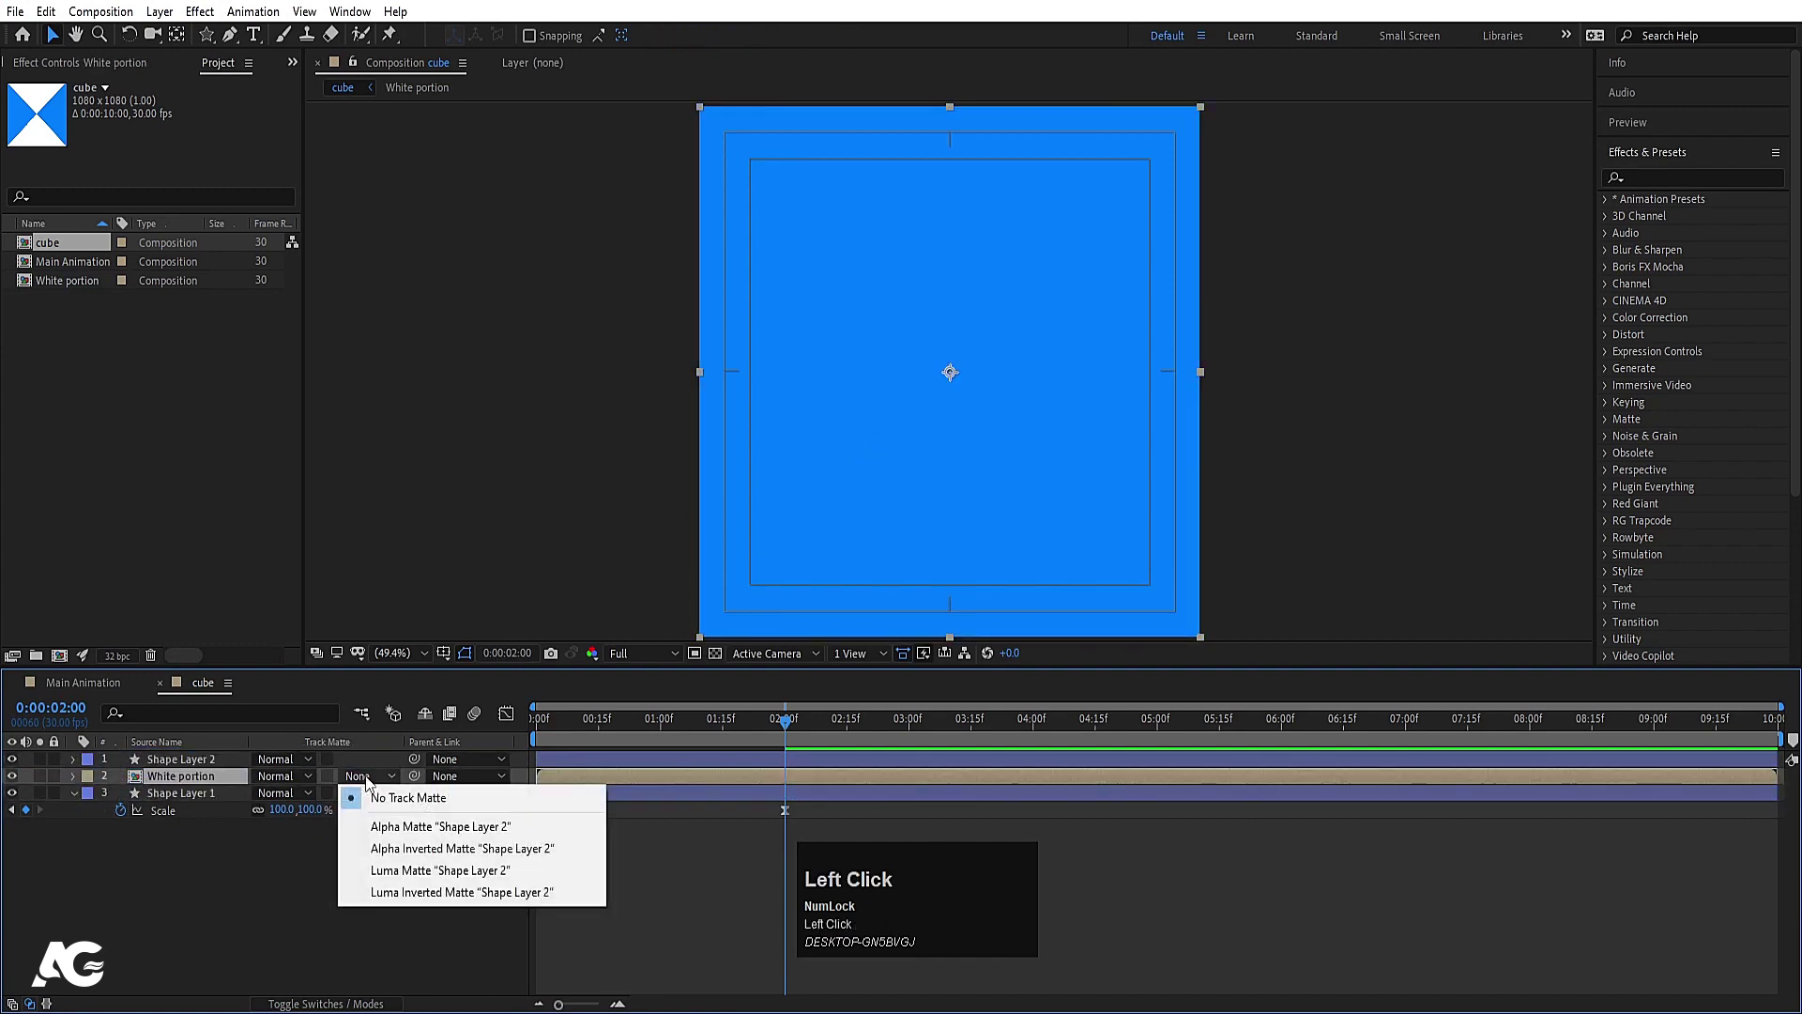
key("space")
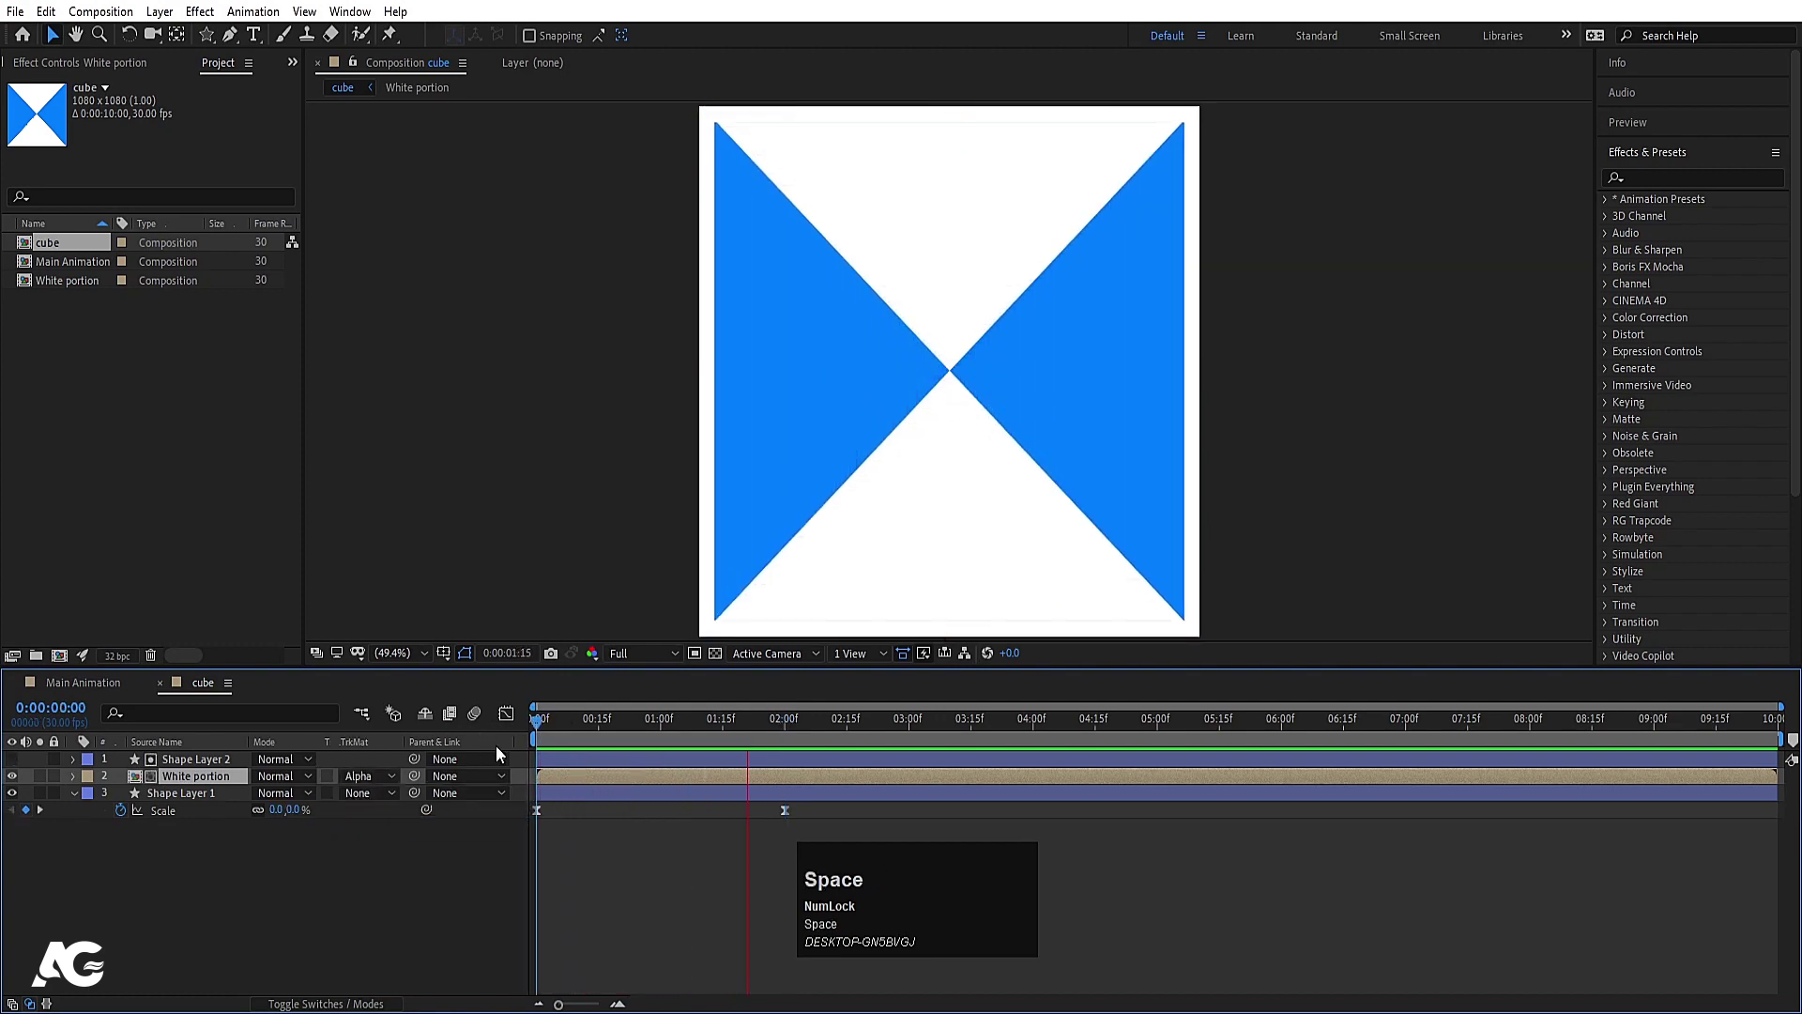
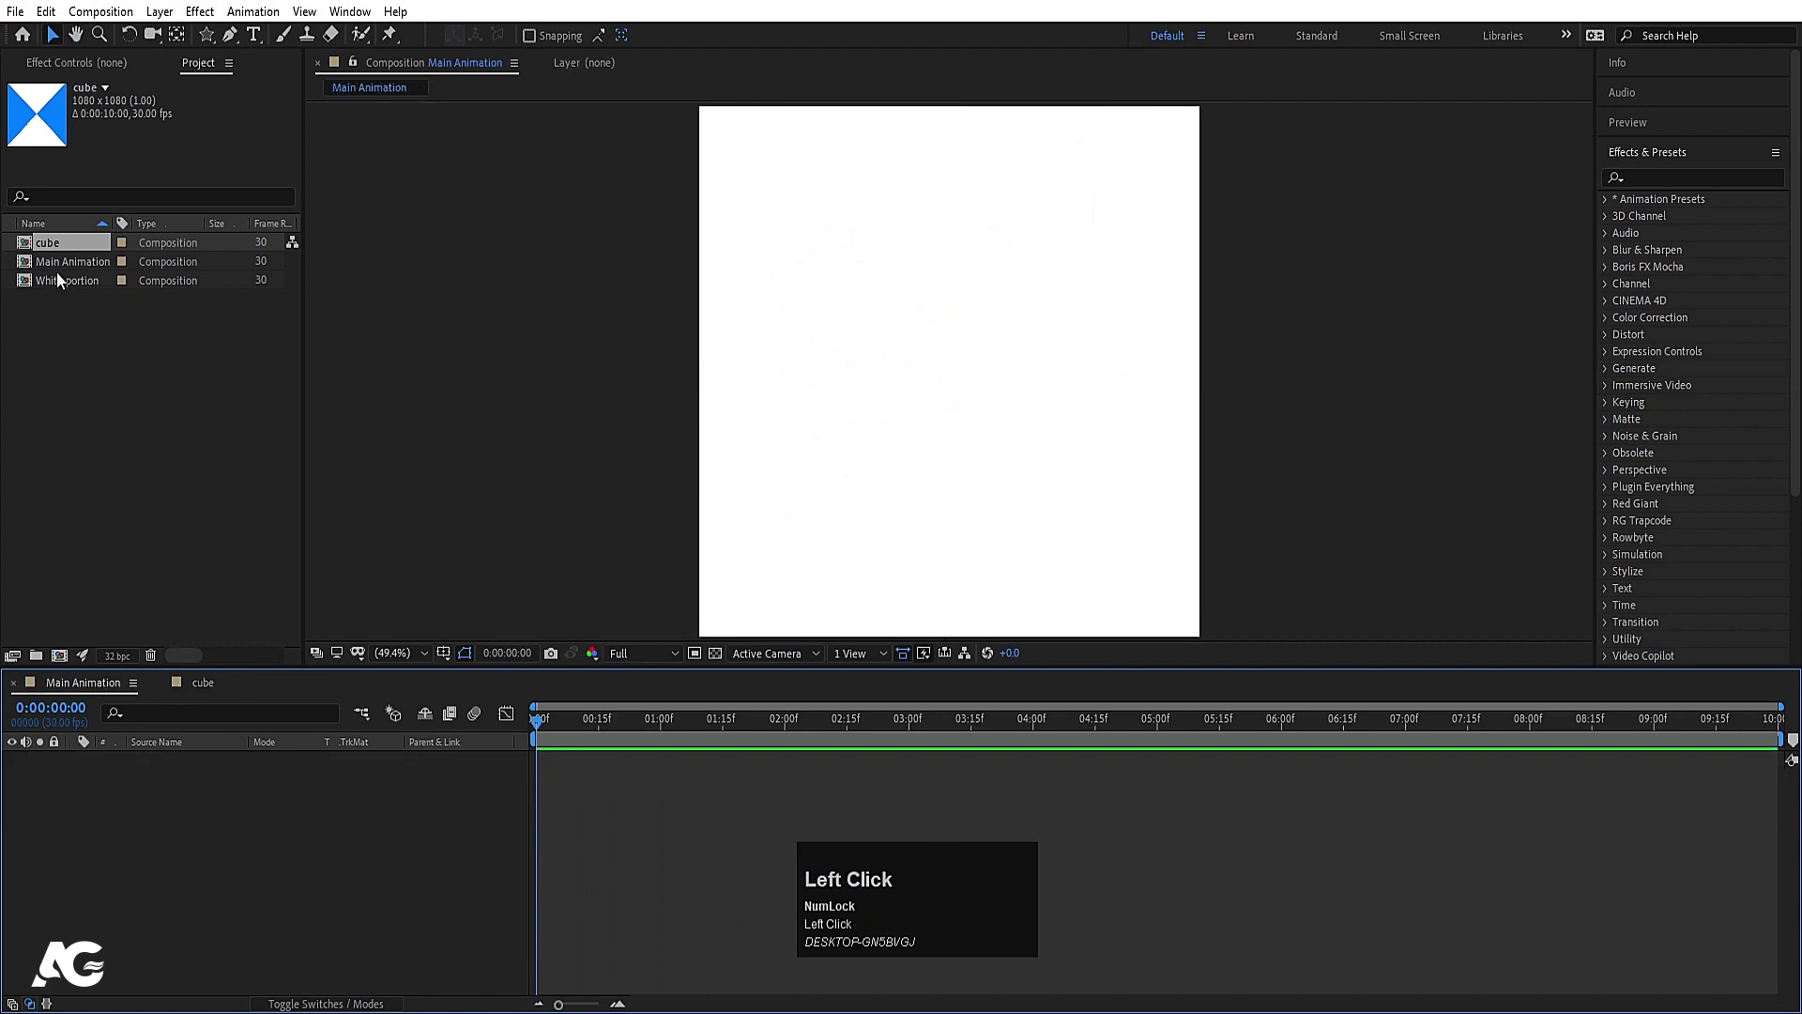
Step: Place cube into Main Animation and keyframe an eased Rotation animation, previewing it
left_click_drag(81, 247, 168, 812)
key("r")
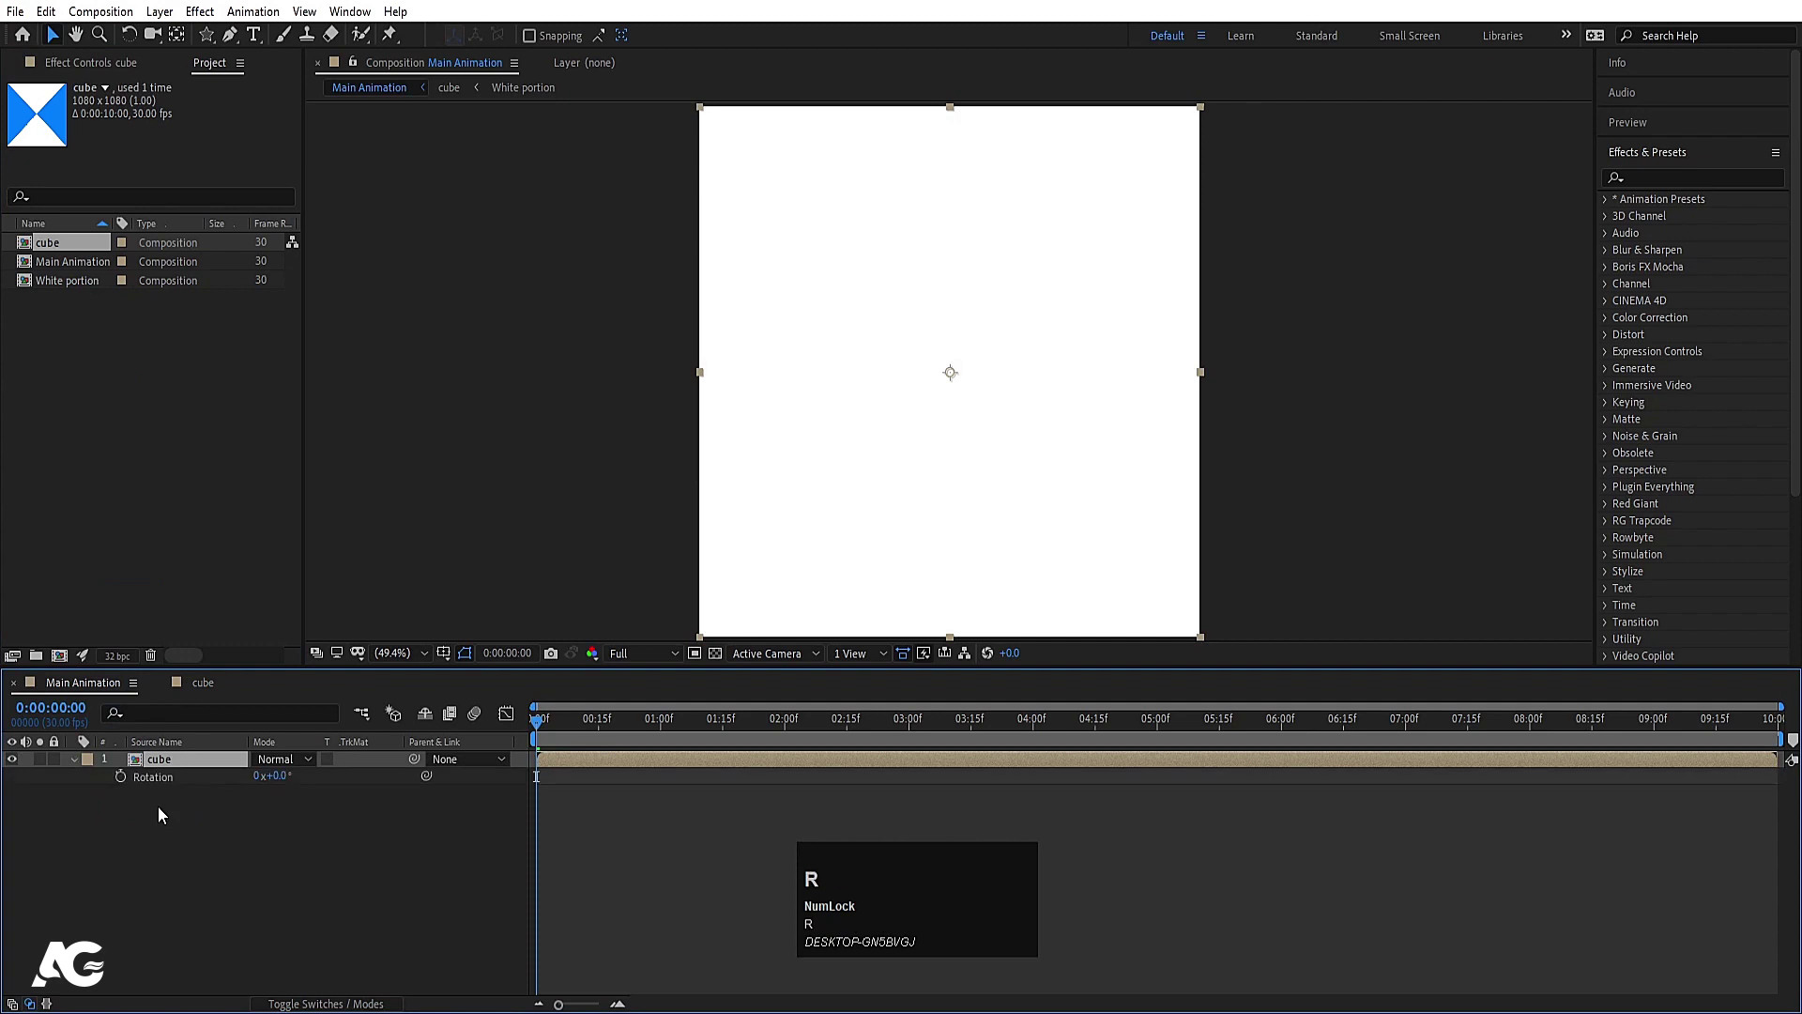
left_click(132, 778)
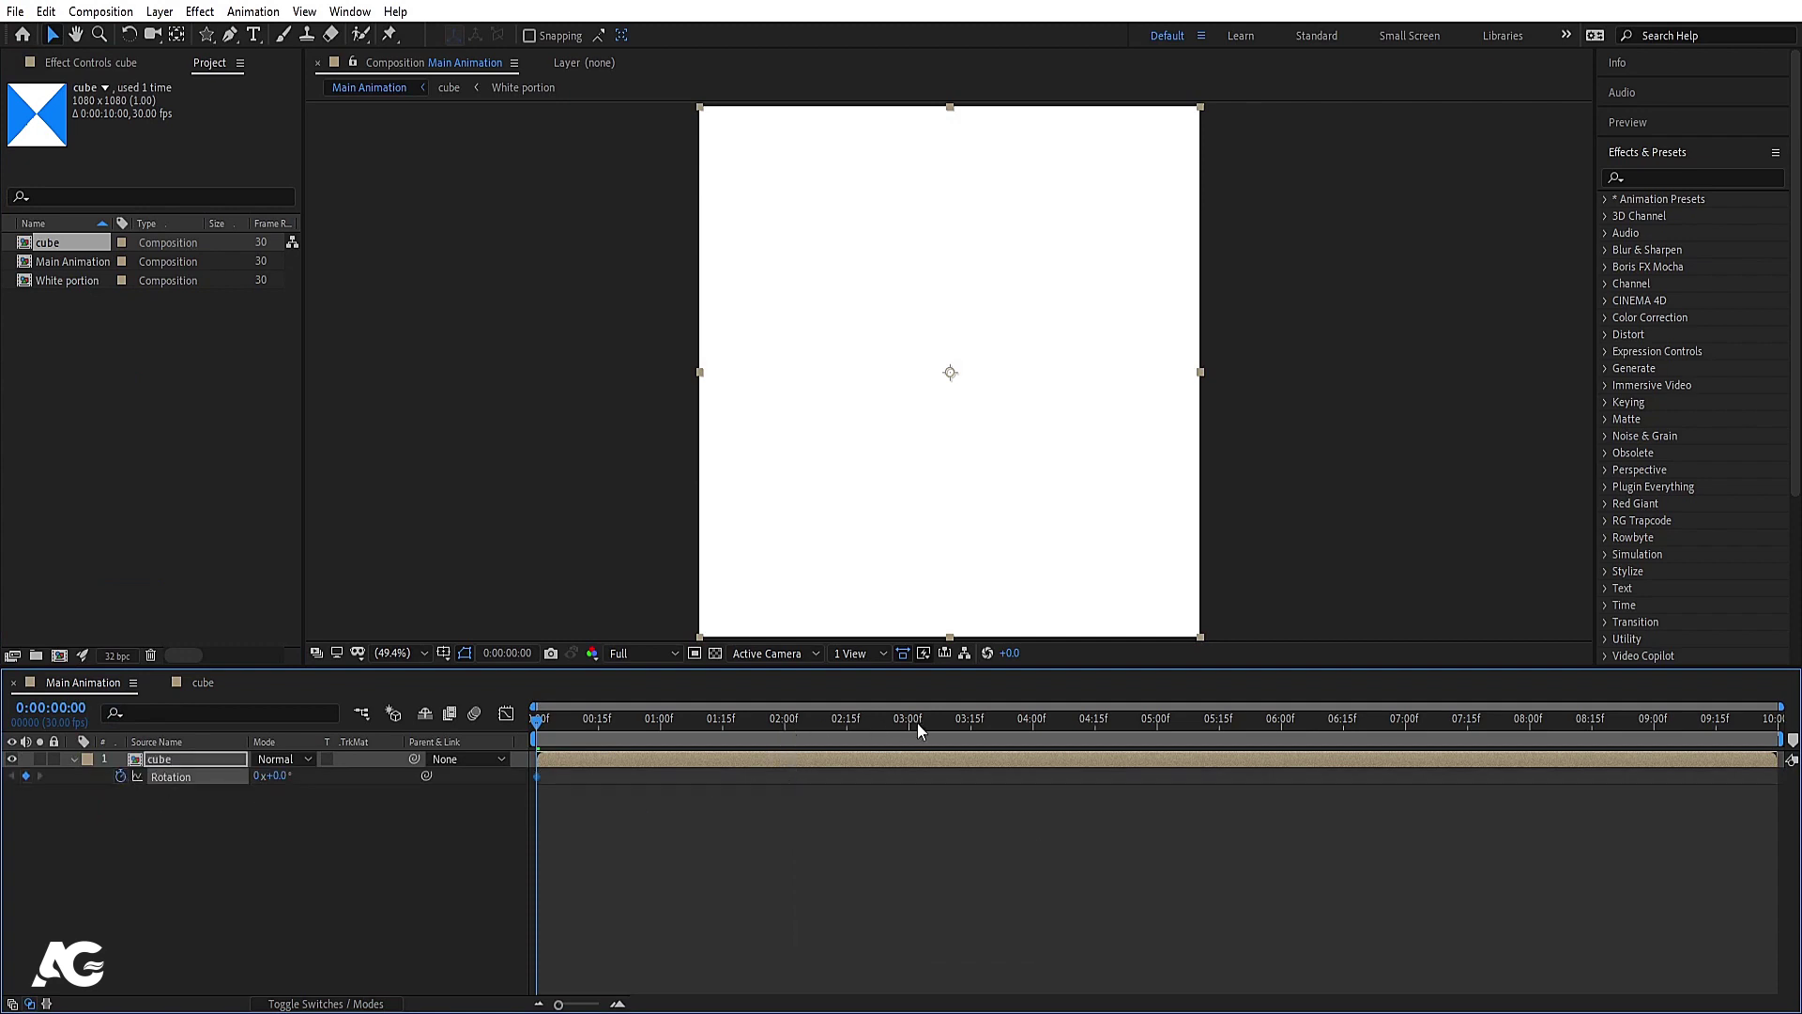
left_click(1042, 725)
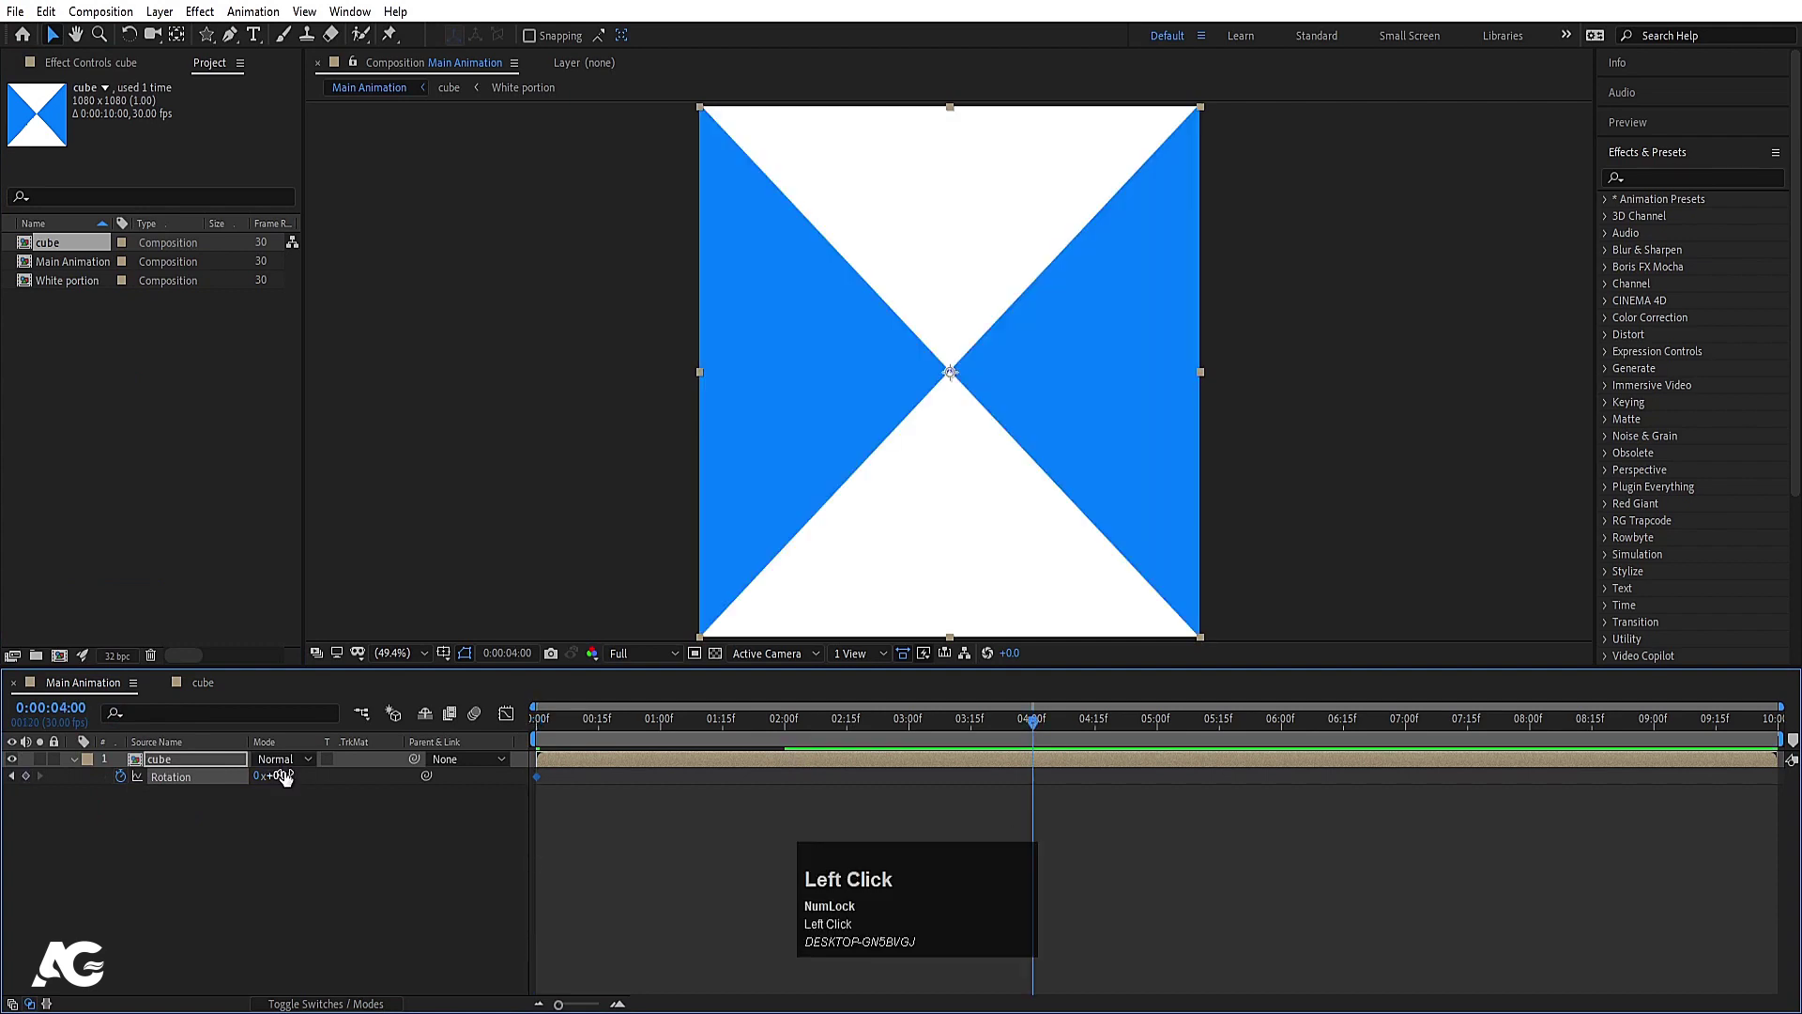
key("Return")
left_click(543, 728)
key("space")
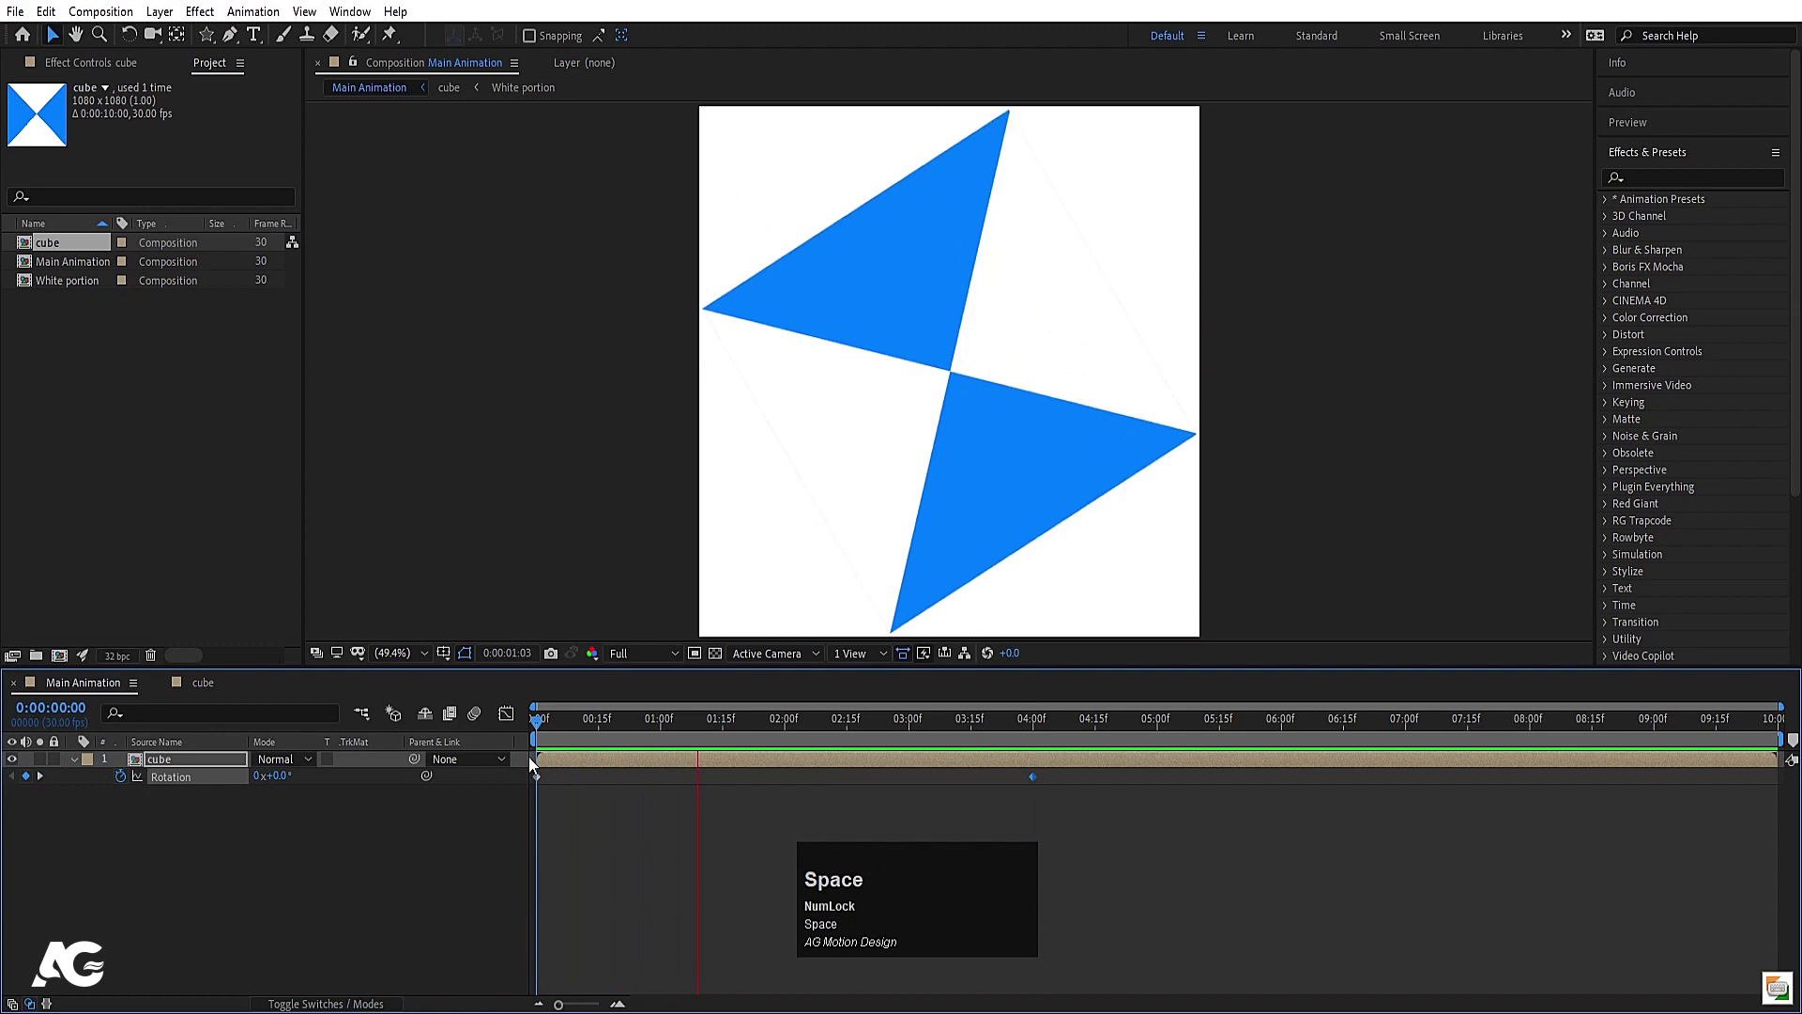
key("space")
left_click(589, 739)
key("space")
left_click(600, 733)
key("space")
left_click(664, 728)
Step: Duplicate the rotating cube layer and offset the copy in time
key("ctrl+d")
key("[")
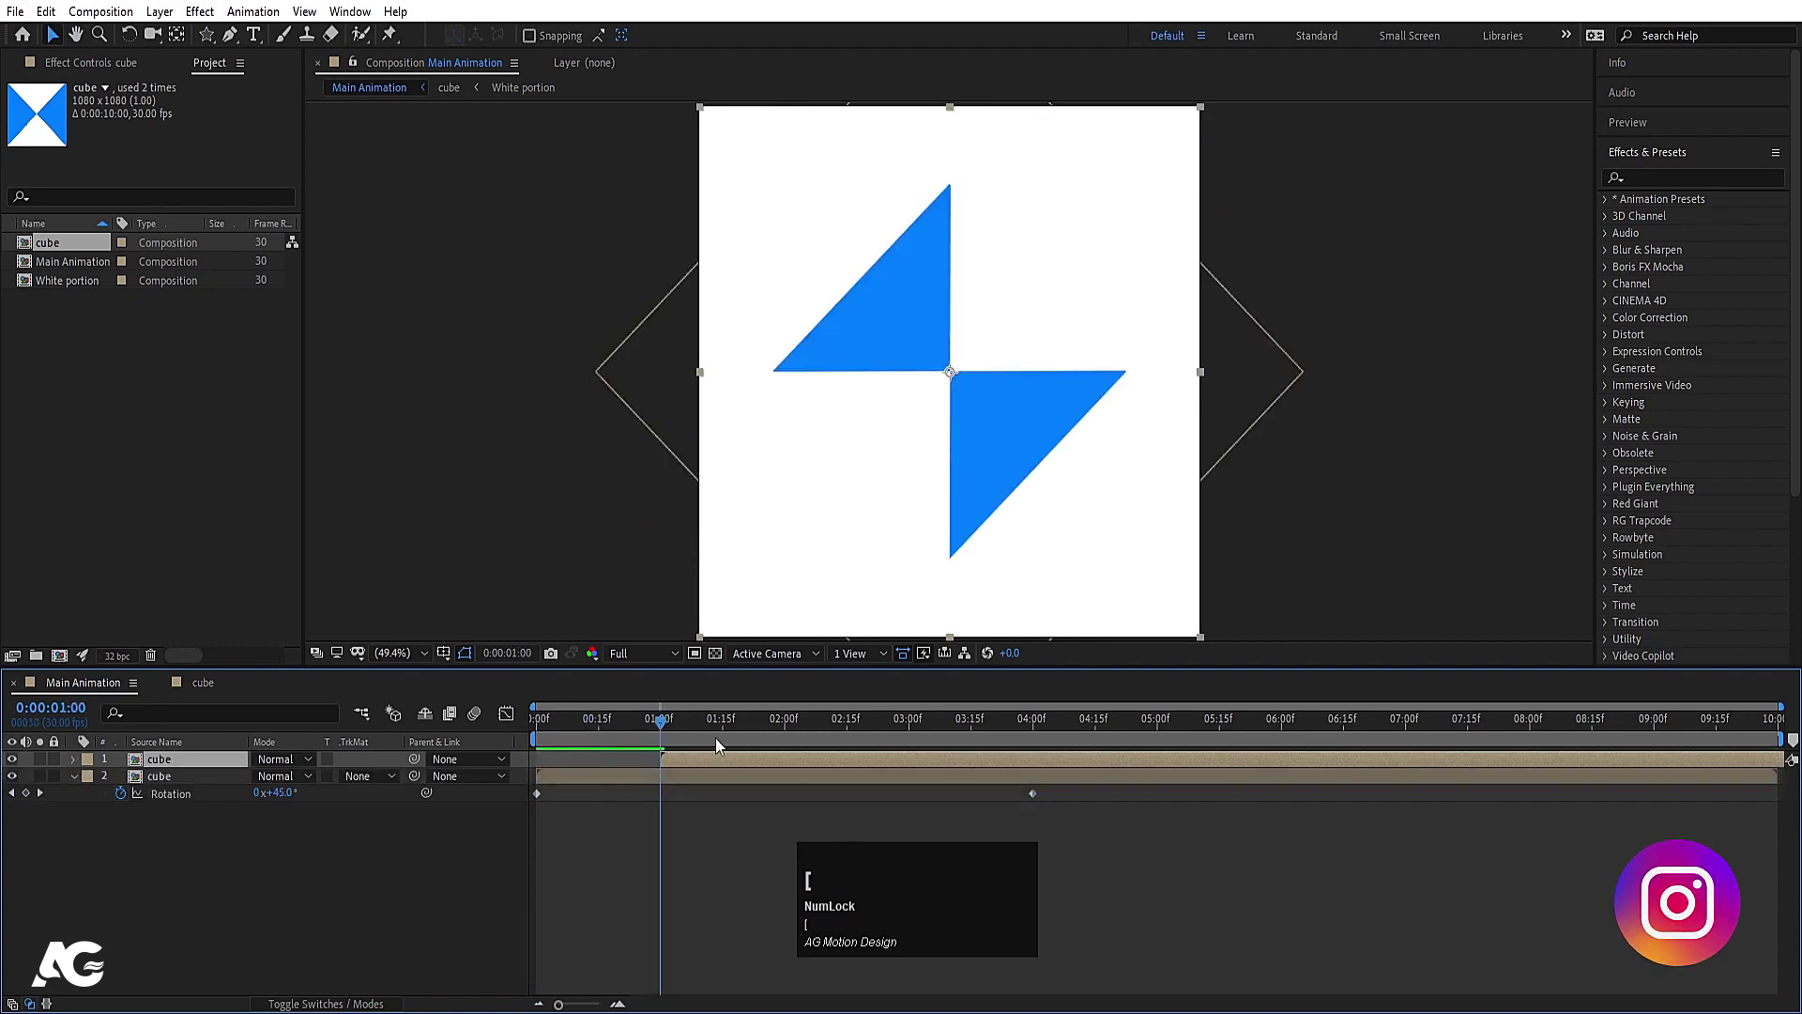
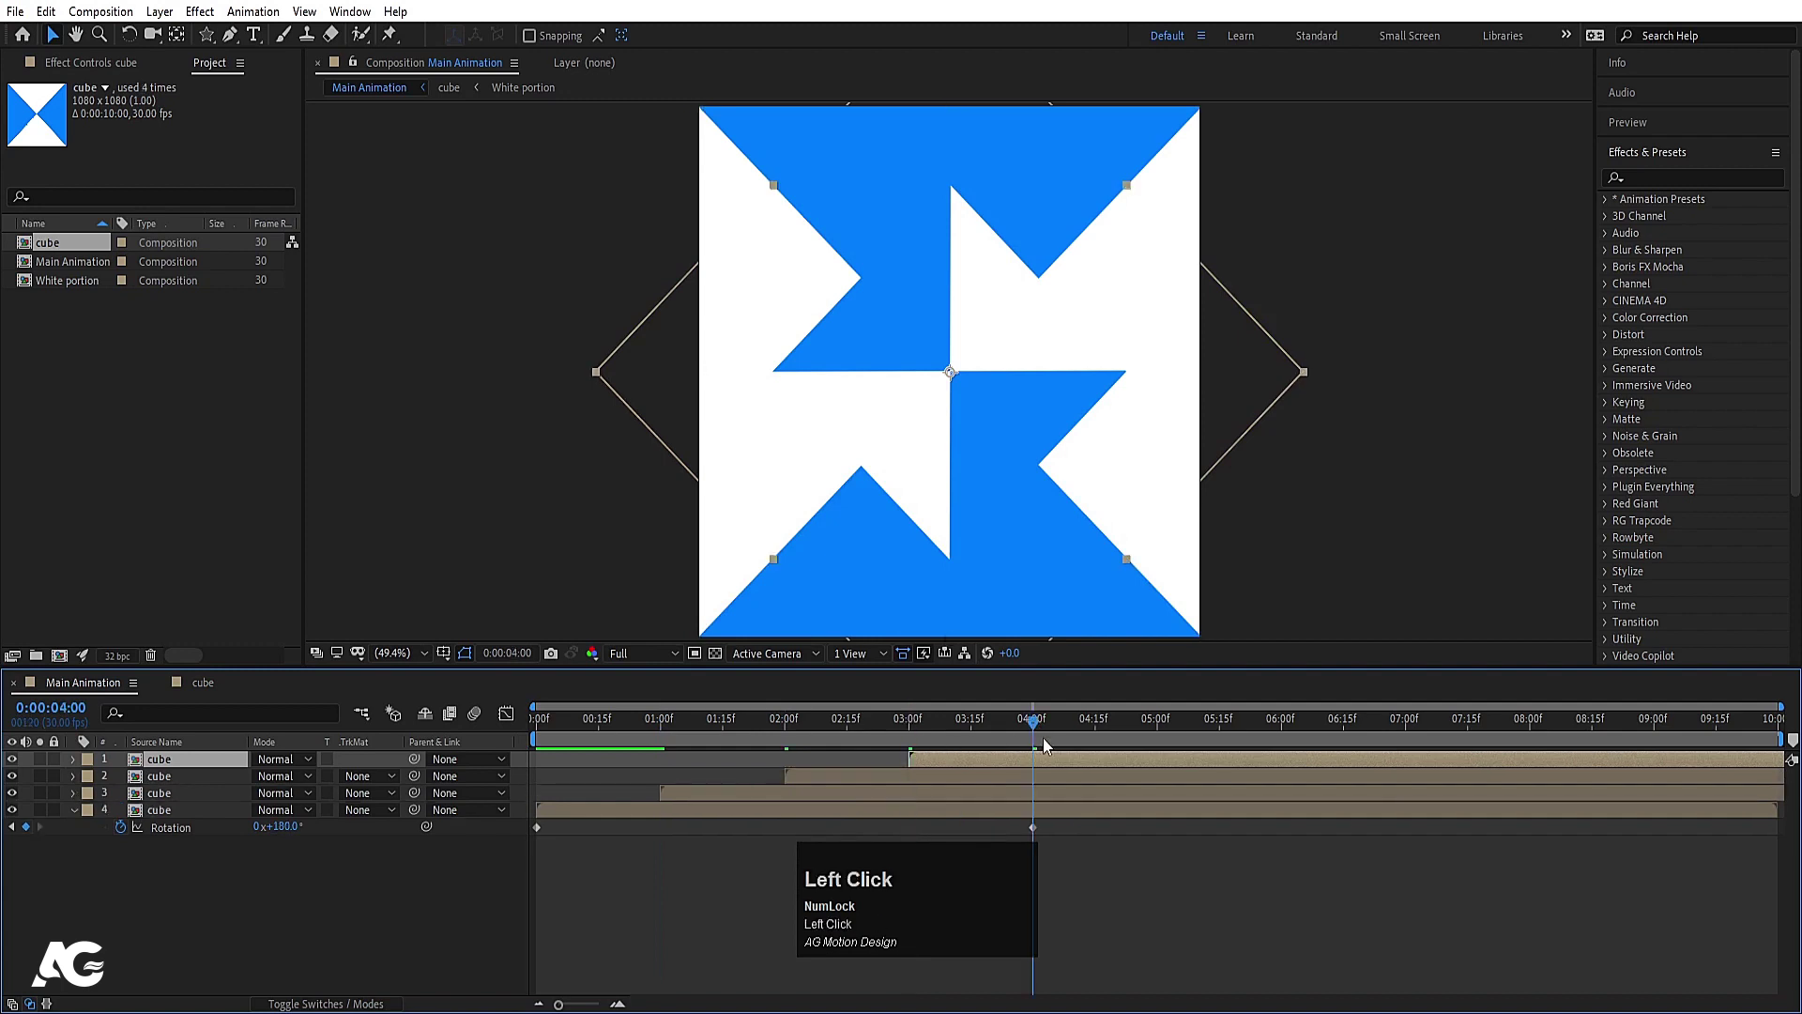
Step: Duplicate cube into six staggered rotating copies and preview the kaleidoscopic pattern
key("ctrl+d")
key("[")
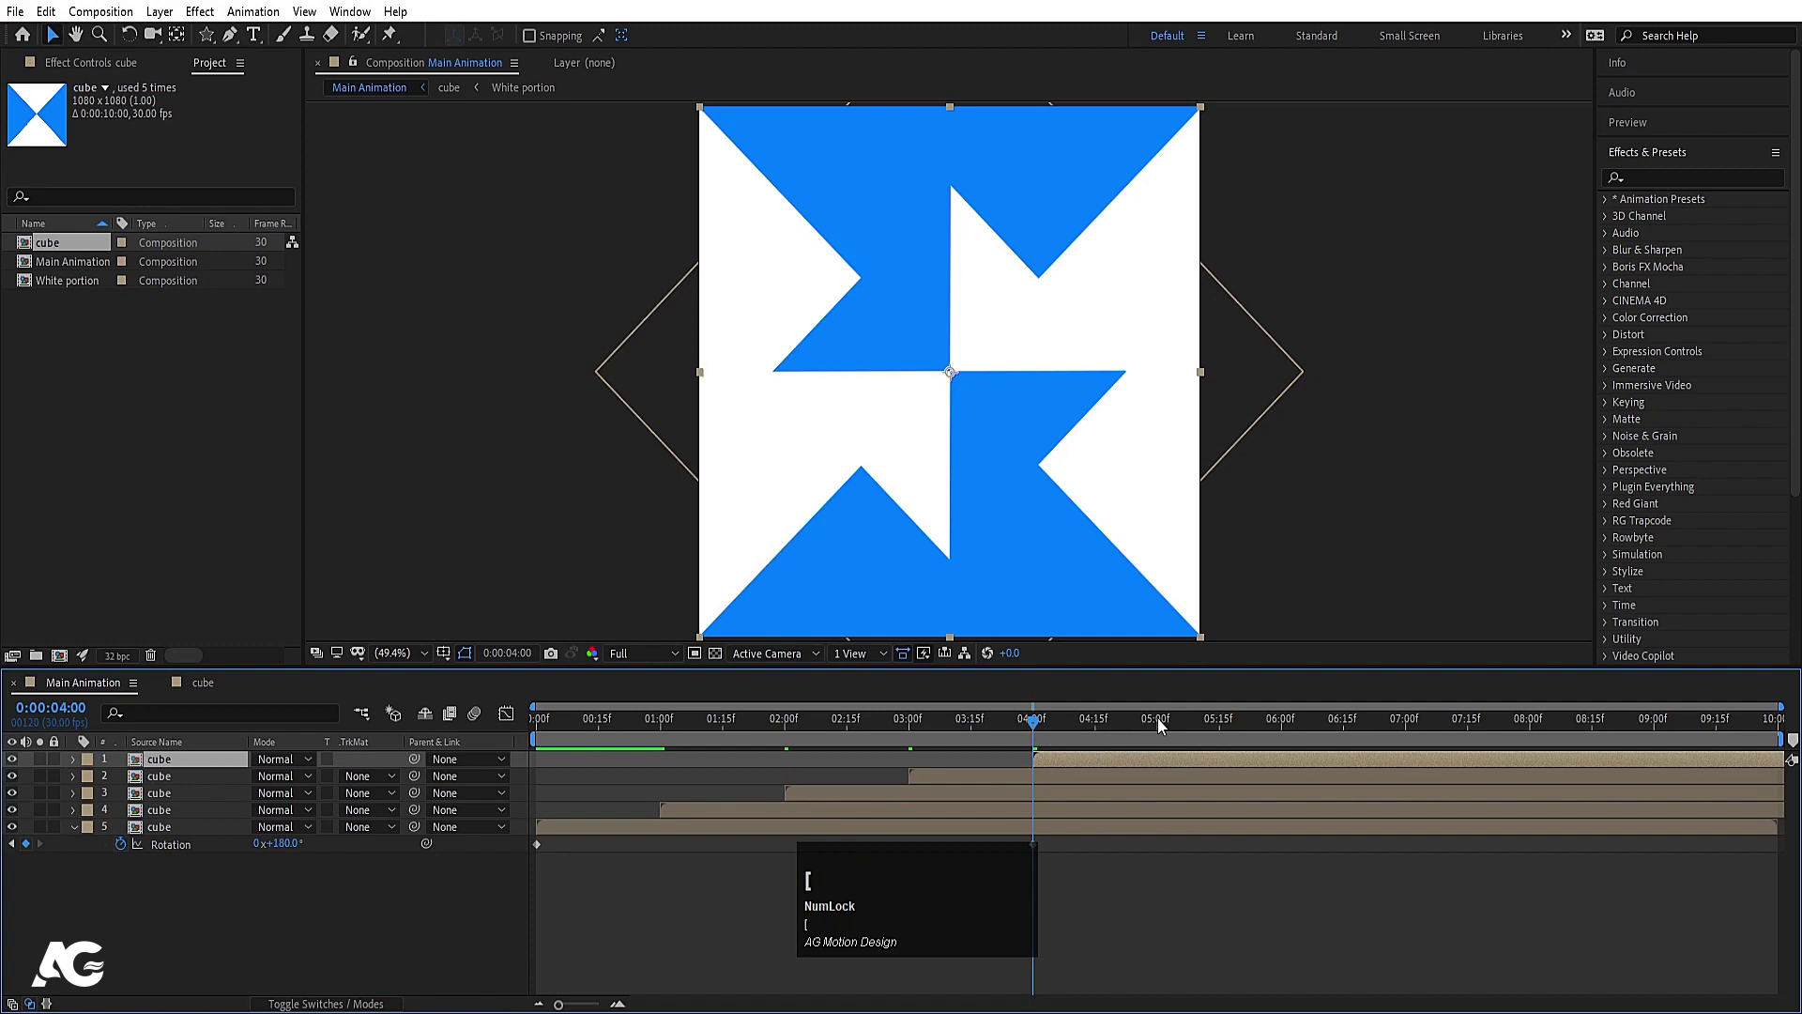
left_click(1162, 723)
key("ctrl+d")
key("[")
left_click_drag(796, 724, 796, 725)
key("b")
left_click(1043, 725)
key("n")
left_click(808, 723)
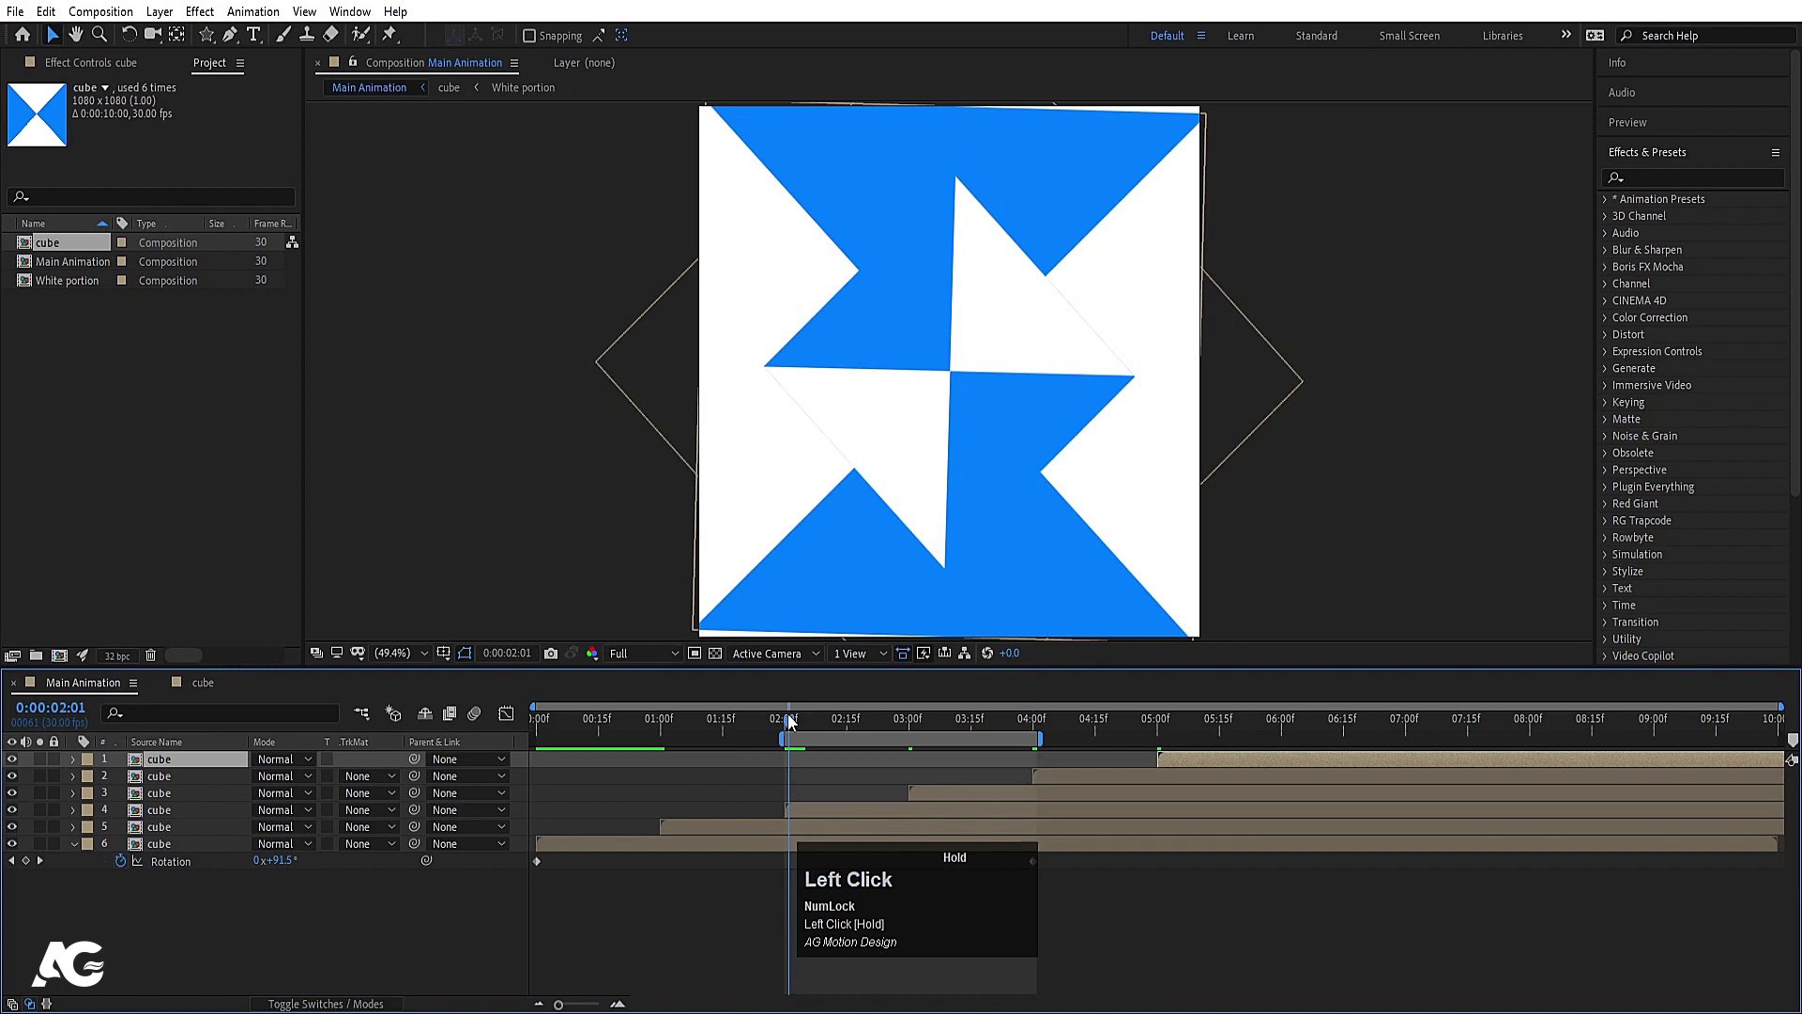
key("space")
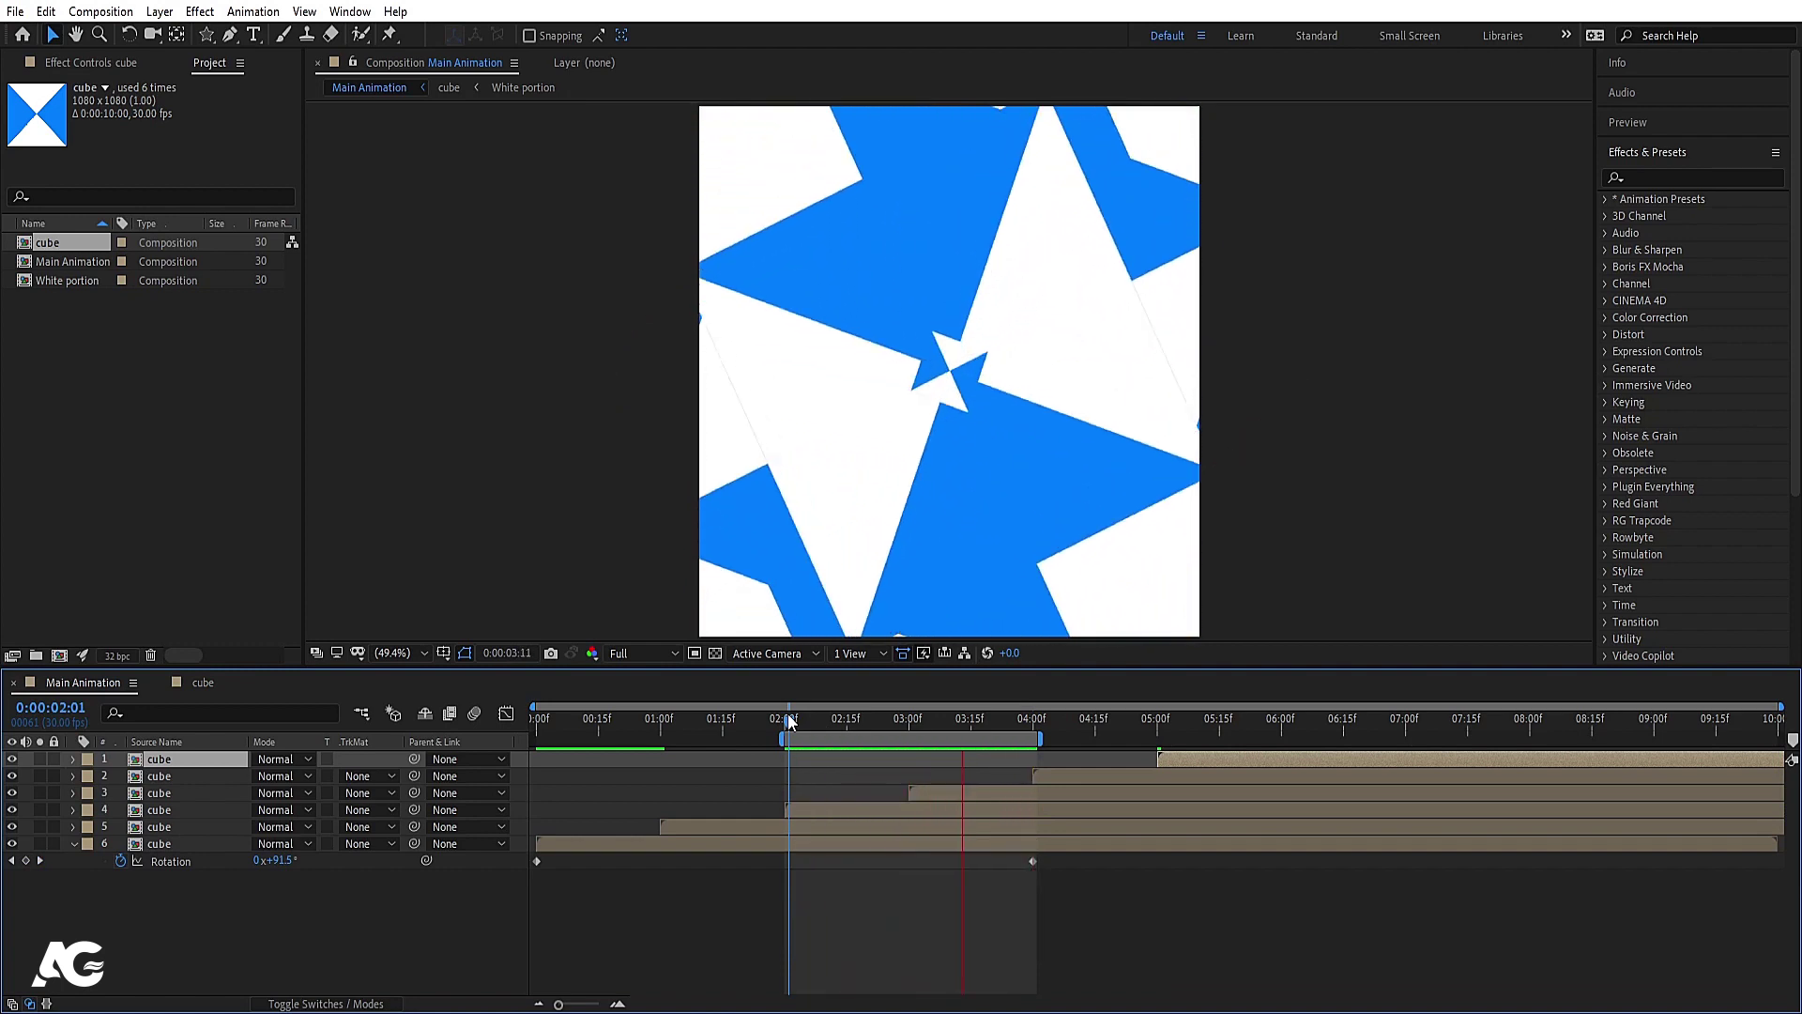
Step: Create a white solid with Ctrl+Y and move it beneath all cube layers as the background
key("space")
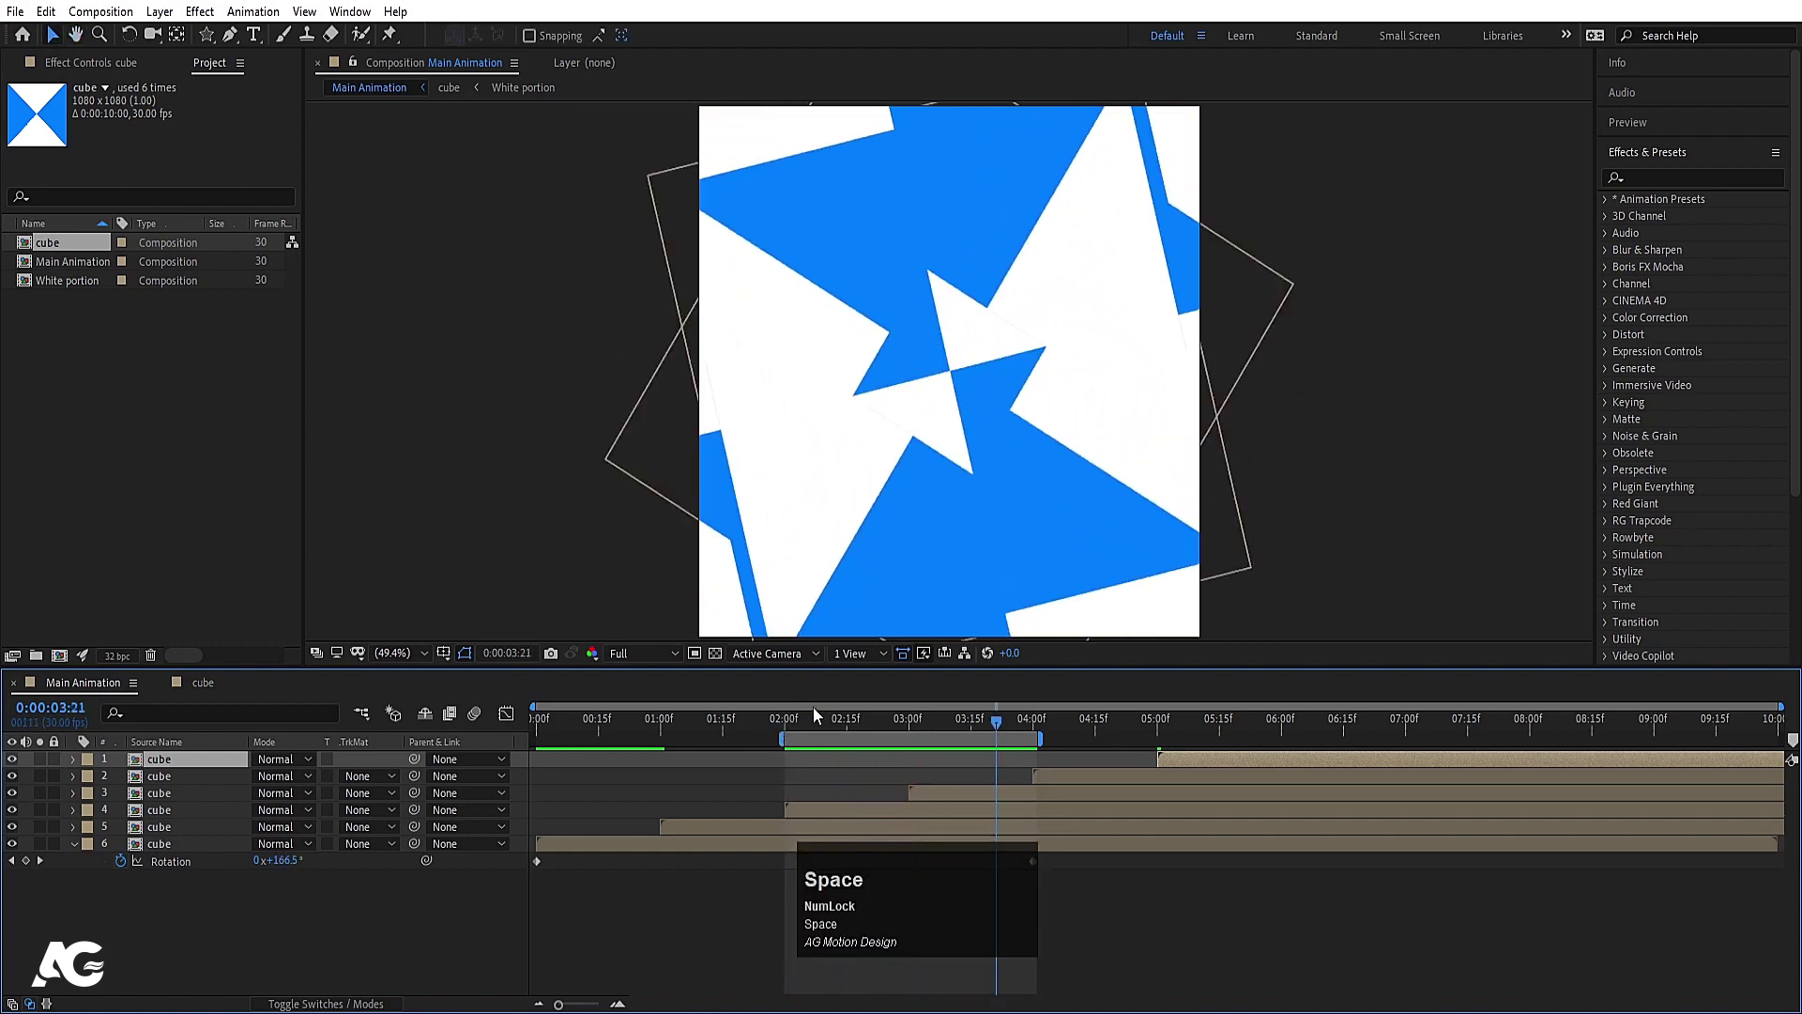
left_click(243, 911)
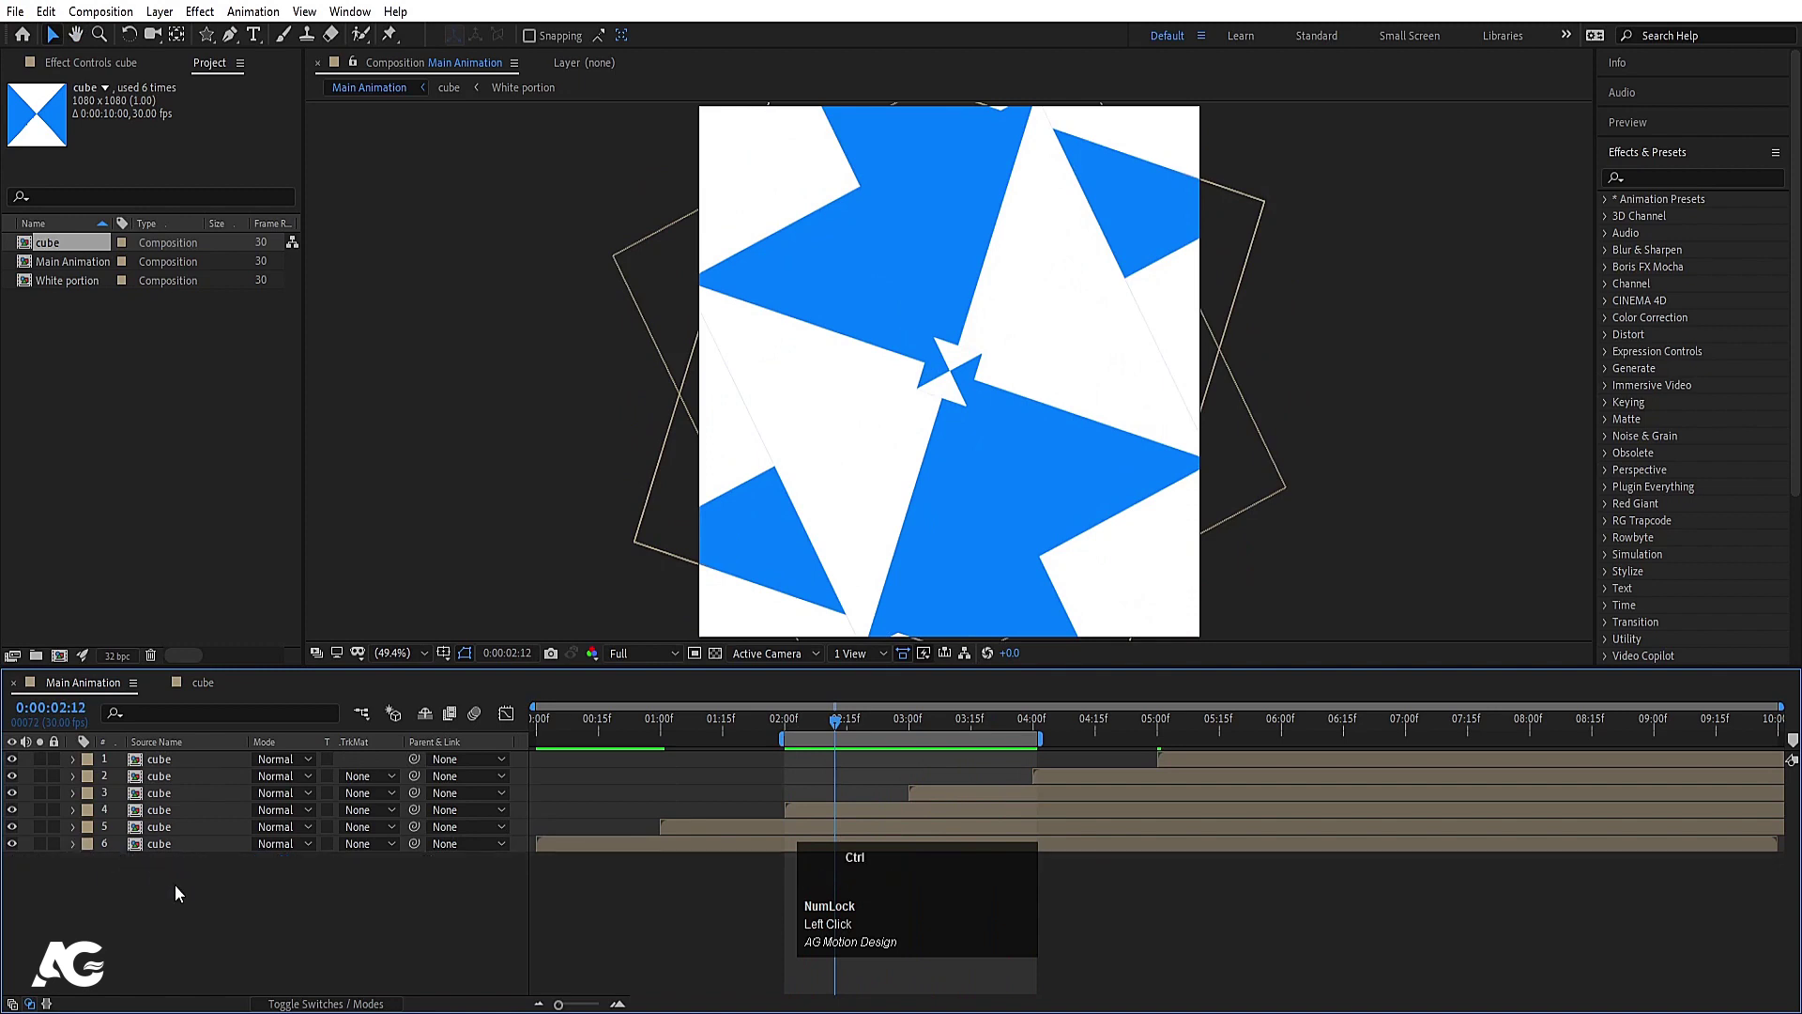
key("ctrl+y")
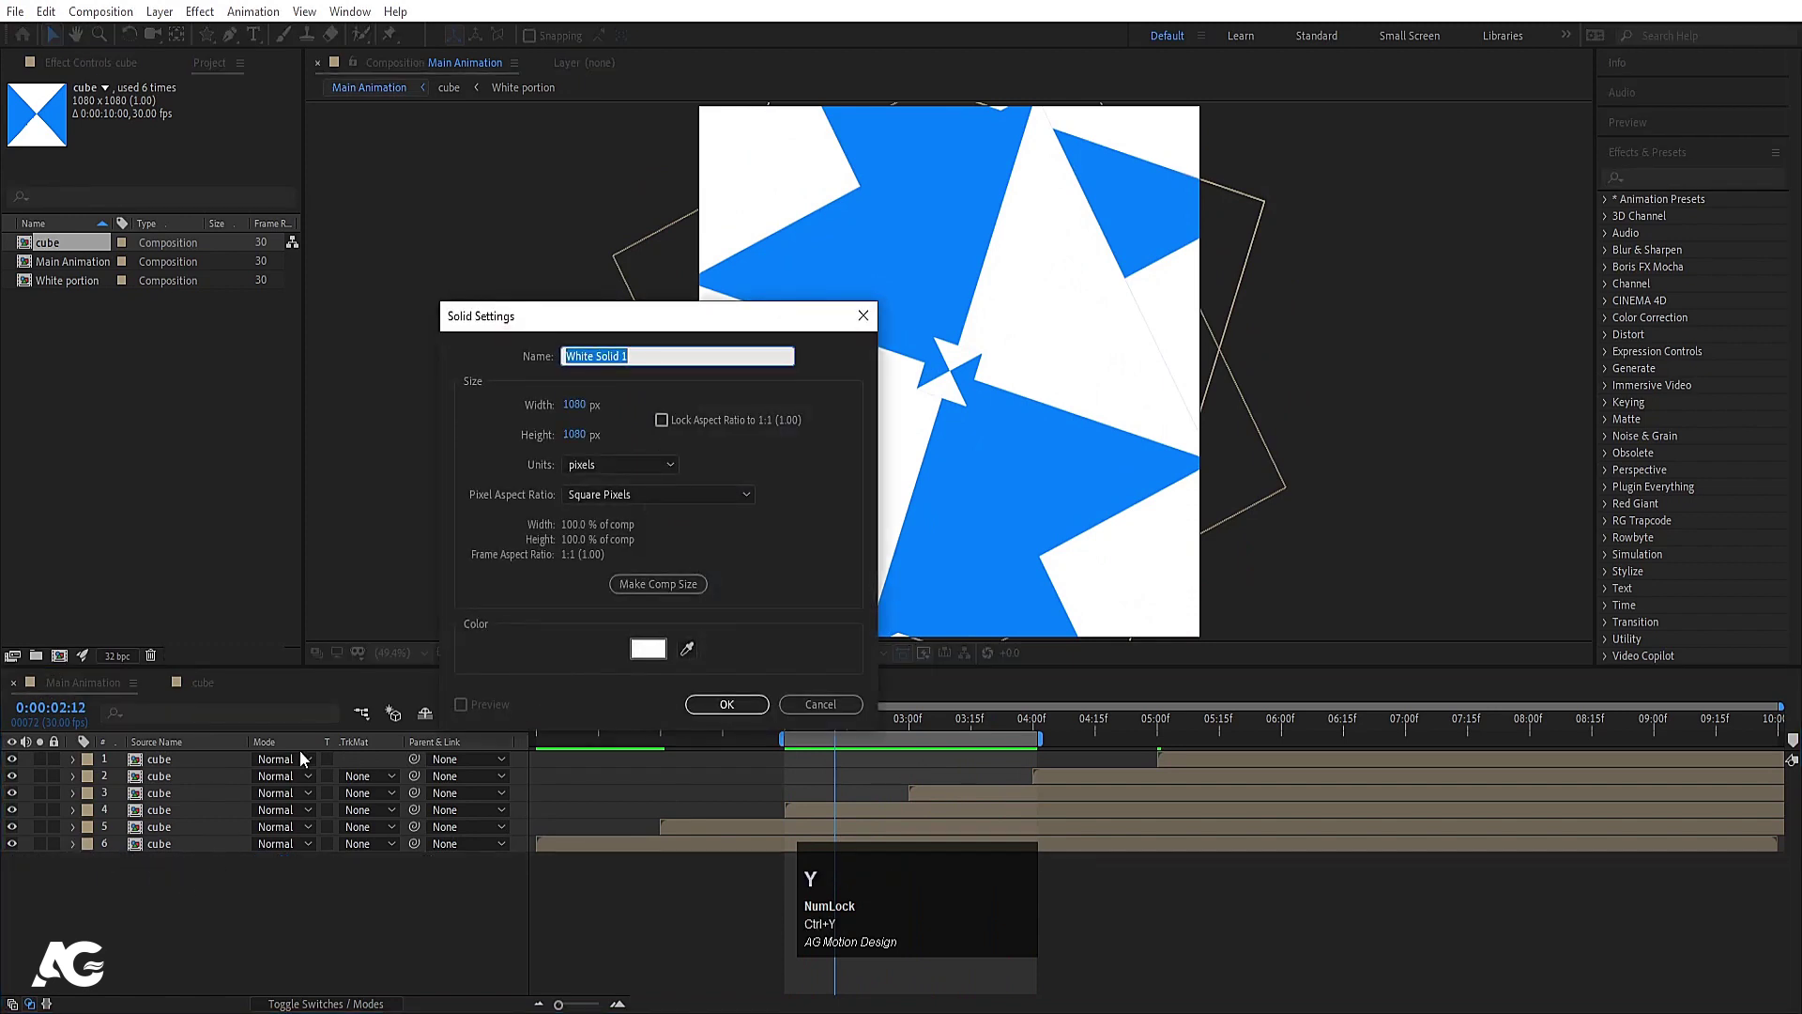
key("Return")
left_click_drag(208, 764, 60, 870)
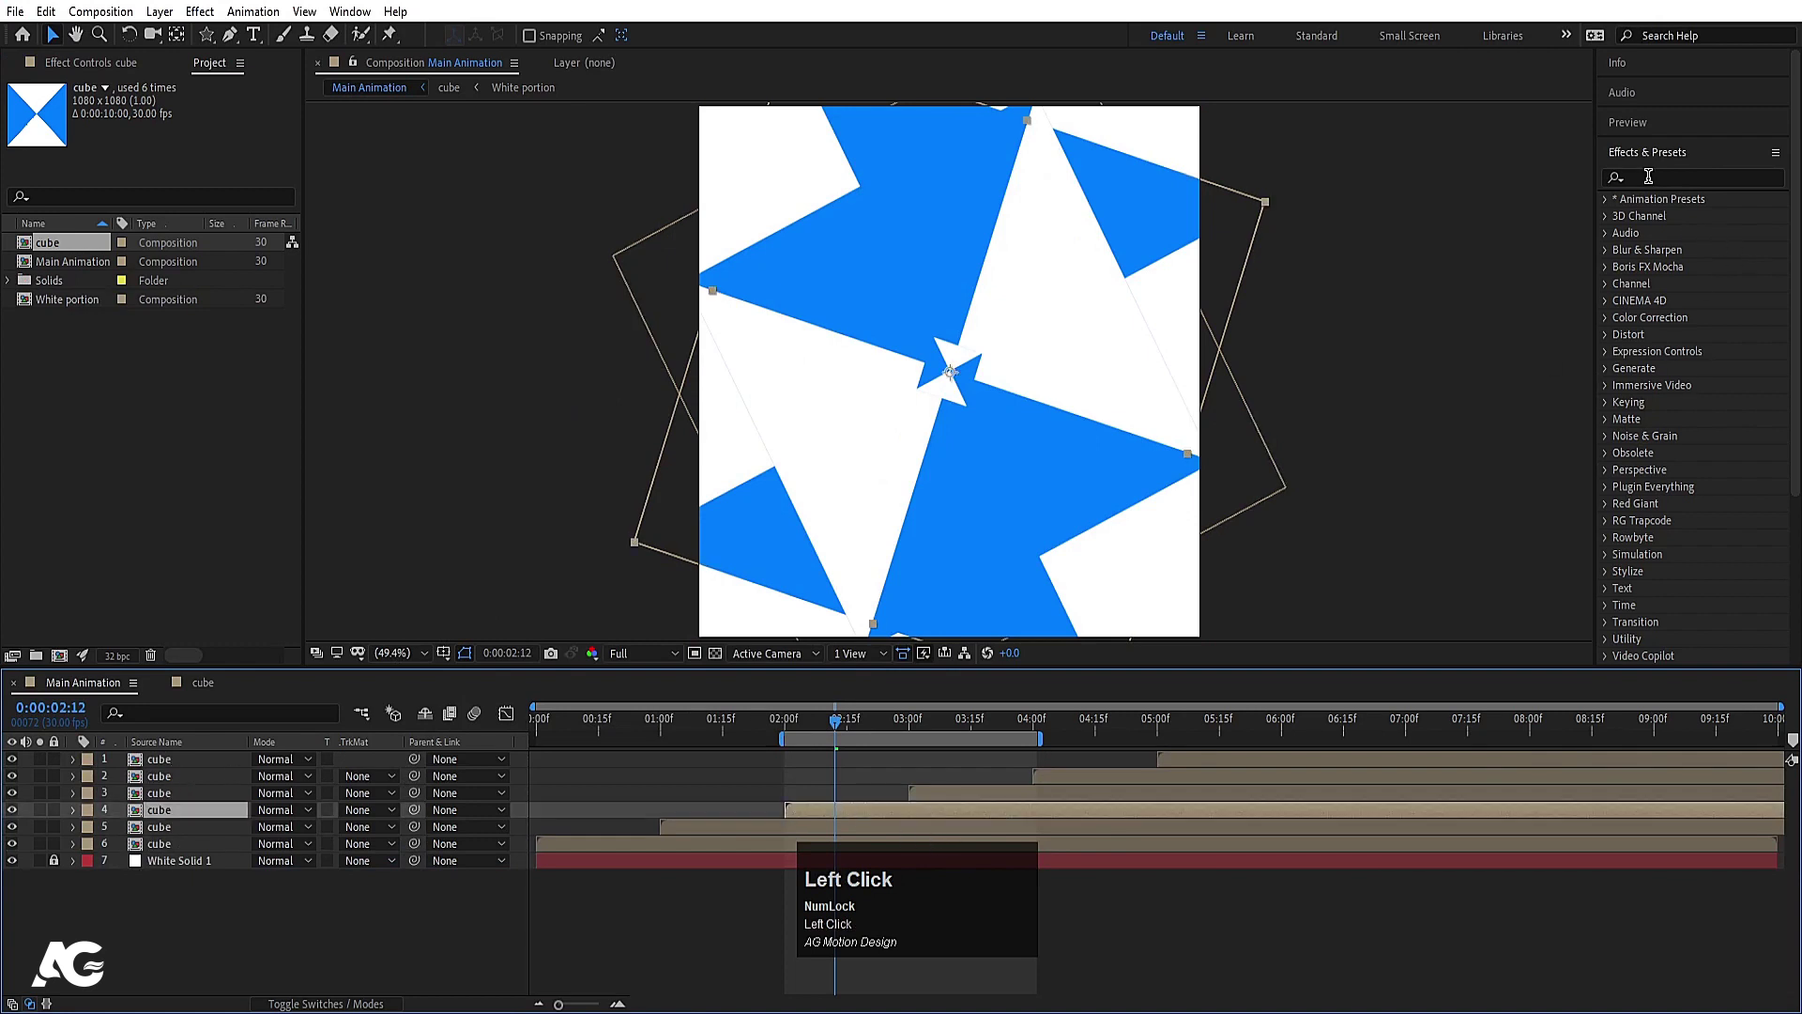
Step: Apply Drop Shadow to a cube layer with 30% opacity, distance 10, softness 200
type("drop")
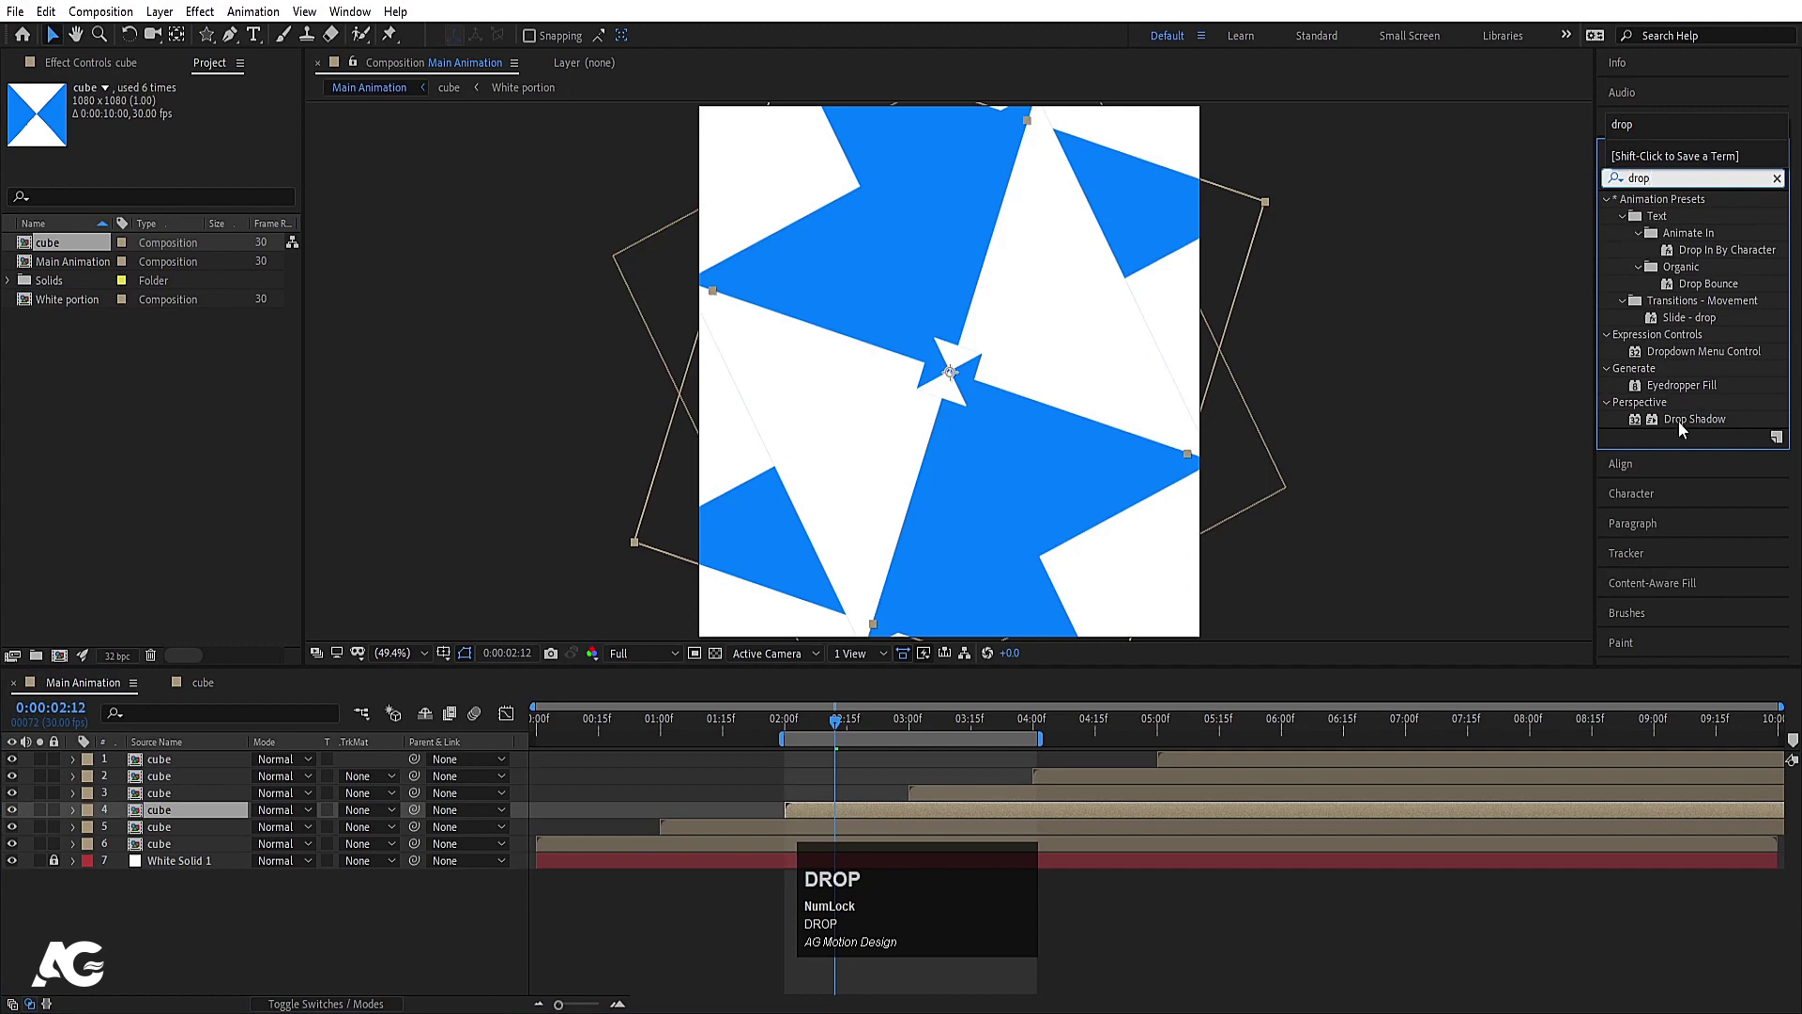
left_click(182, 228)
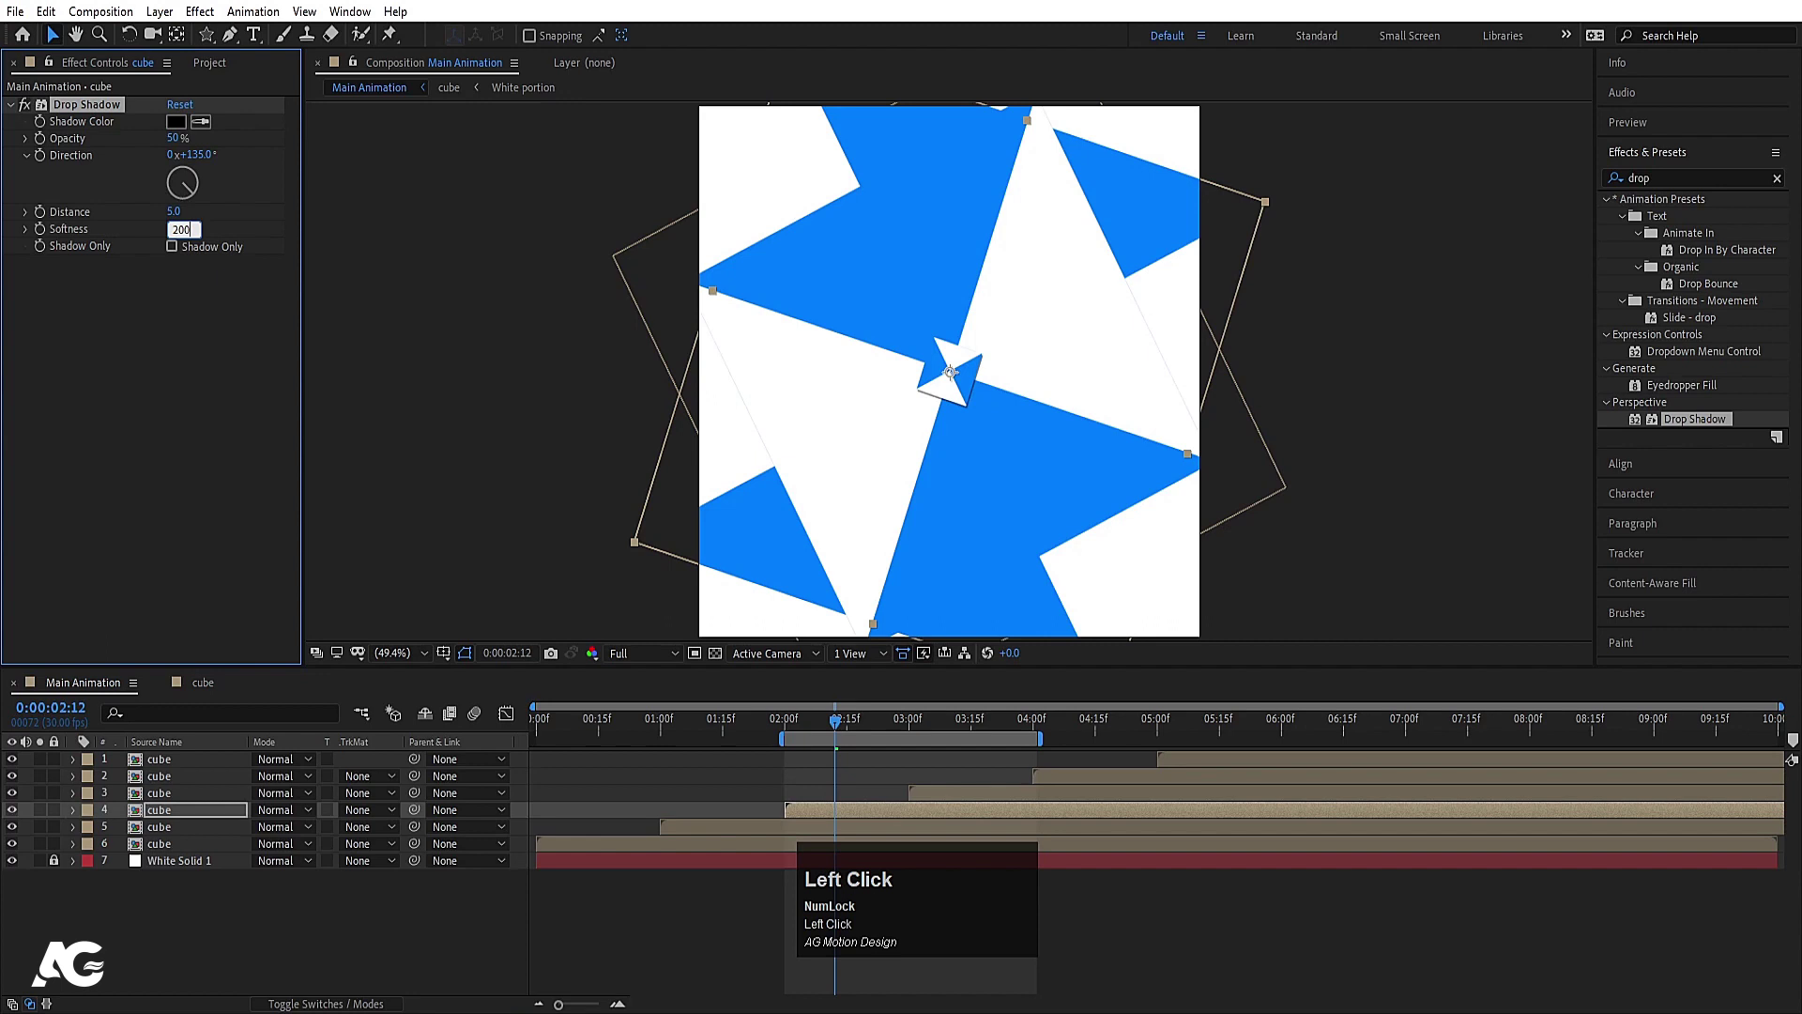
key("Return")
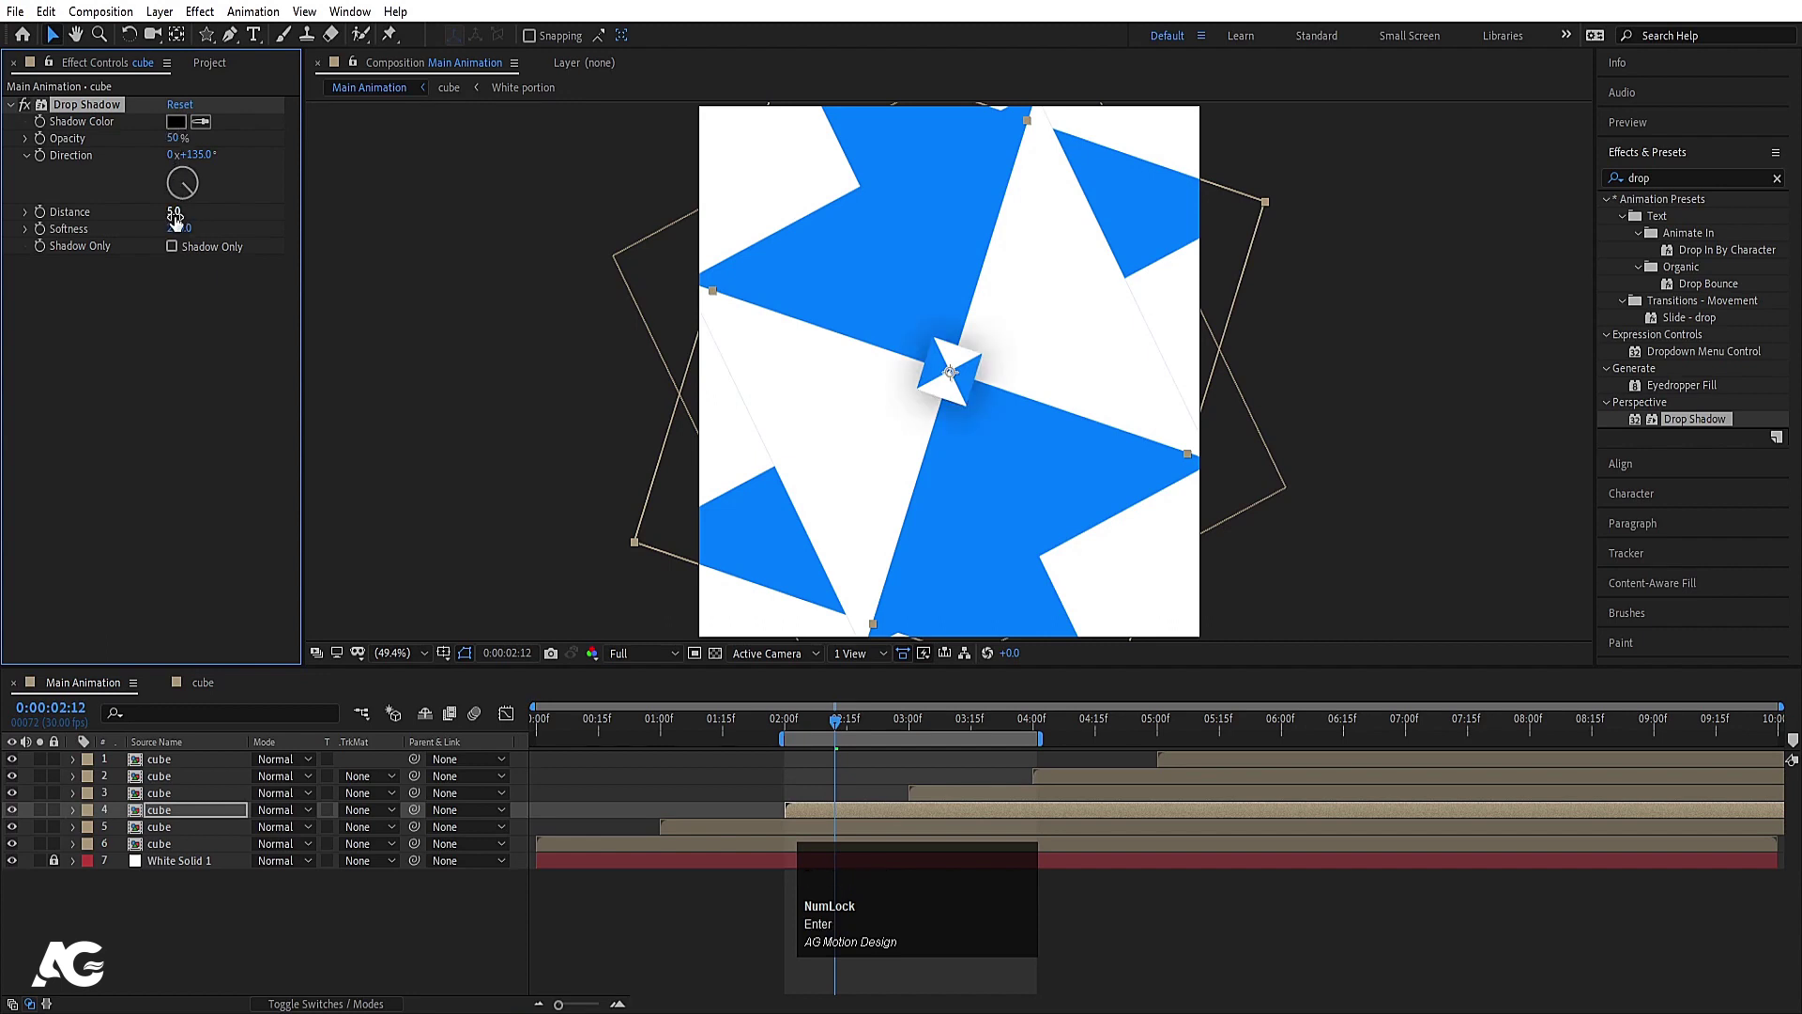
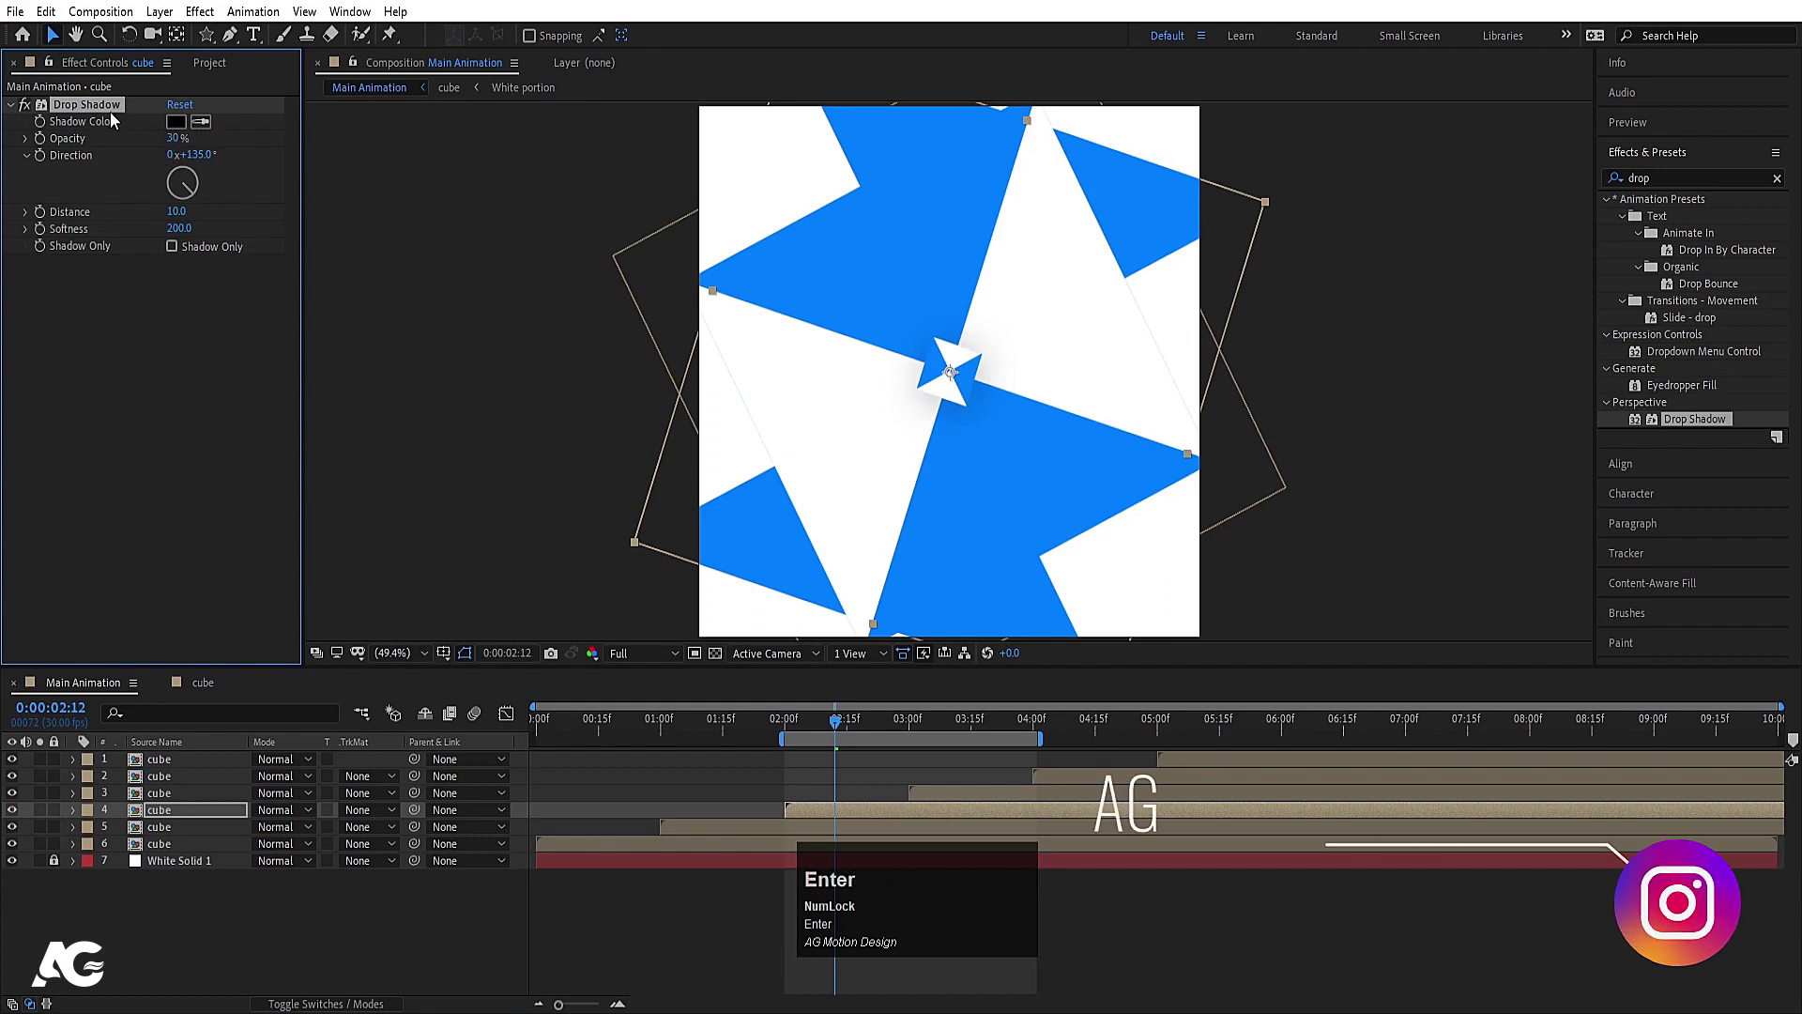
Step: Copy the drop shadow onto the remaining cube layers and preview the shaded pattern
left_click(98, 111)
key("ctrl+c")
left_click(176, 827)
left_click(166, 848)
key("ctrl+v")
left_click(171, 796)
left_click(171, 762)
key("ctrl+v")
key("space")
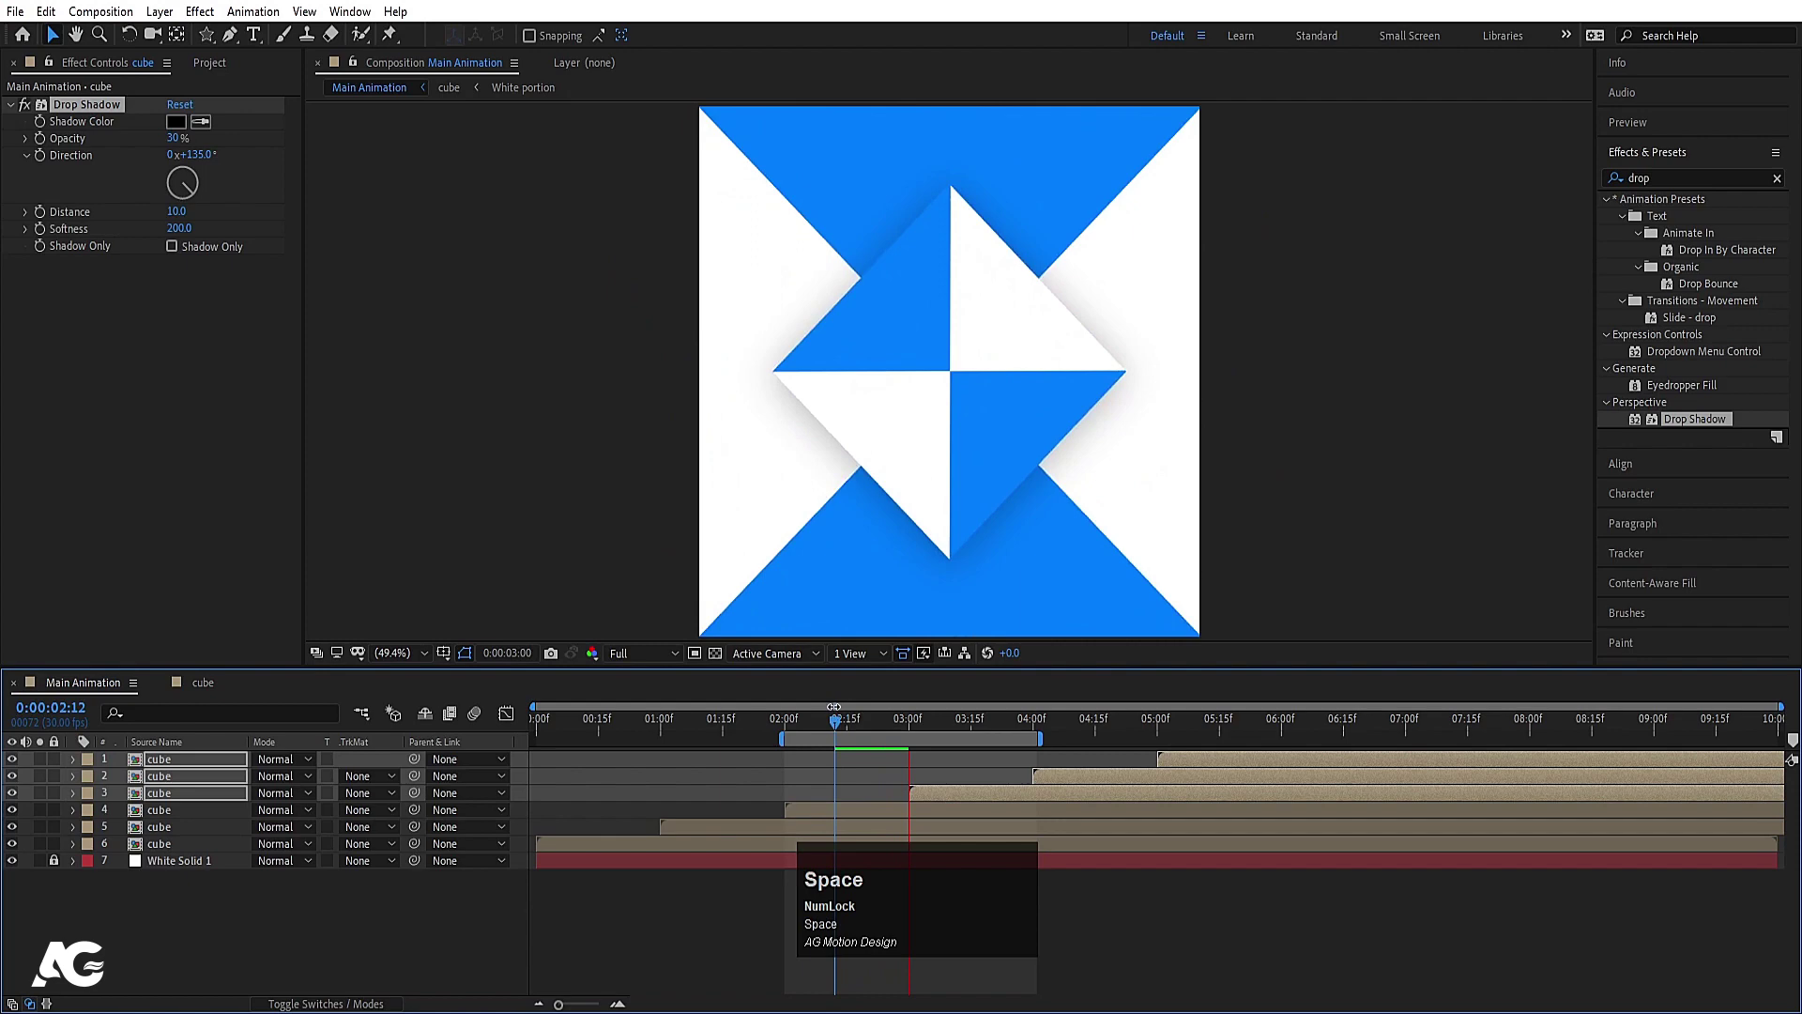
key("space")
left_click(843, 765)
key("space")
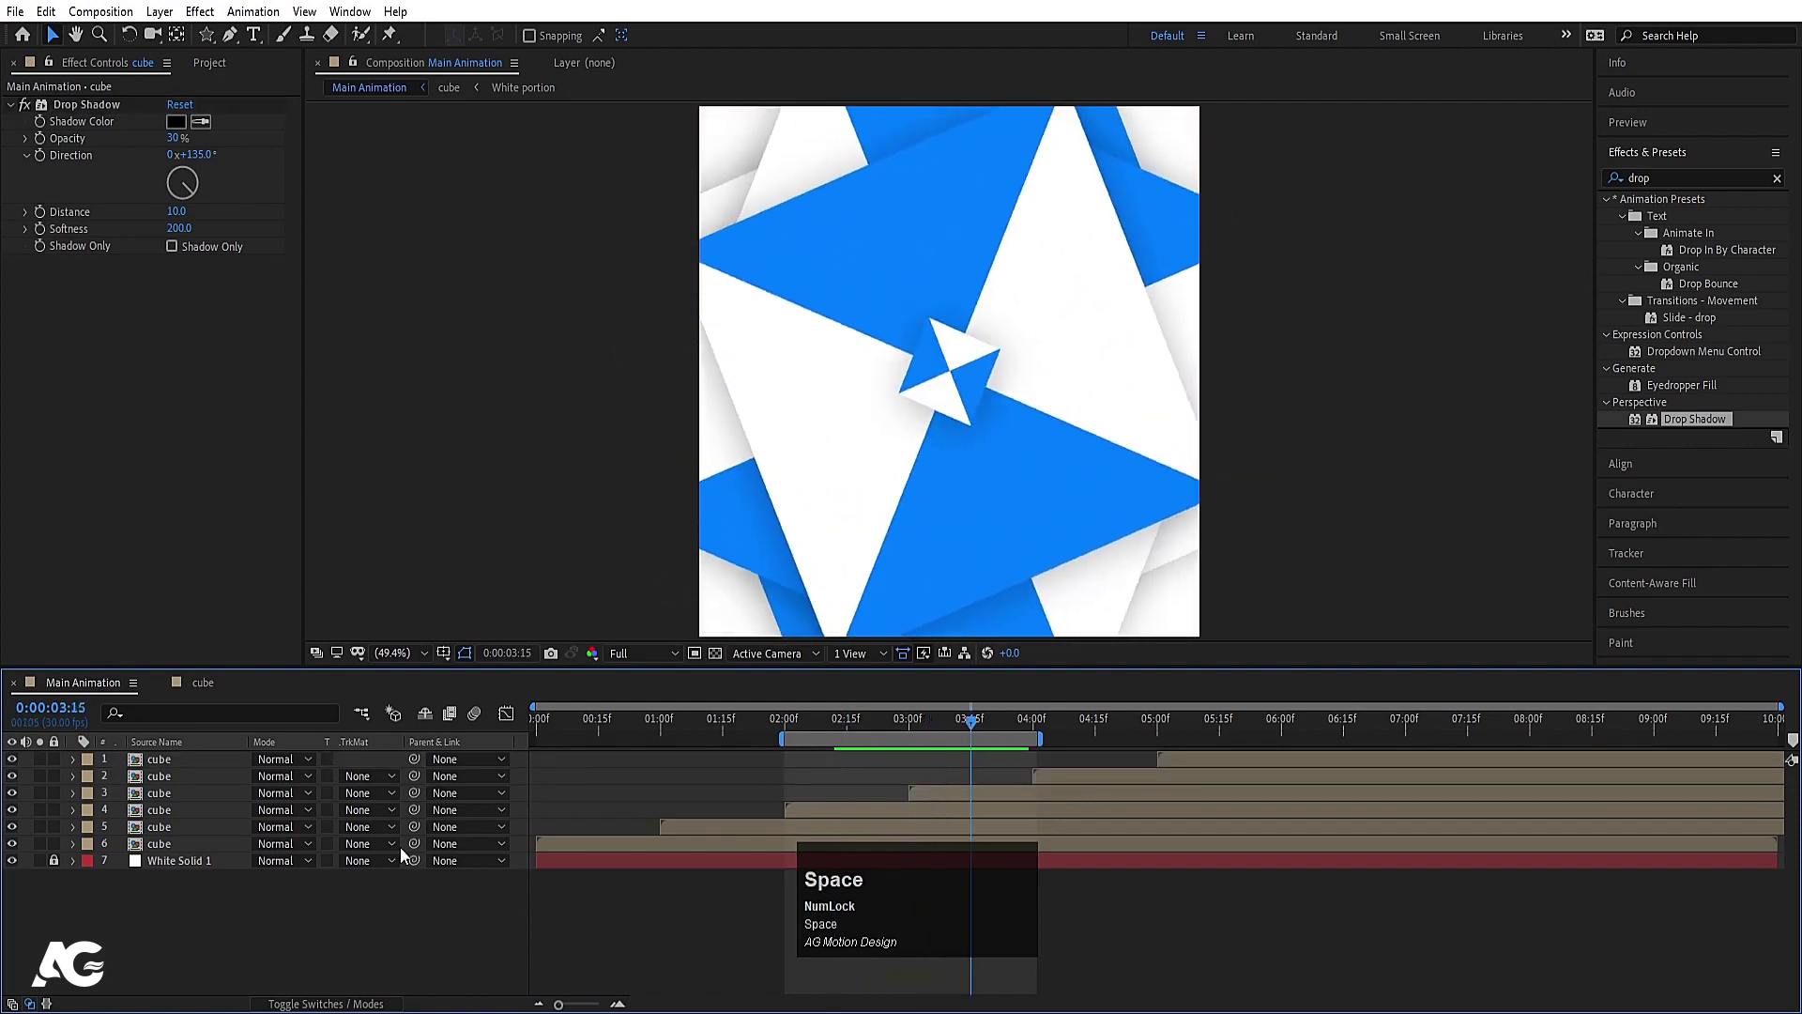
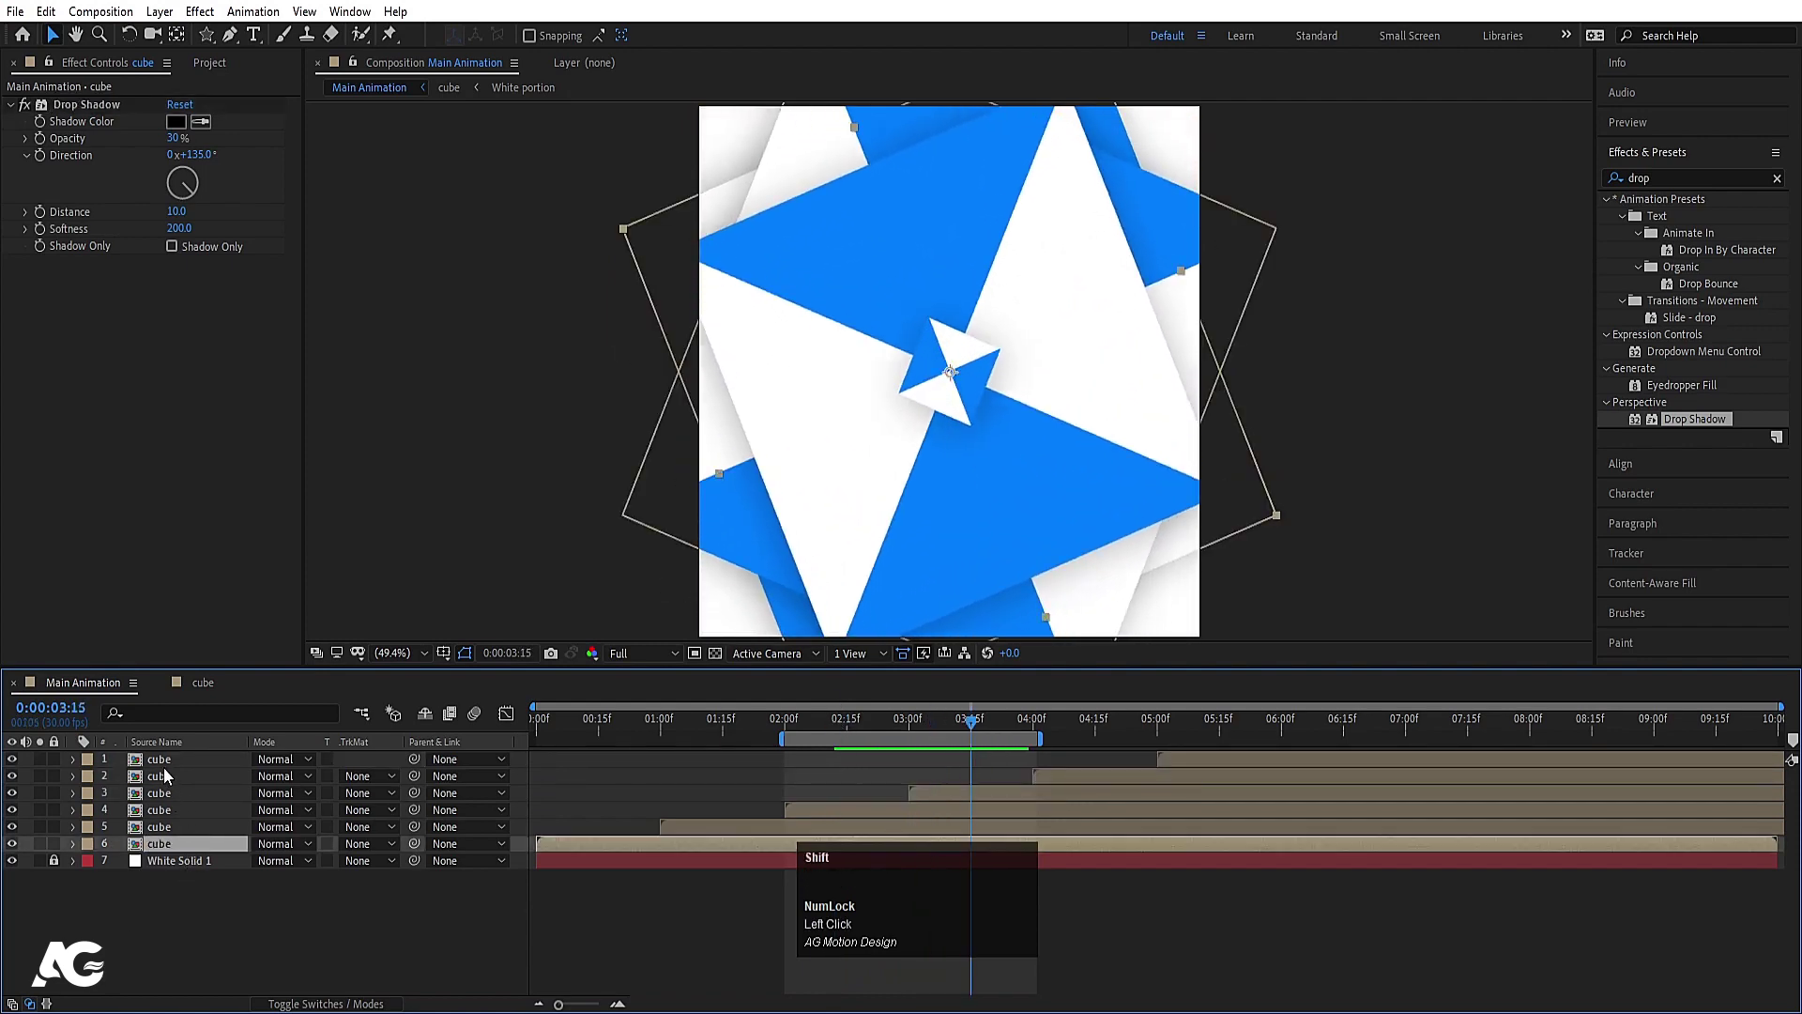
Step: Precompose the six cube layers as Cube animation and preview the result
left_click(165, 773)
key("ctrl+shift+c")
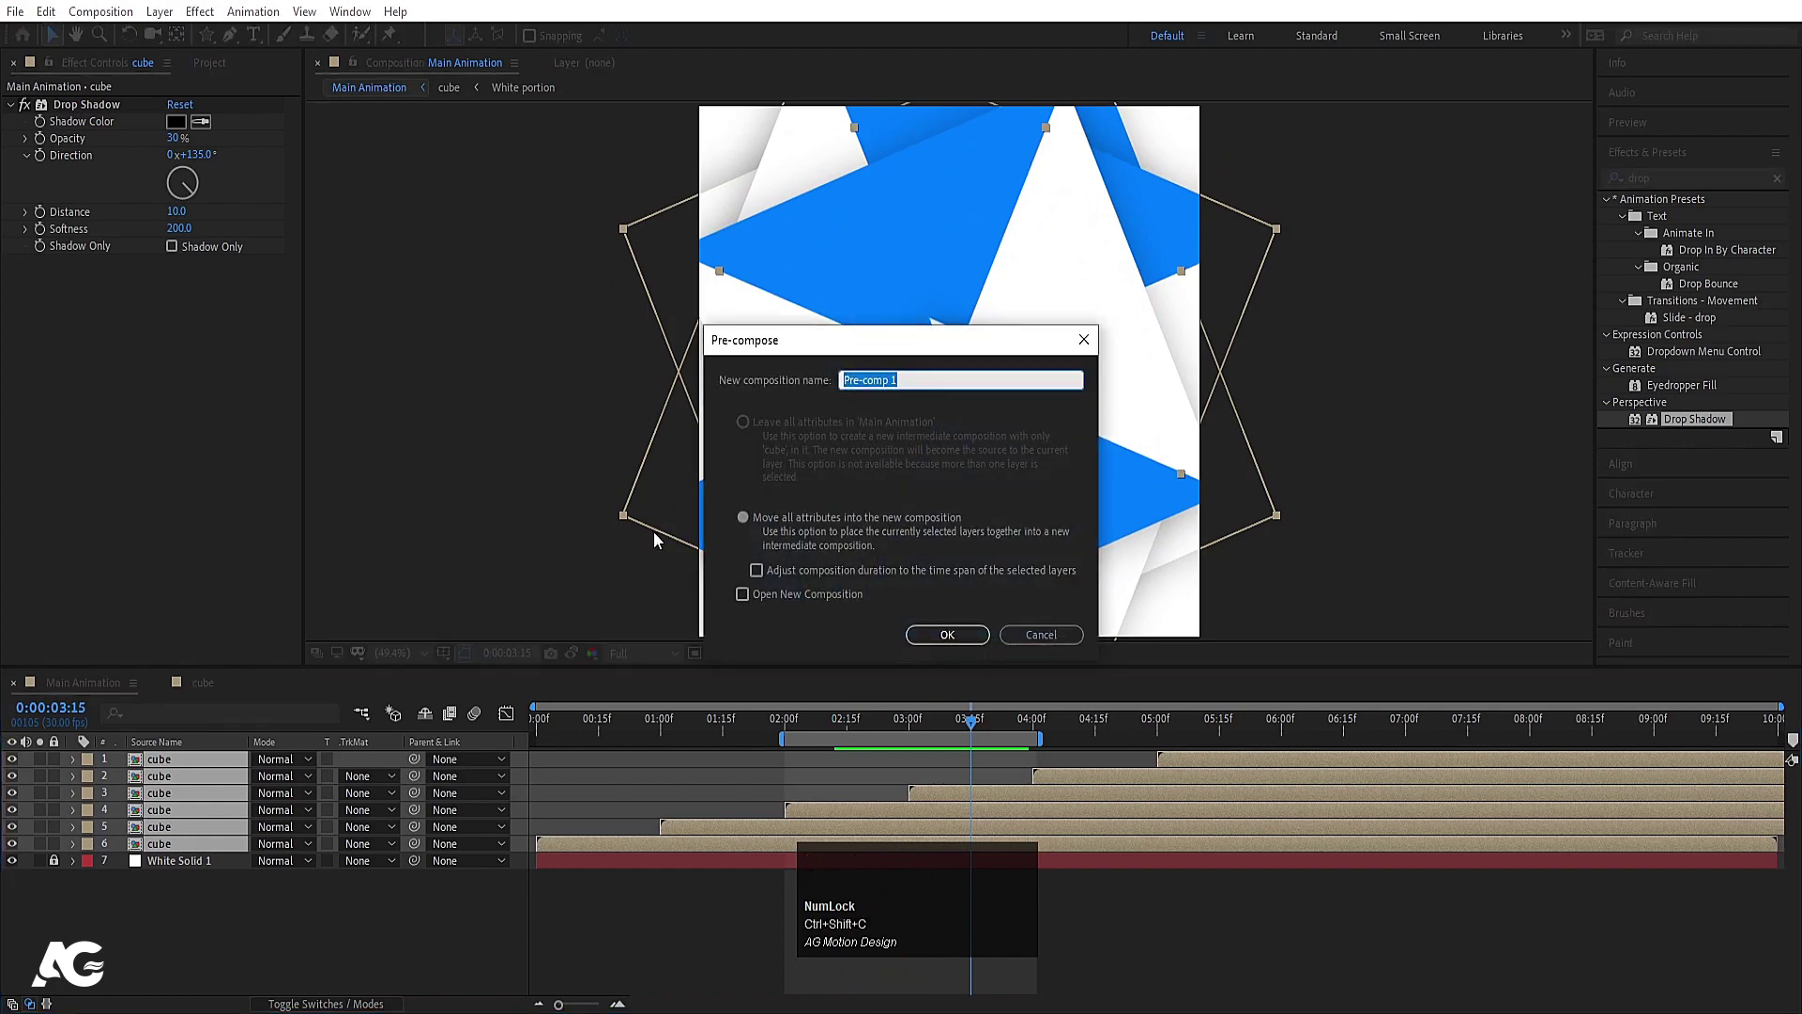
type("ube")
key("space")
type("animation")
key("Return")
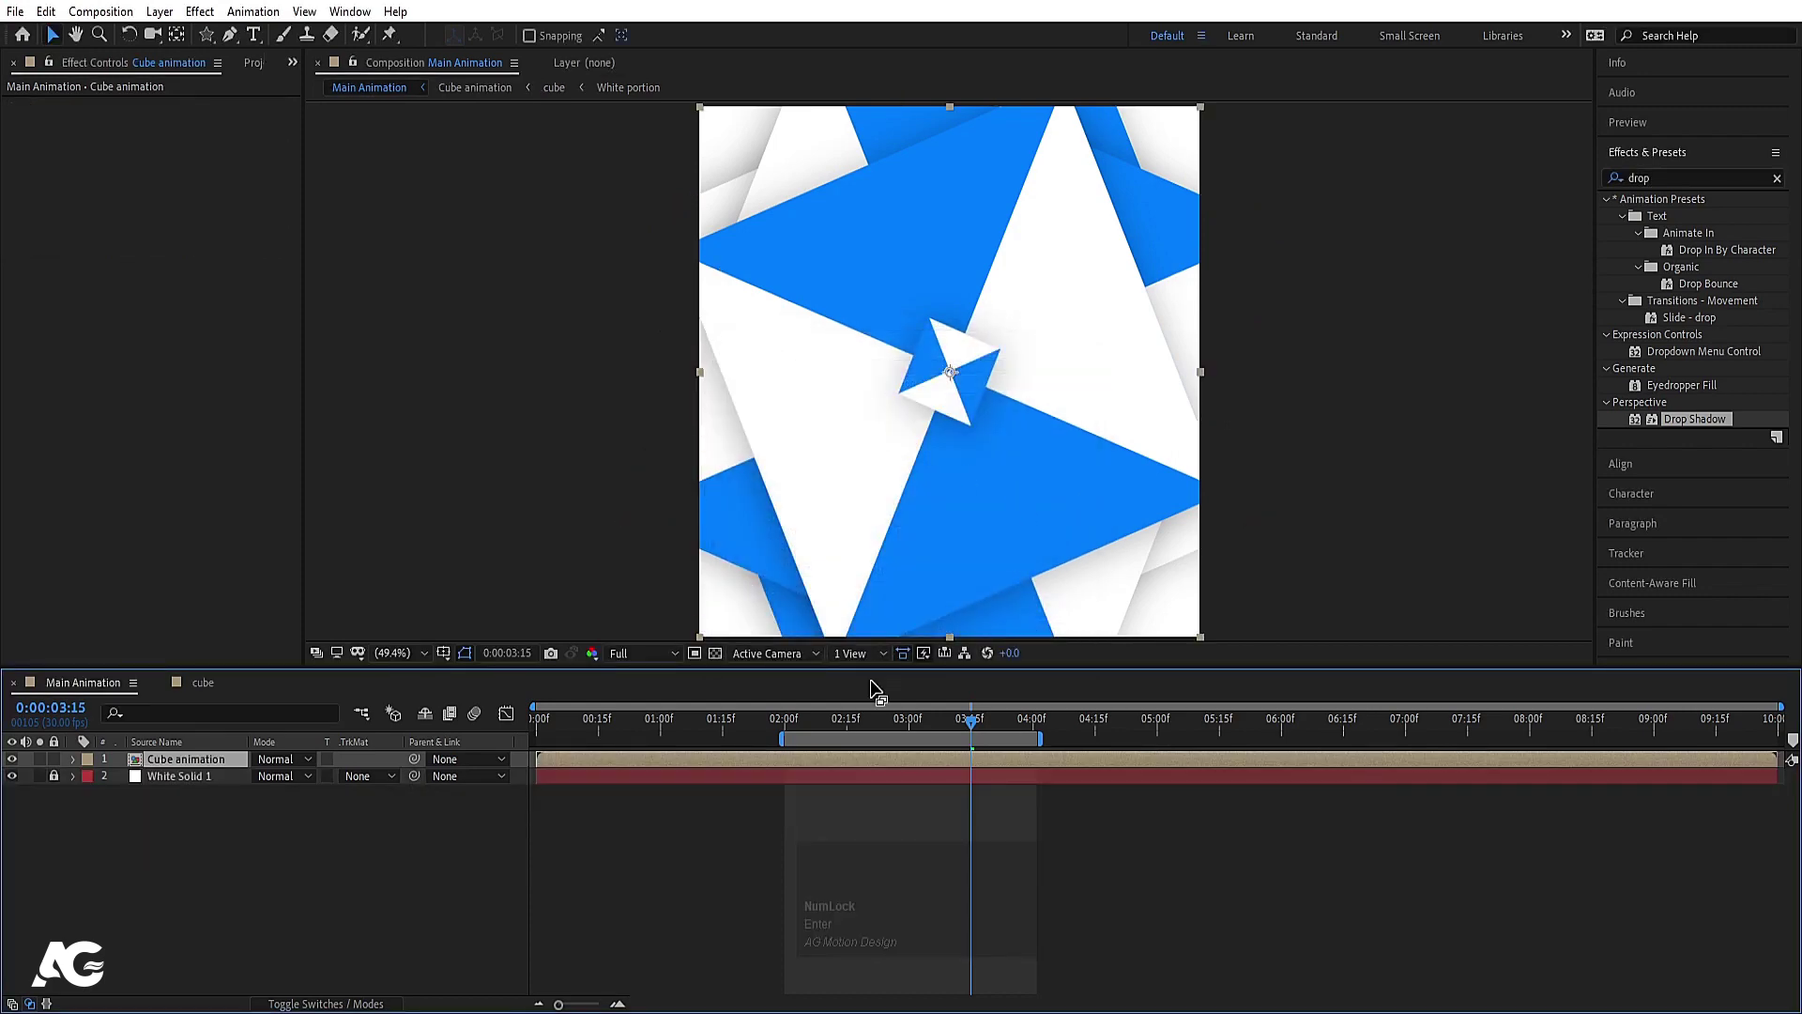
left_click(810, 725)
key("space")
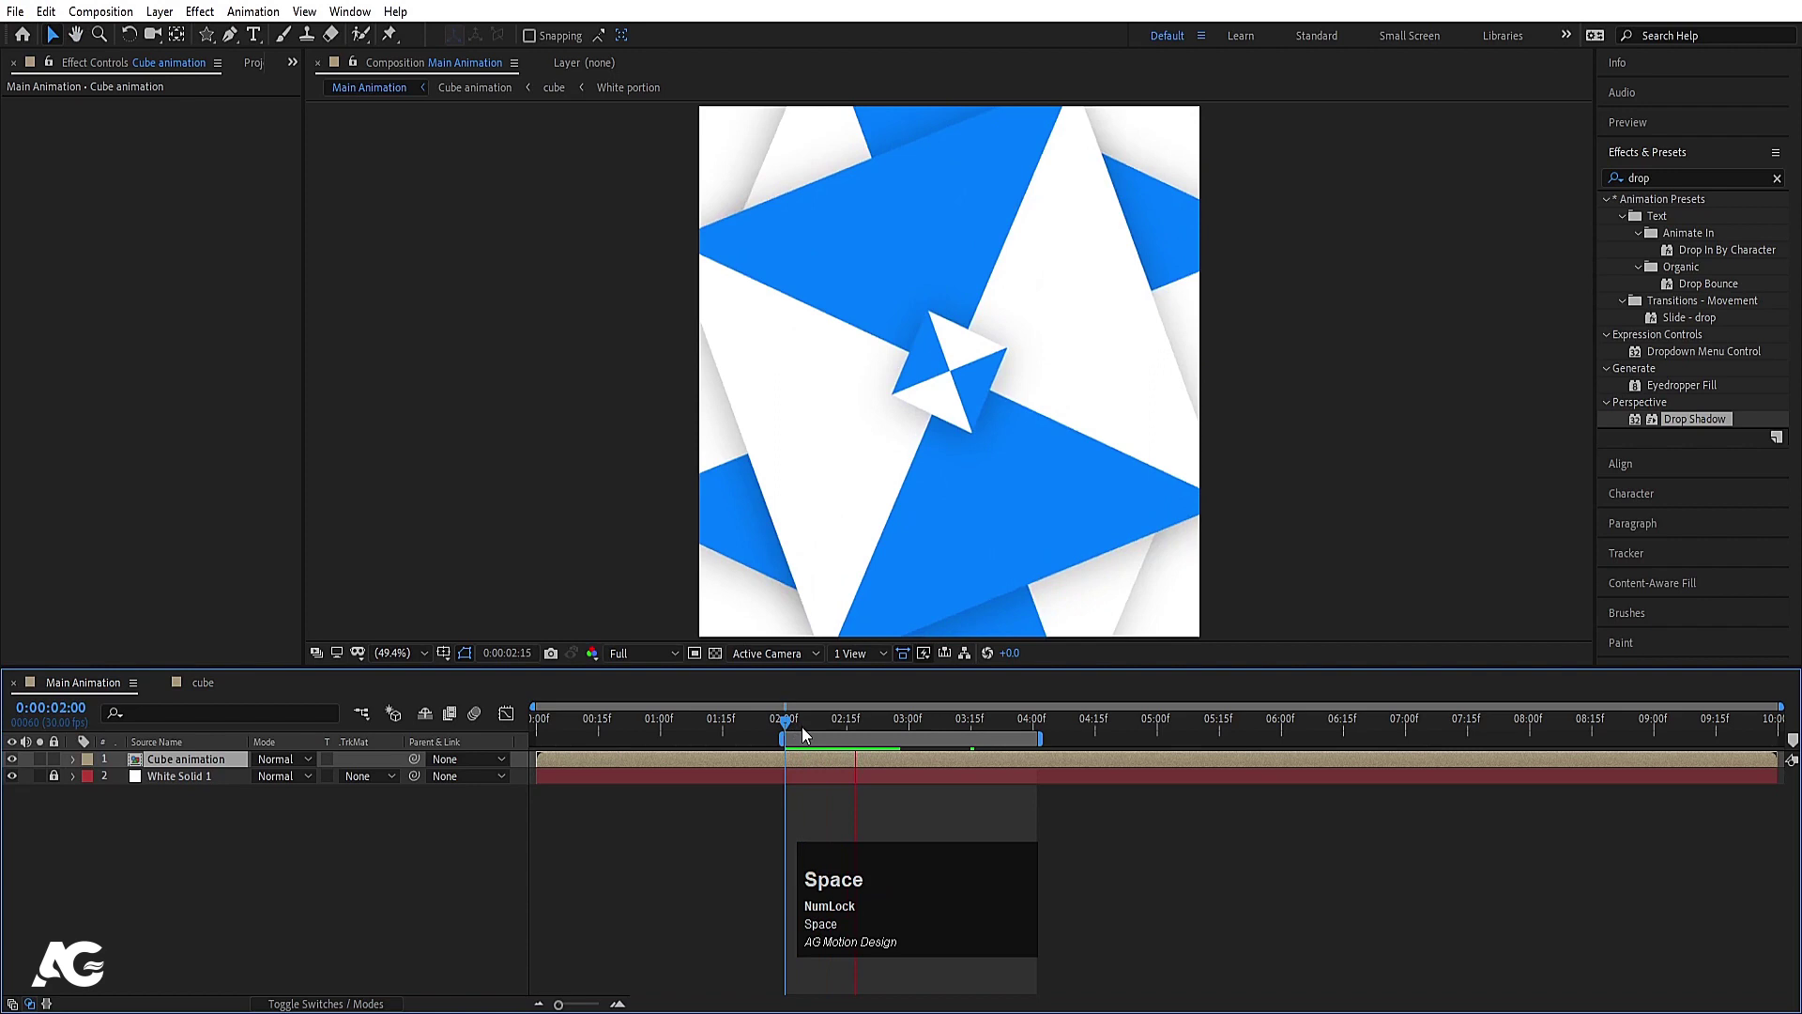
Step: Draw a white square with the Rectangle tool, centre its anchor and align it to the composition centre
key("space")
left_click_drag(376, 862, 312, 81)
key("-")
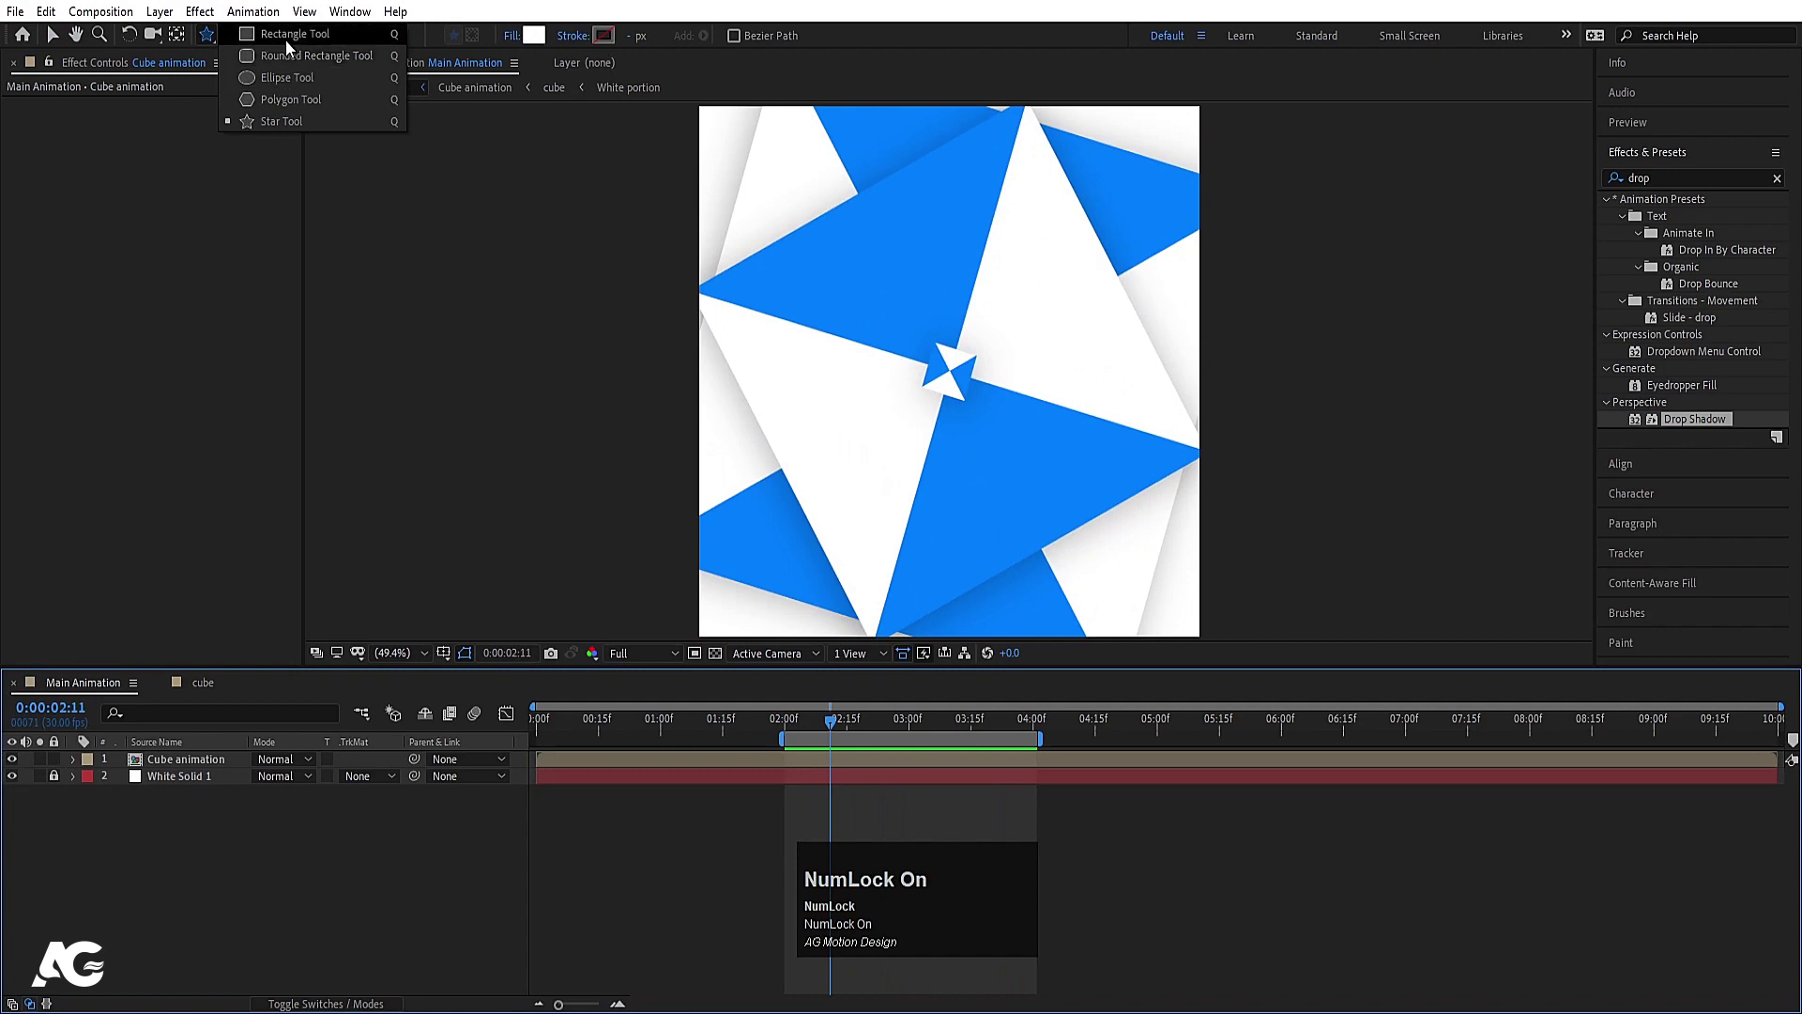
left_click_drag(294, 44, 1035, 443)
key("ctrl+alt+Home")
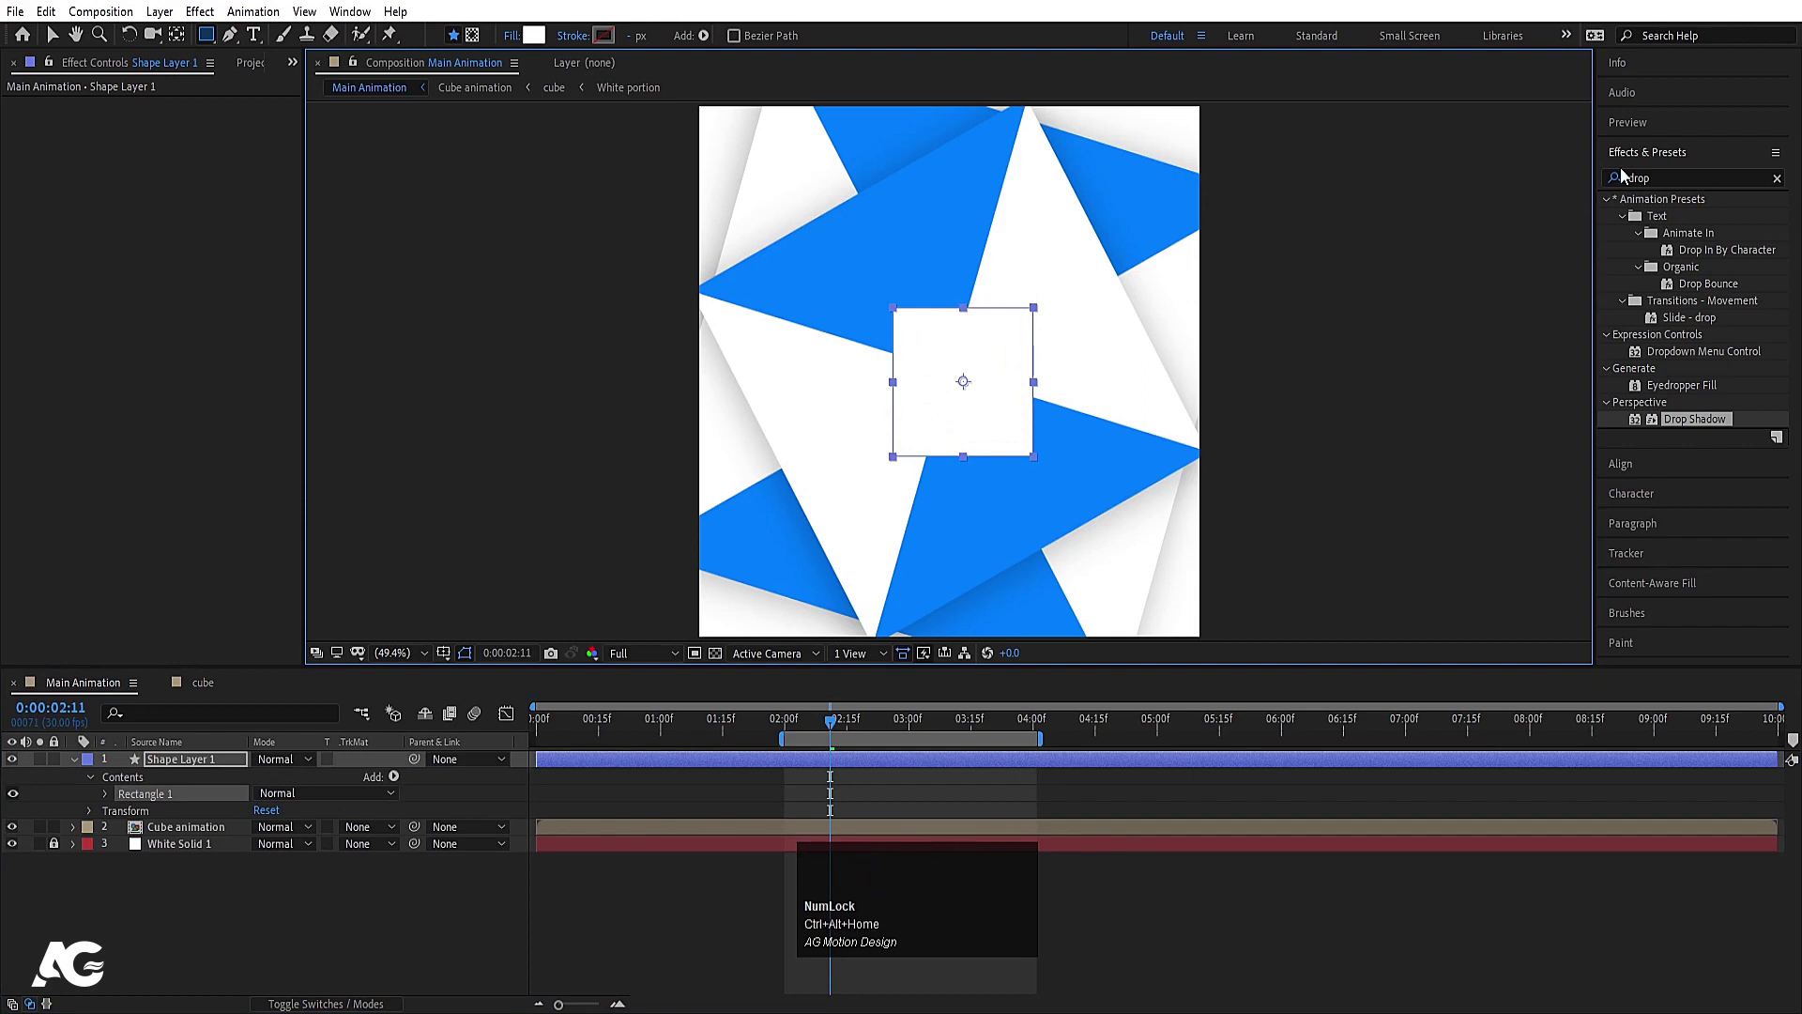
left_click(1659, 249)
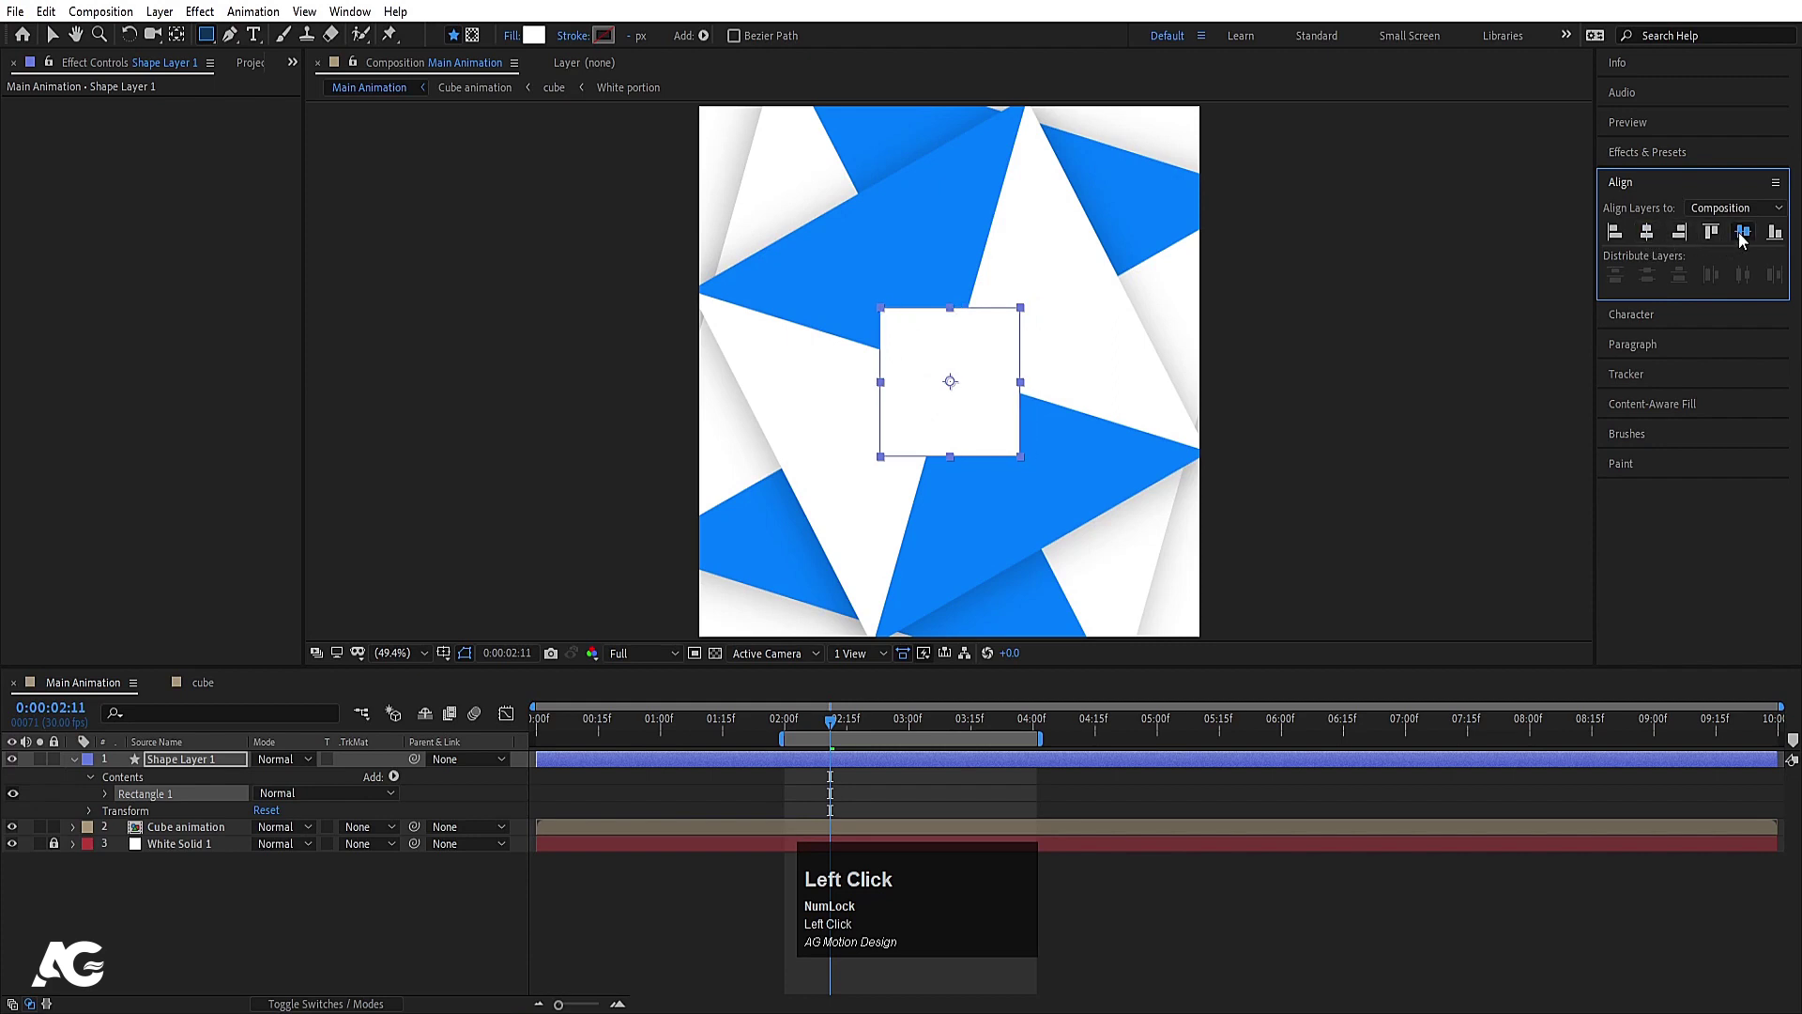
Step: Set the square's Rotation to 45° and open the Cube animation pre-comp
key("r")
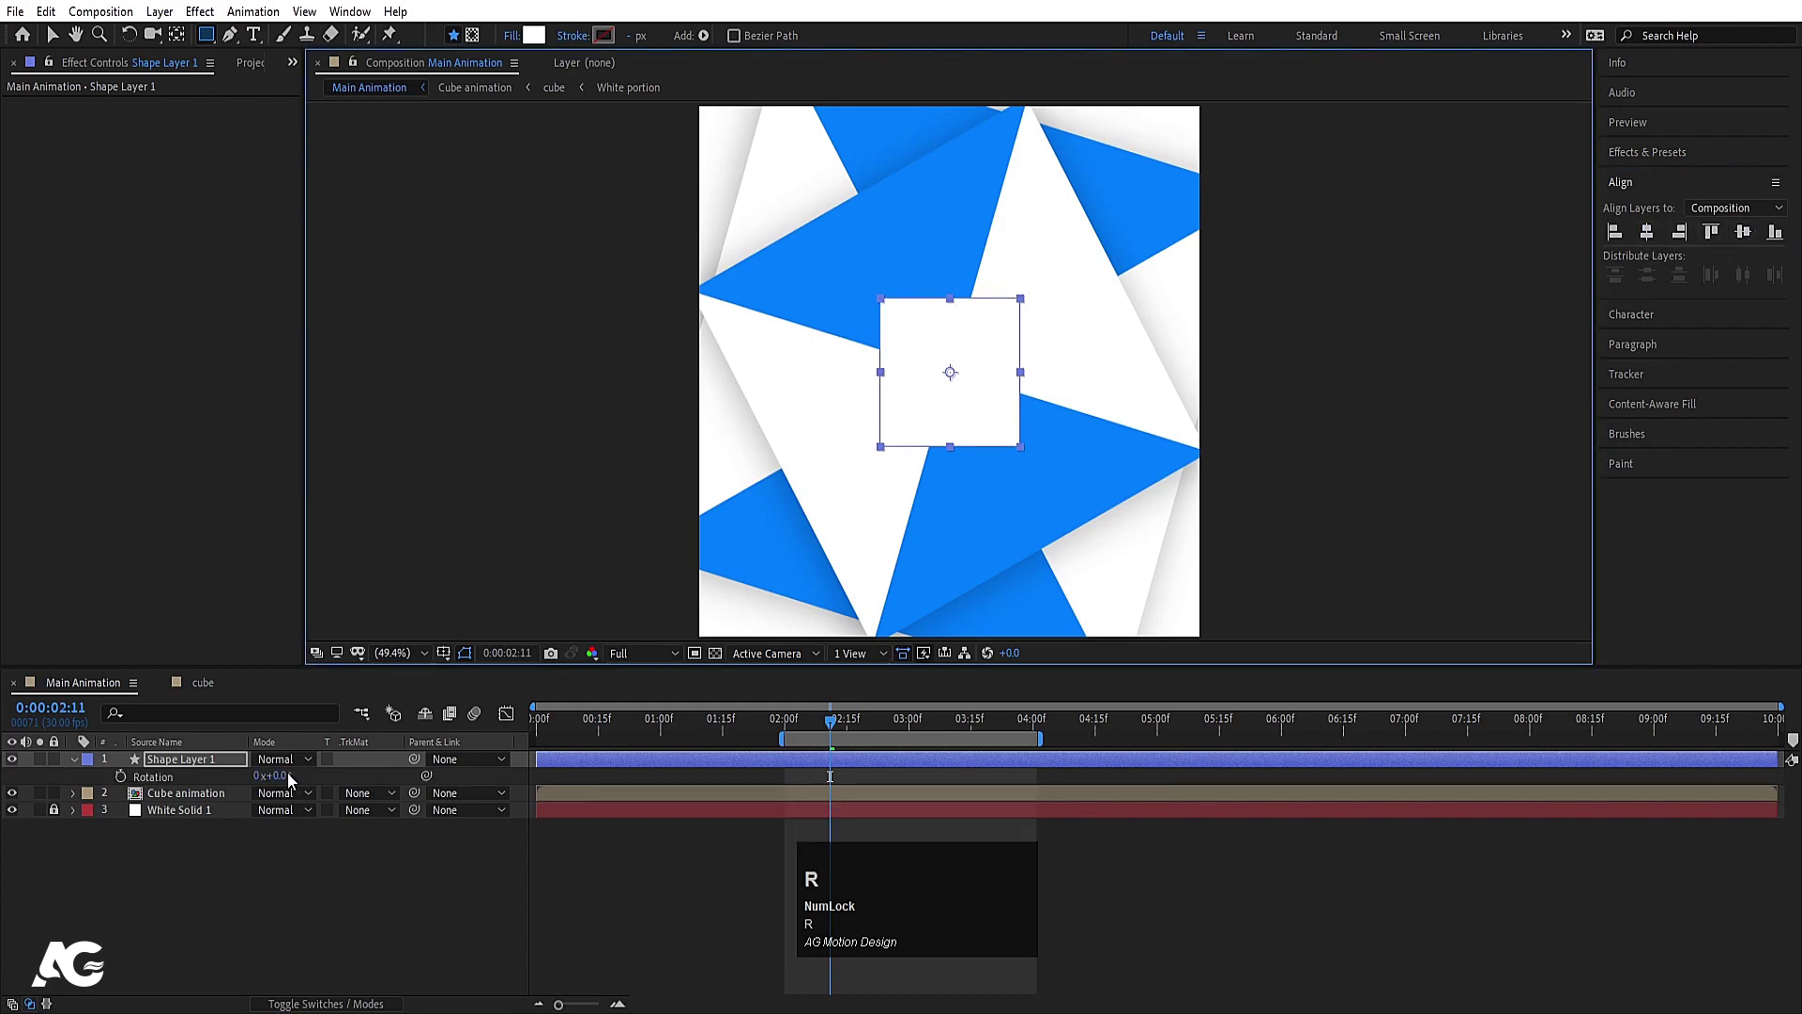
left_click(287, 772)
key("Return")
left_click(223, 804)
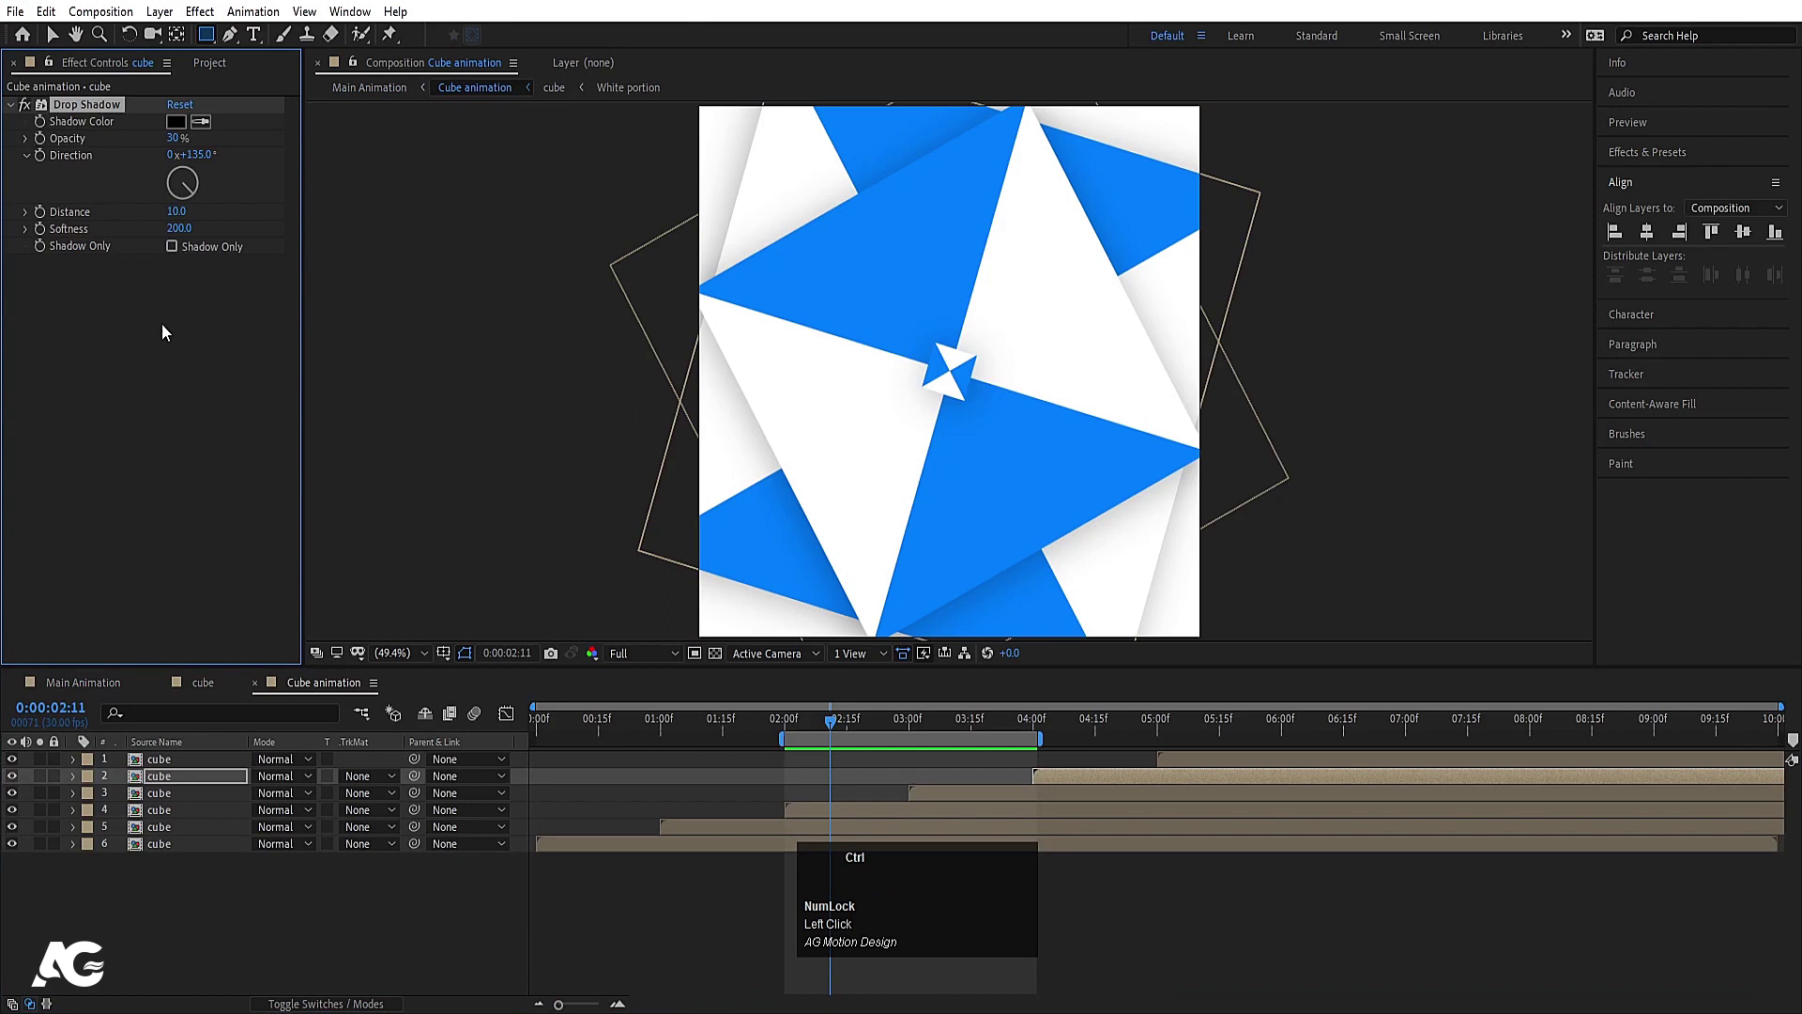
Step: Back in Main Animation, make Cube animation an Alpha Inverted matte of the square and pre-compose both layers
key("ctrl+c")
left_click(91, 684)
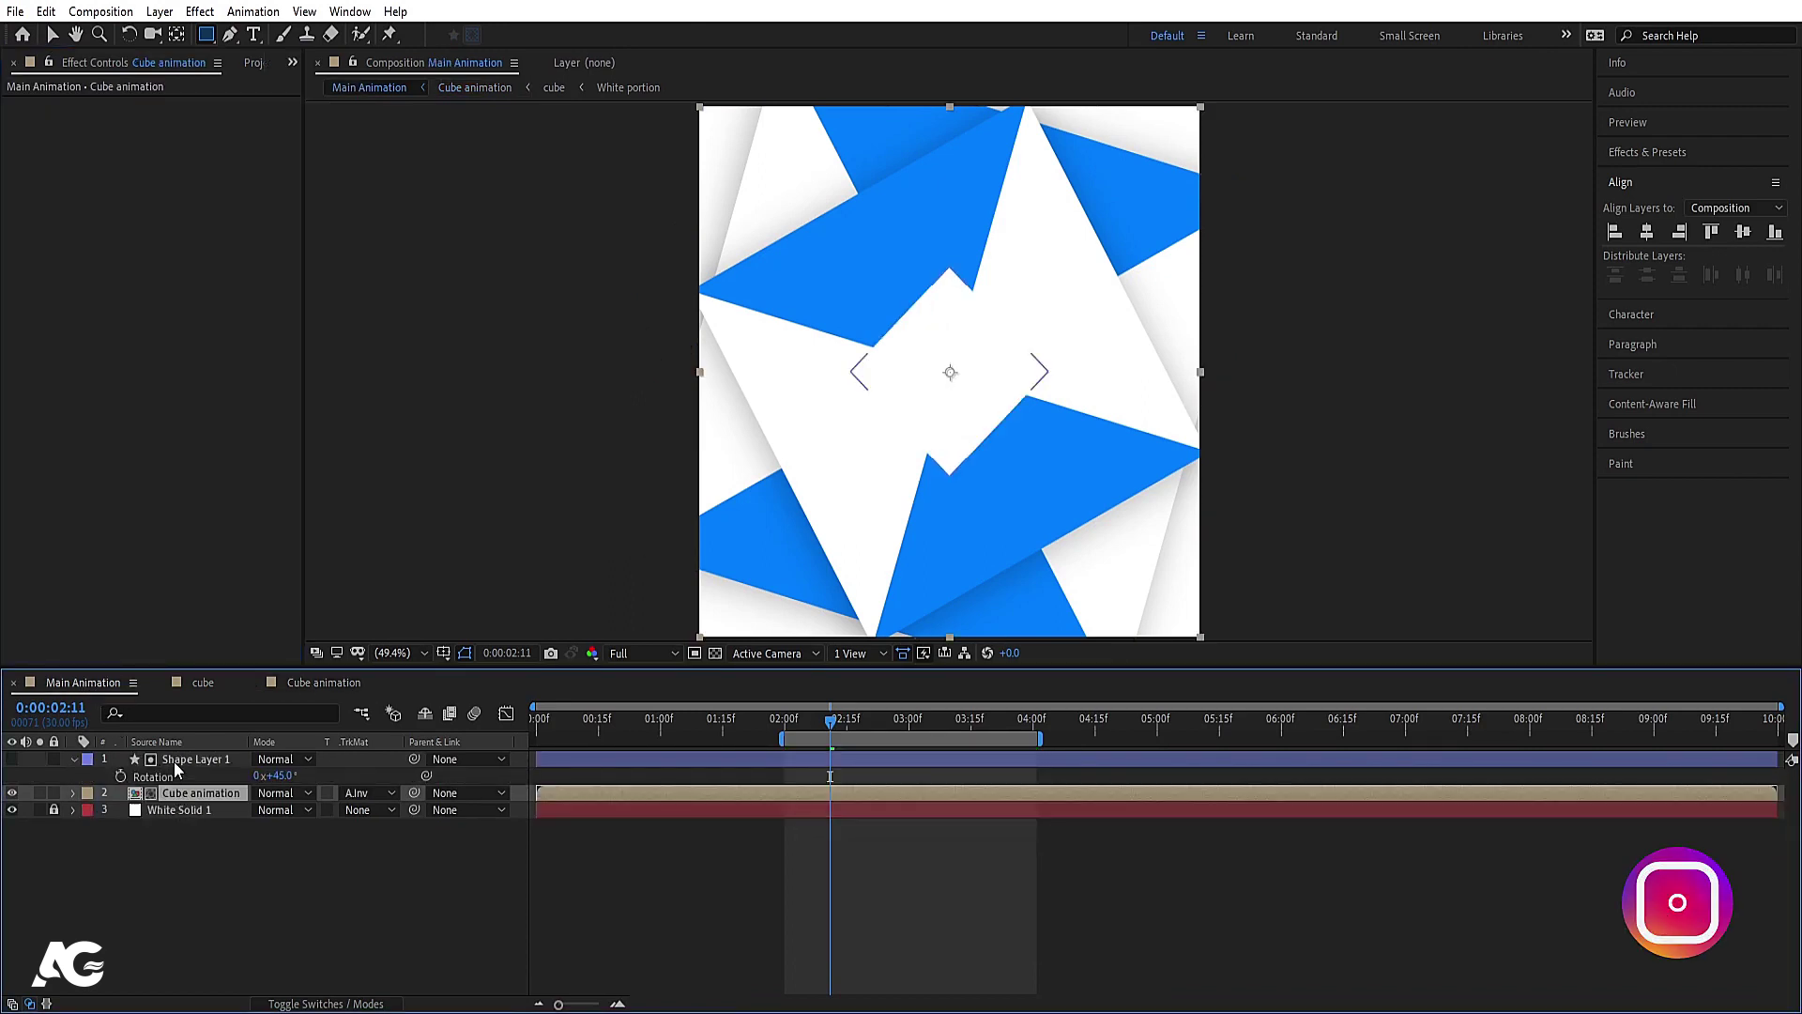
left_click(184, 766)
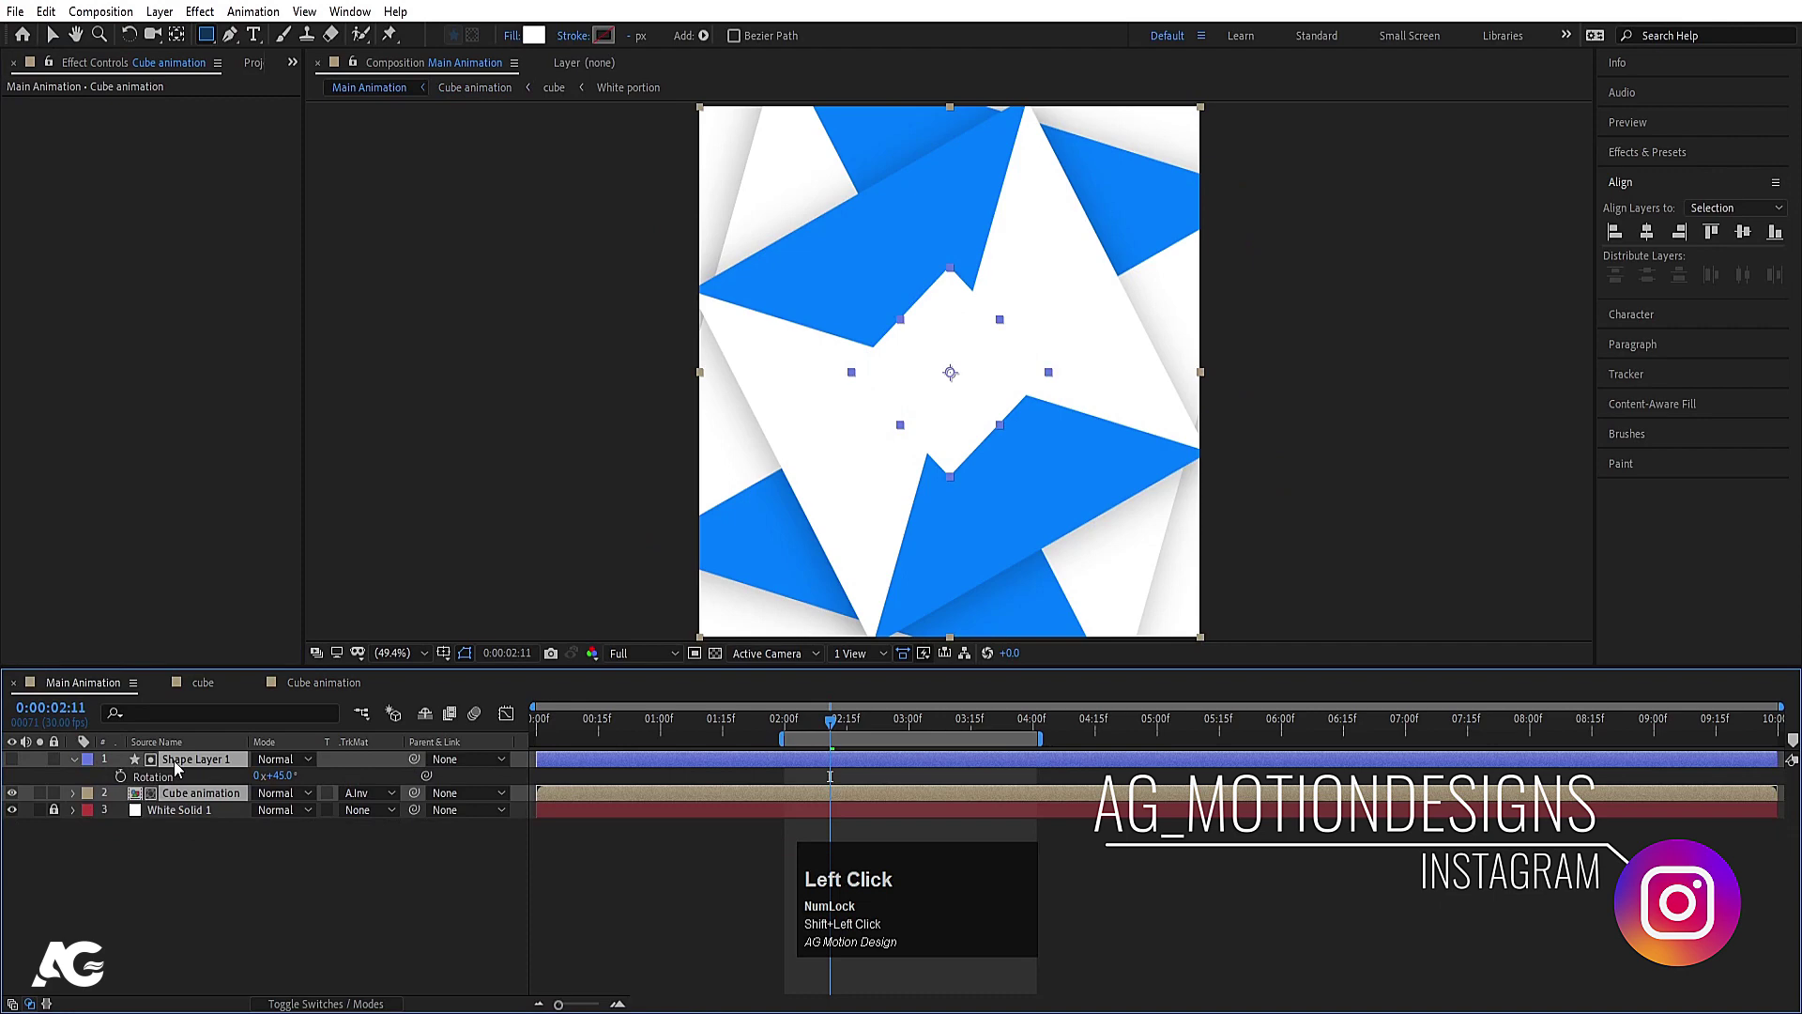
key("ctrl+shift+c")
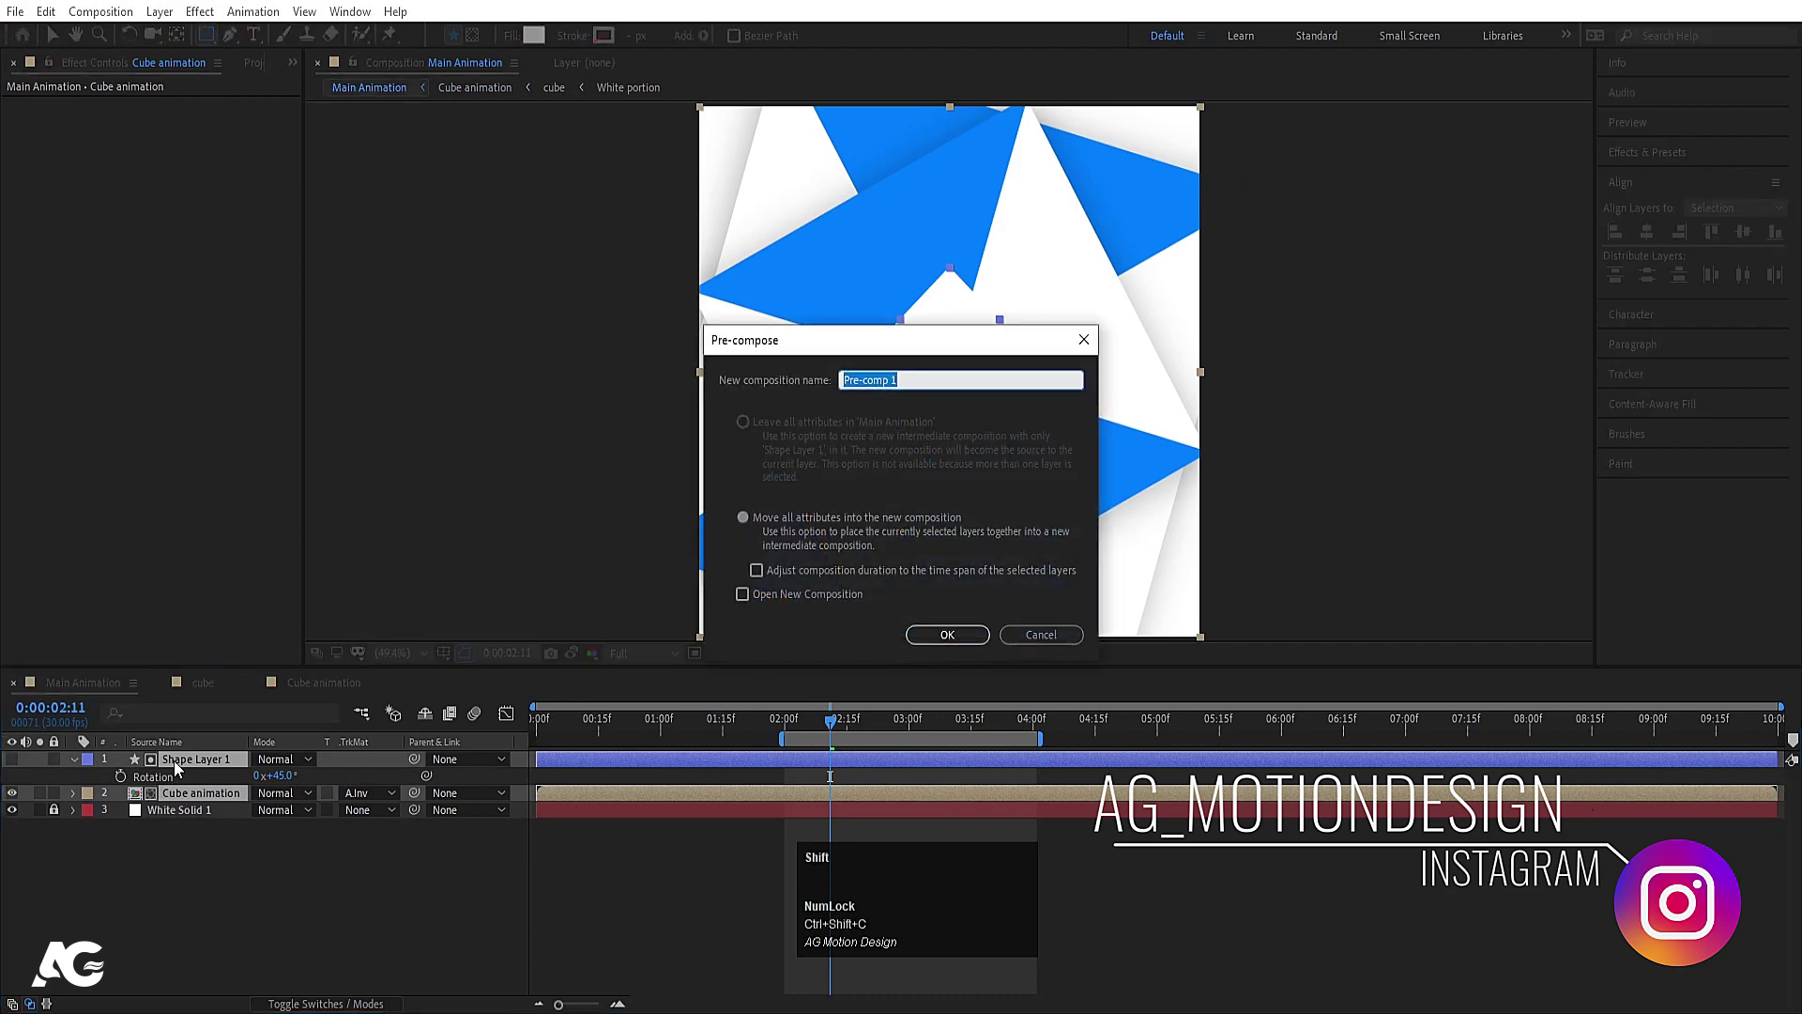
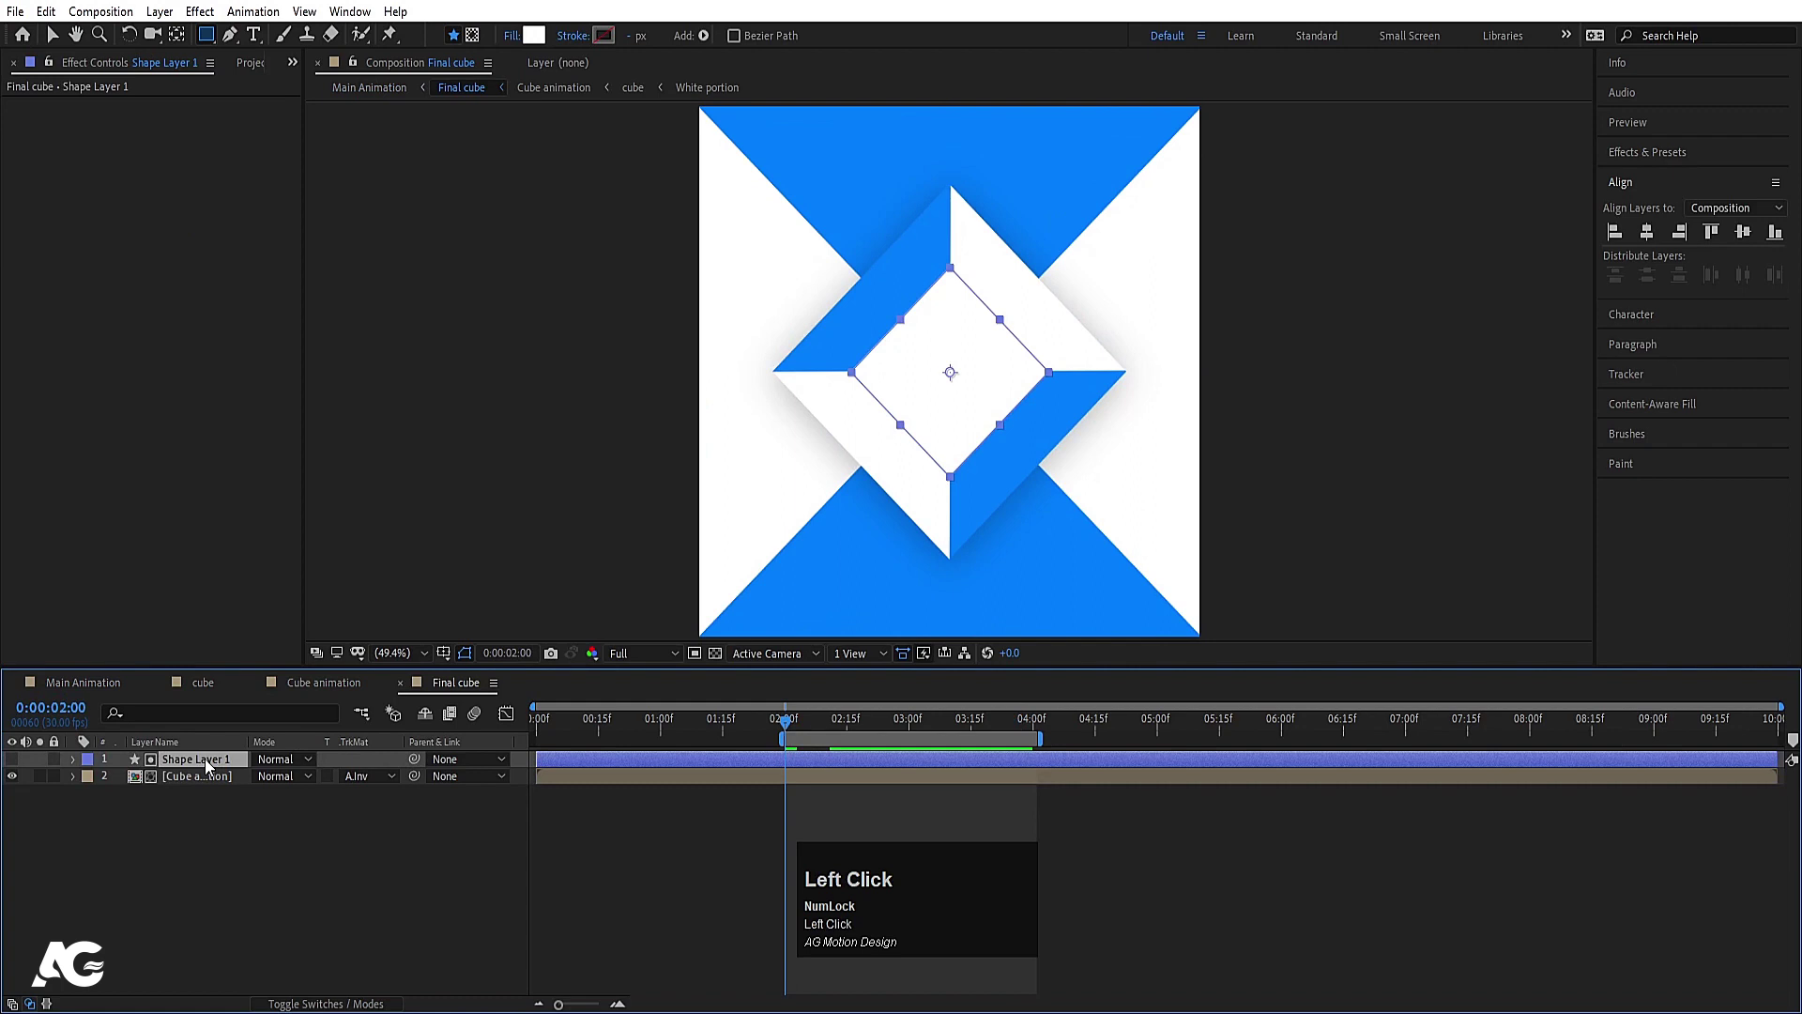
Step: Keyframe the square's Rotation from 45° at 2 s to about 134° at 4 s
key("r")
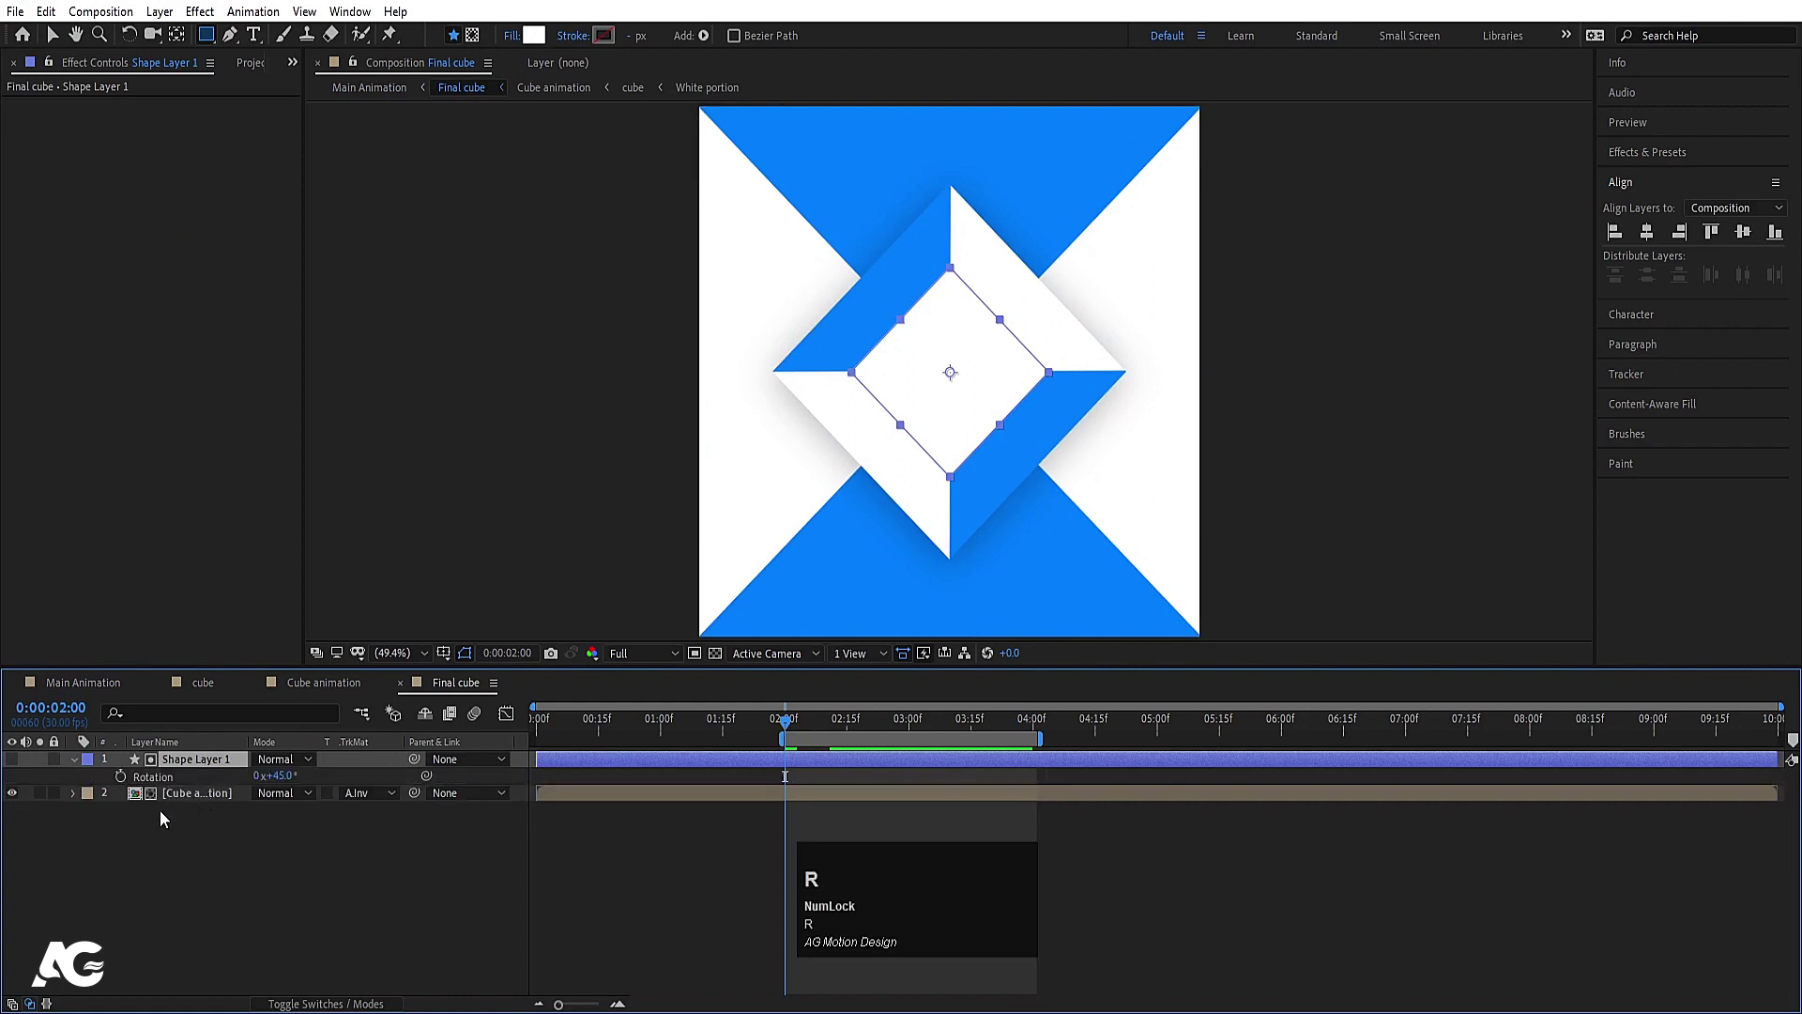
left_click_drag(132, 780, 290, 774)
left_click_drag(290, 773, 352, 780)
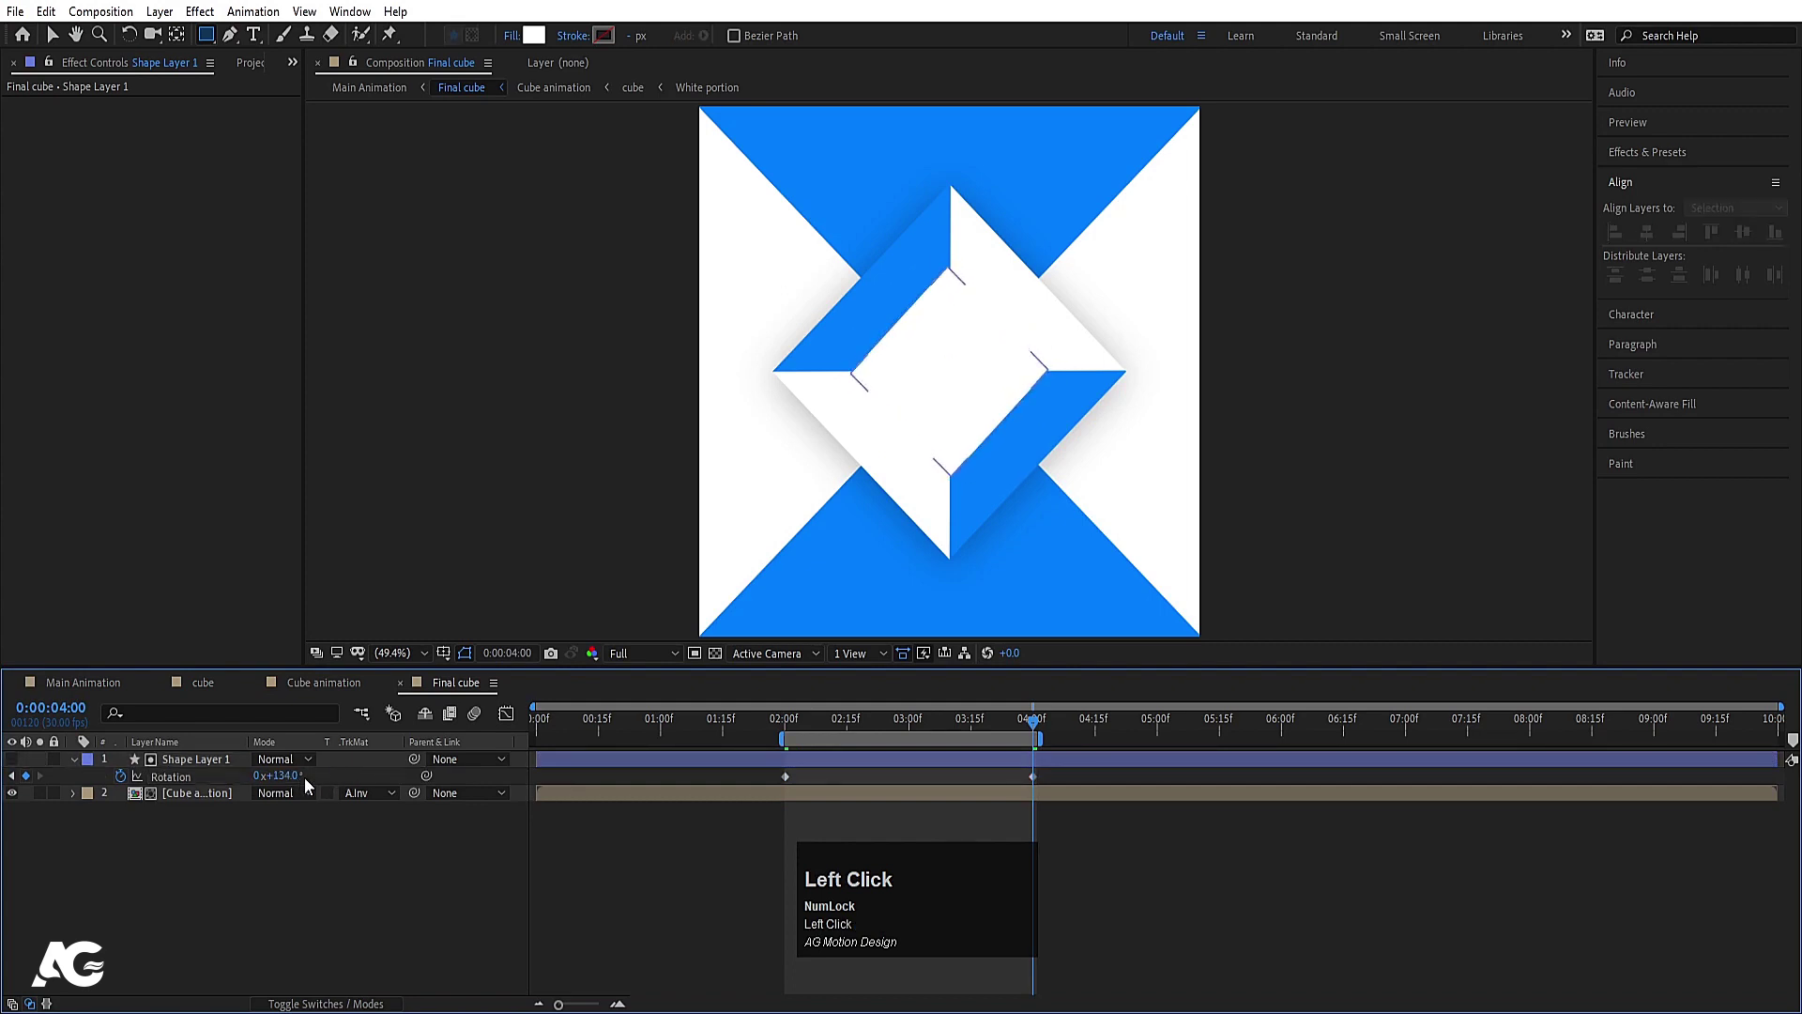
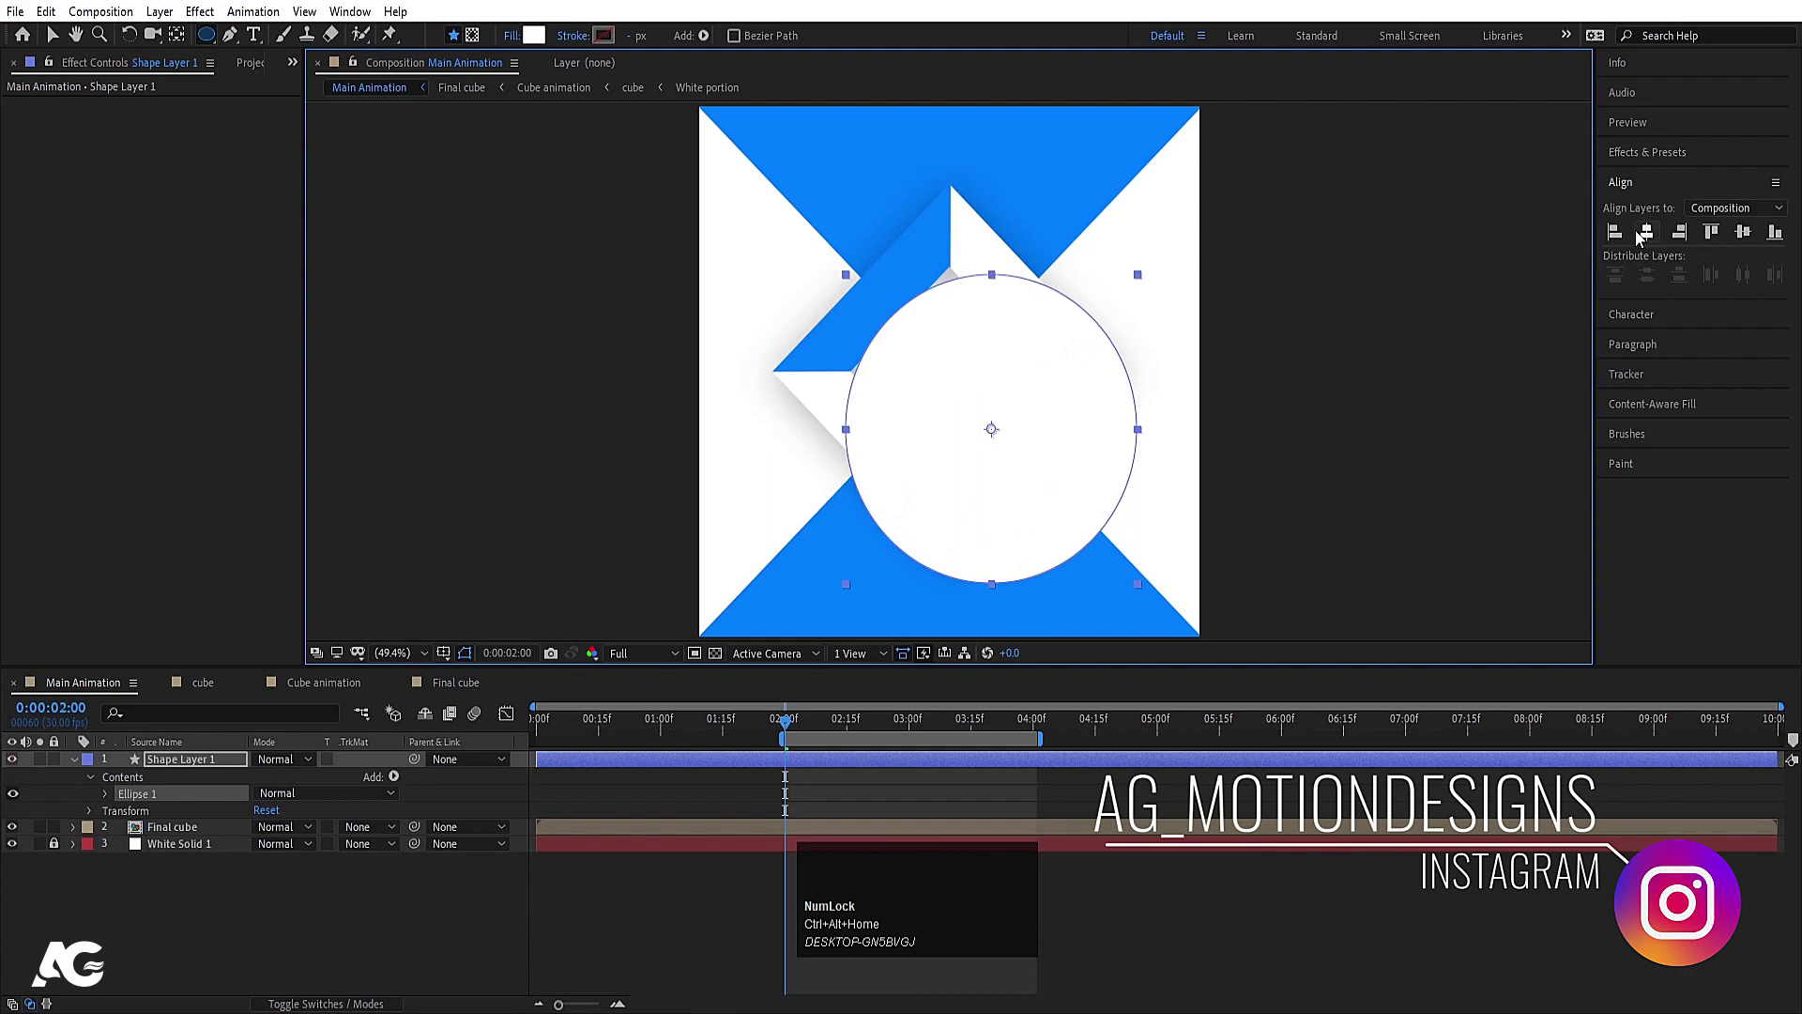
Step: Move the circle layer beneath Final cube and reveal its Position property
left_click_drag(1646, 235, 168, 779)
key("[")
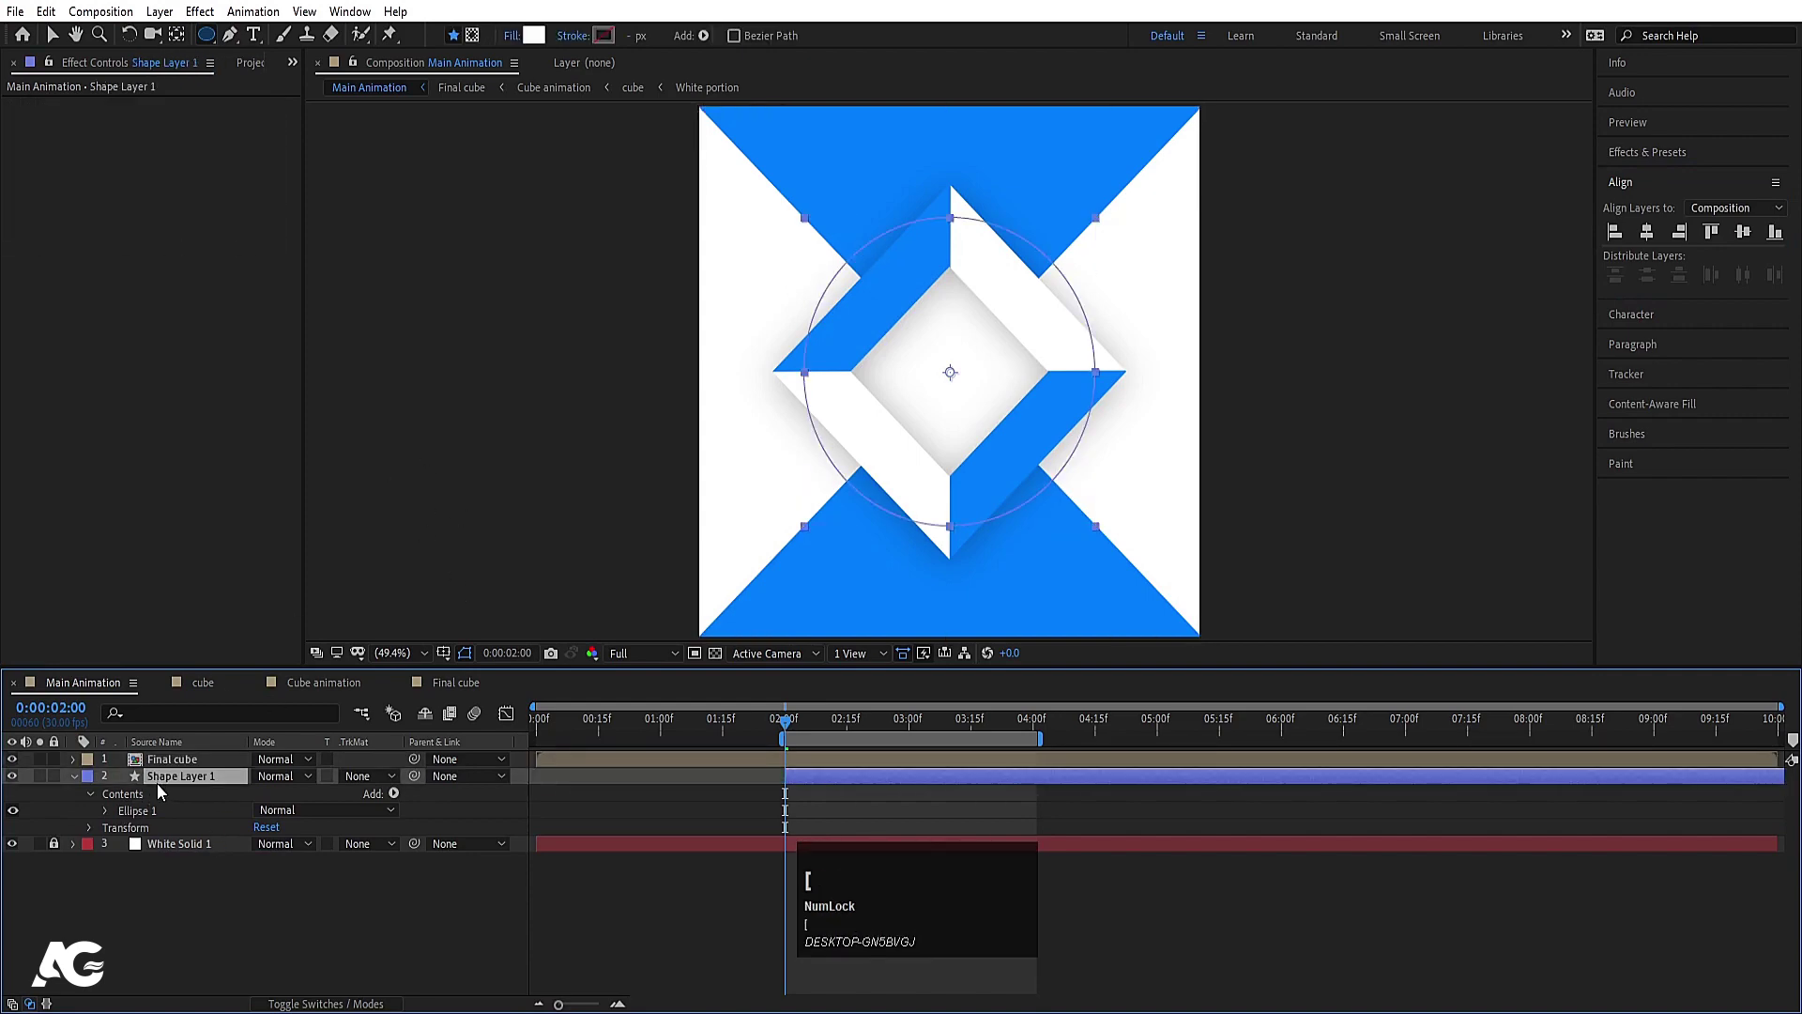